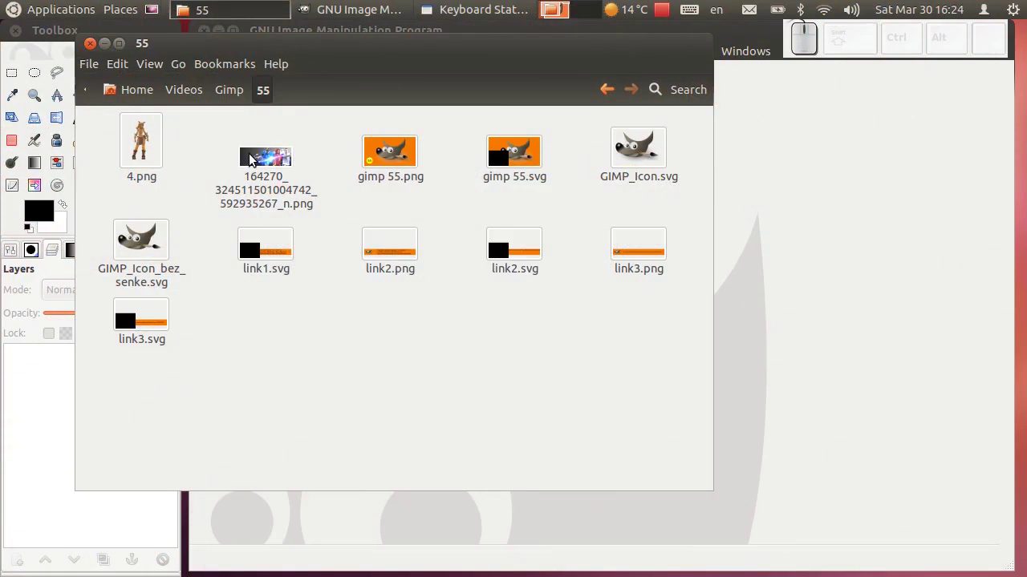
# - Review the football banner reference image, then set the viewer and folder windows aside
pyautogui.click(255, 161)
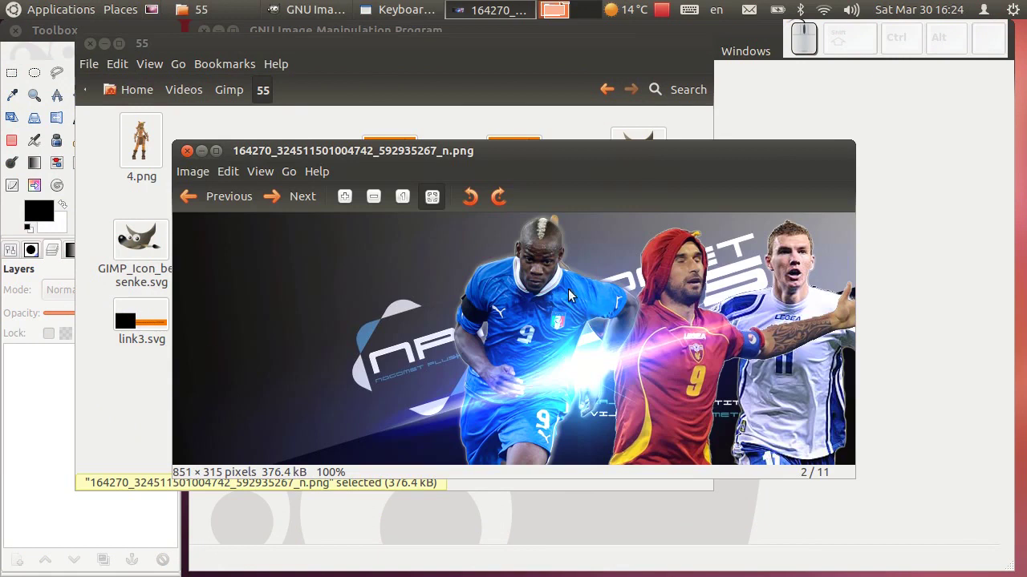
pyautogui.scroll(3)
pyautogui.scroll(-3)
pyautogui.scroll(3)
pyautogui.scroll(3)
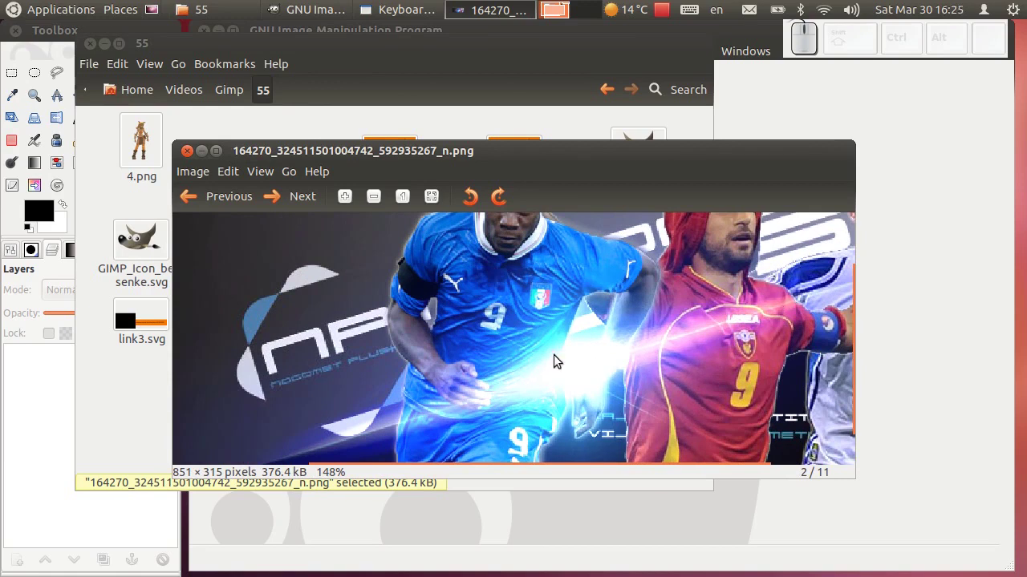
pyautogui.scroll(-3)
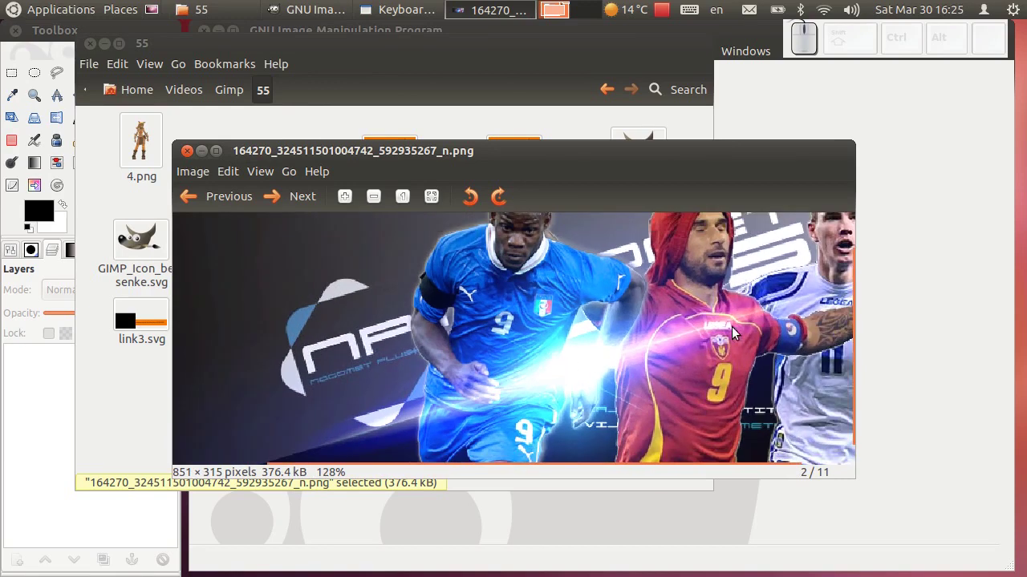
pyautogui.scroll(-3)
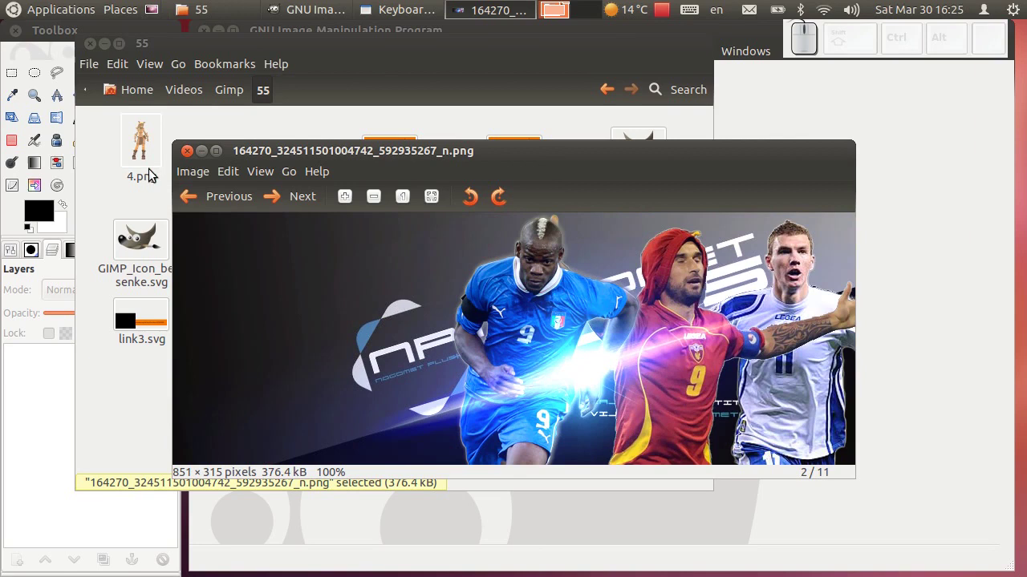
pyautogui.moveTo(187, 157); pyautogui.dragTo(246, 57)
pyautogui.click(248, 56)
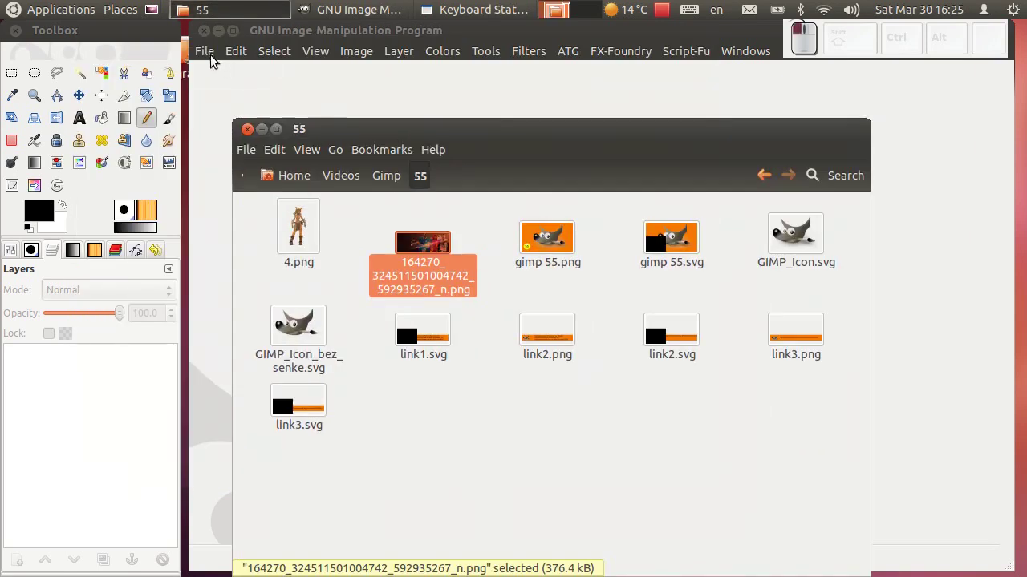
# - Create a new 1024×768 image
pyautogui.click(219, 74)
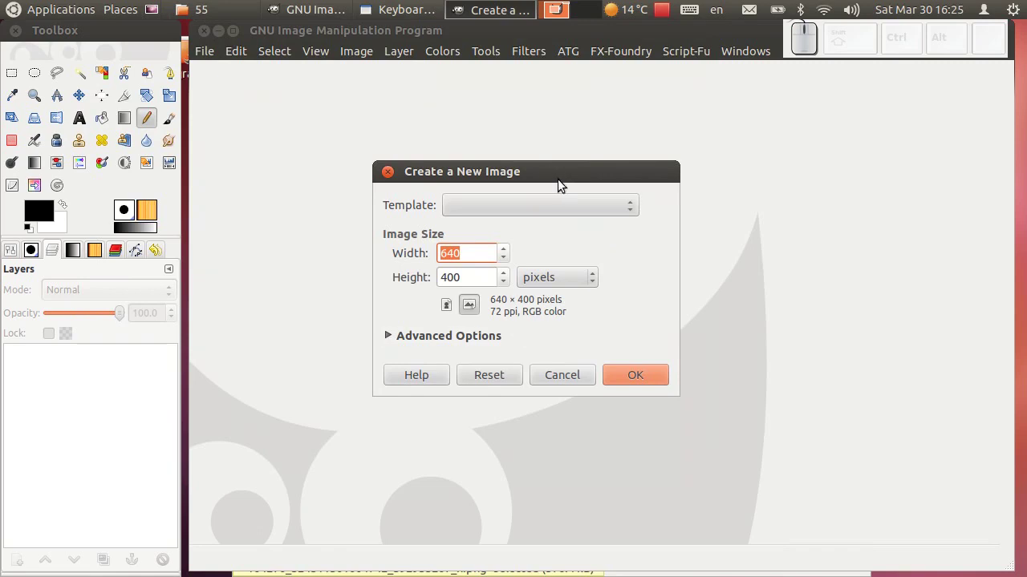
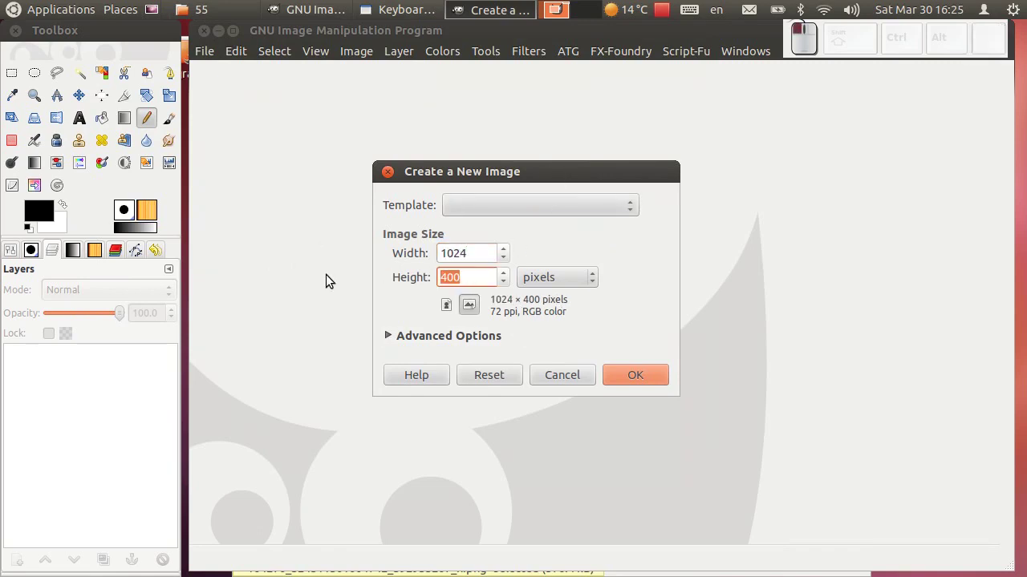
pyautogui.press('KP_7')
pyautogui.press('KP_6')
pyautogui.press('KP_8')
pyautogui.click(639, 381)
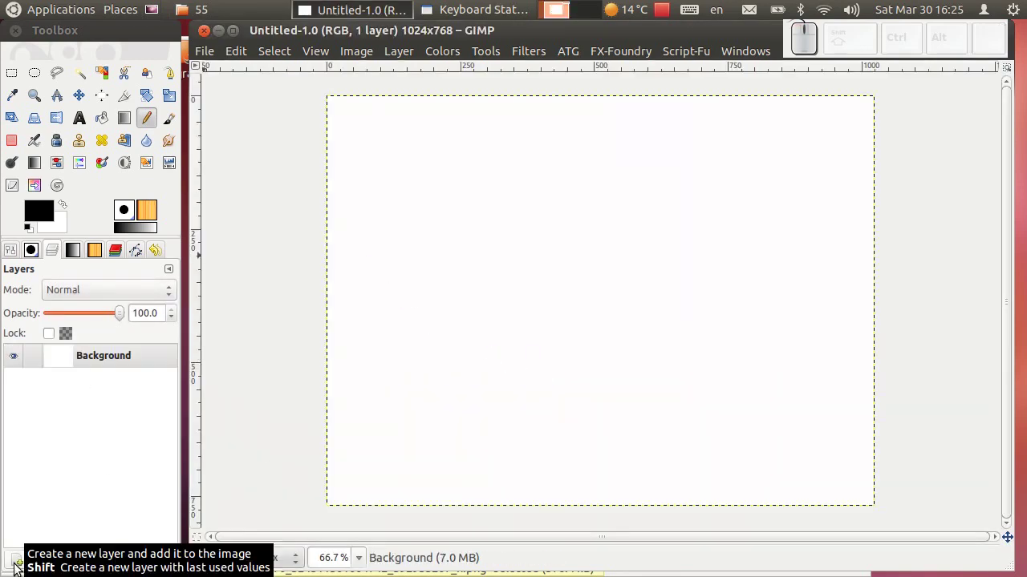
# - Add a transparent layer above the background, pick Free Select, and restore the reference viewer
pyautogui.click(20, 559)
pyautogui.click(581, 413)
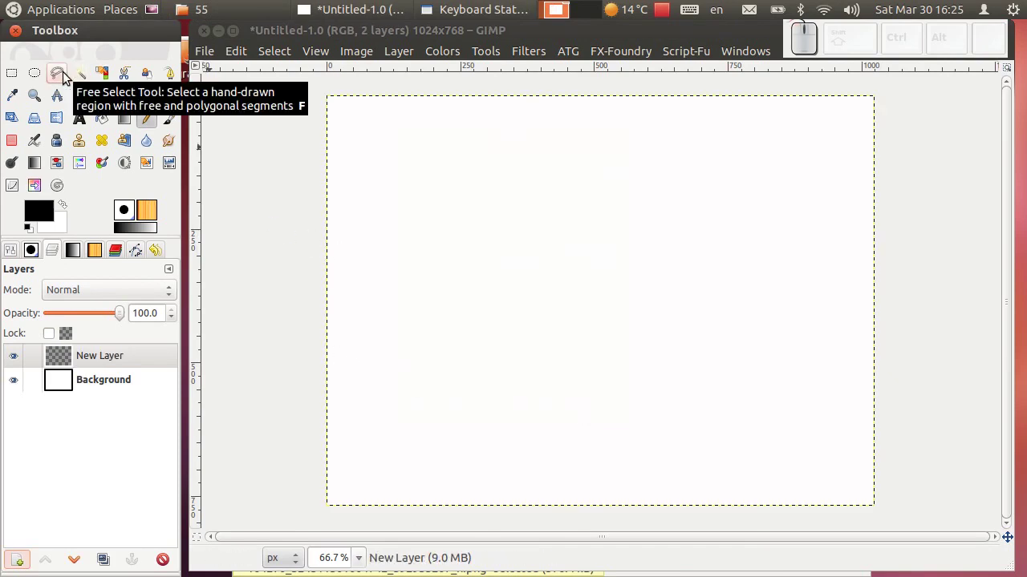
pyautogui.click(57, 83)
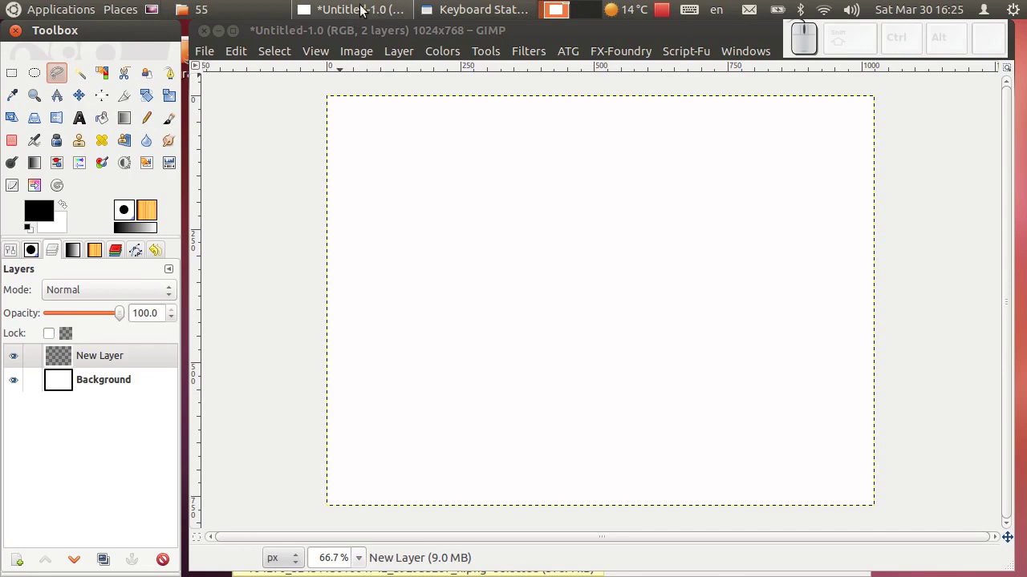
pyautogui.click(222, 10)
pyautogui.click(438, 254)
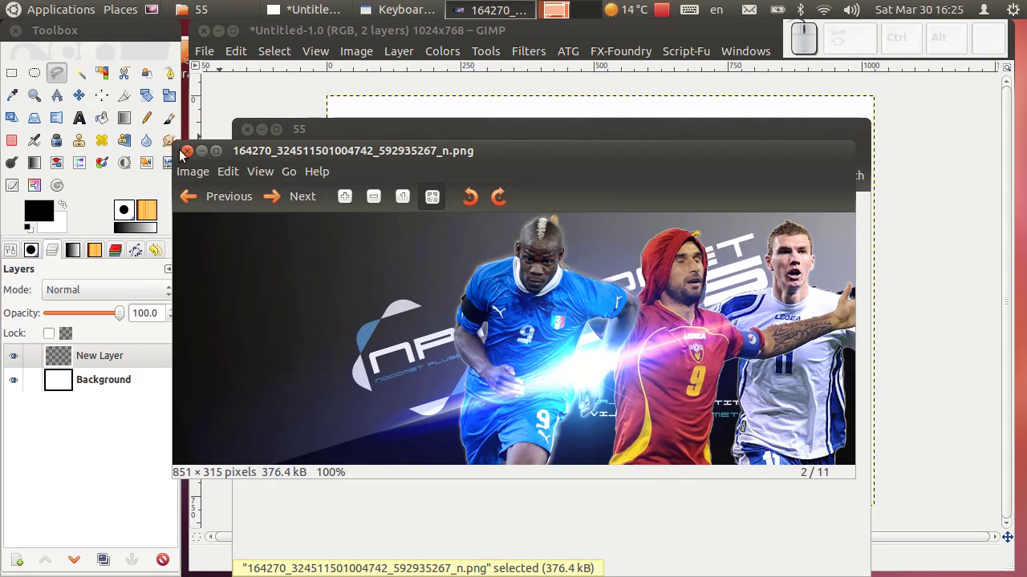
# - Add a fully white layer mask to the new layer
pyautogui.click(202, 157)
pyautogui.click(322, 33)
pyautogui.rightClick(94, 358)
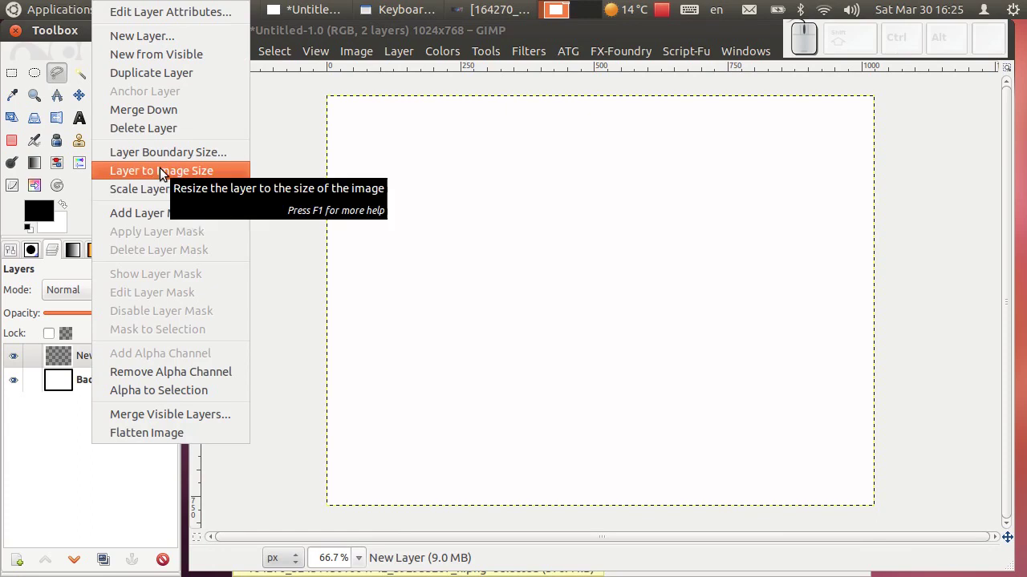
pyautogui.click(162, 212)
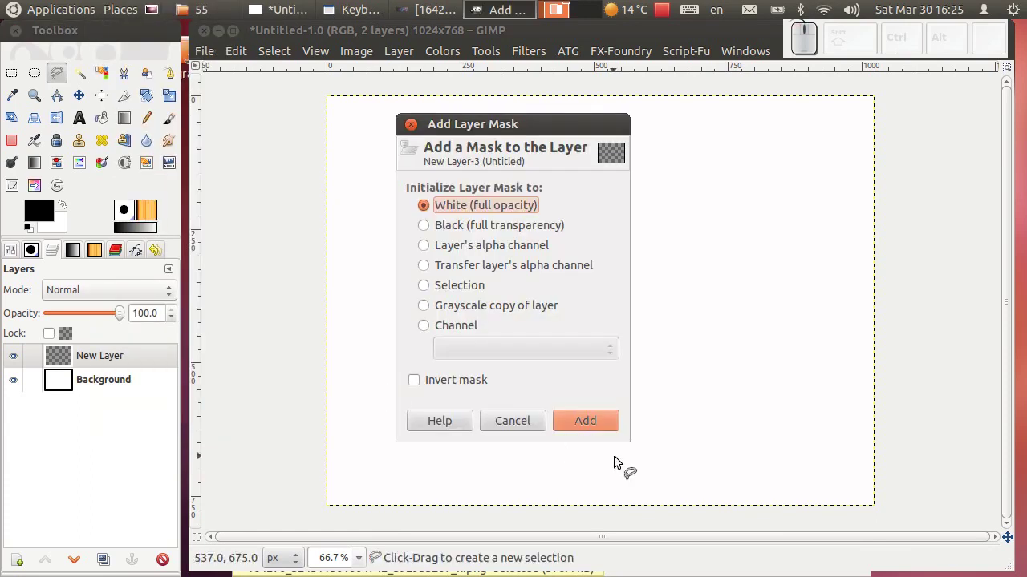
pyautogui.click(583, 423)
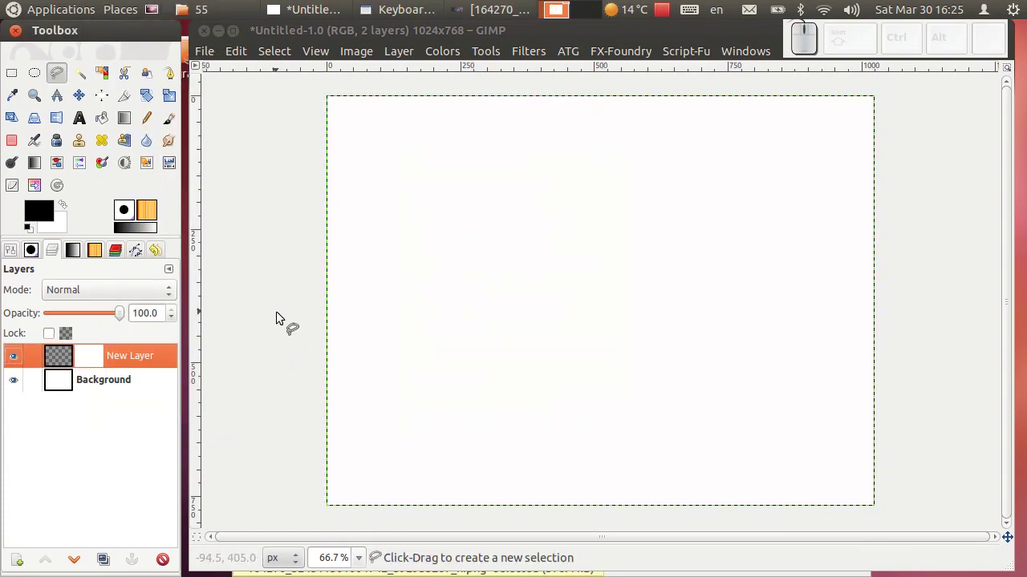
# - Outline the slanted lower region of the canvas as a polygon selection
pyautogui.click(84, 361)
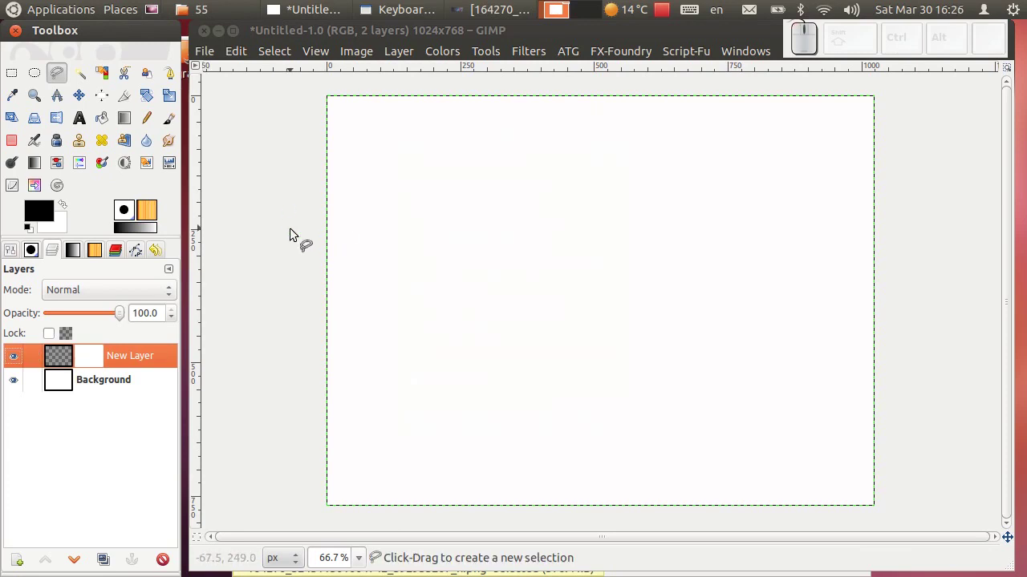
pyautogui.click(295, 241)
pyautogui.click(925, 368)
pyautogui.click(915, 524)
pyautogui.click(306, 522)
pyautogui.click(295, 238)
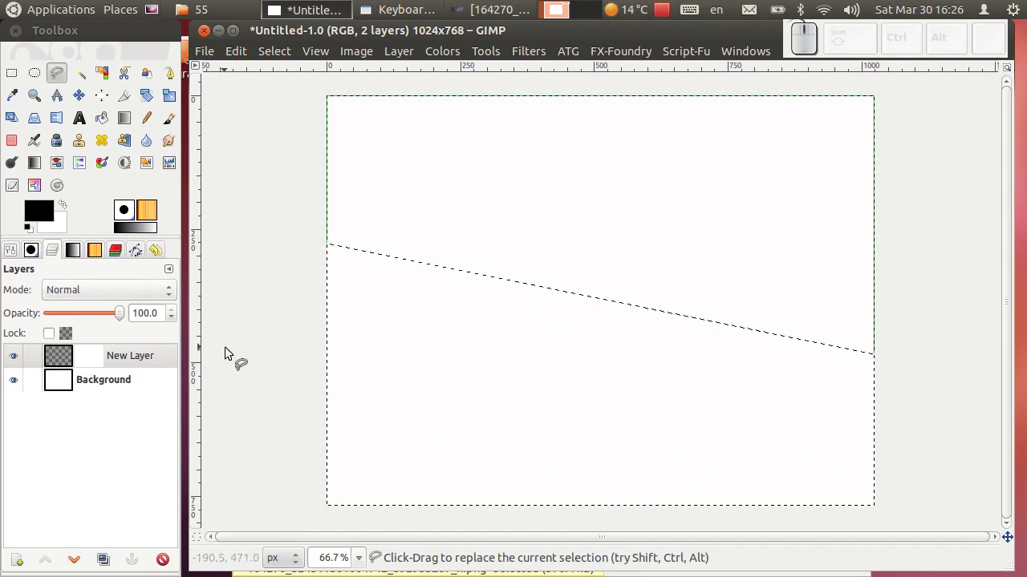
# - Fill the masked lower region black, clear the selection, draw a black-to-white gradient, and target the Background for black fill
pyautogui.moveTo(42, 218); pyautogui.dragTo(297, 114)
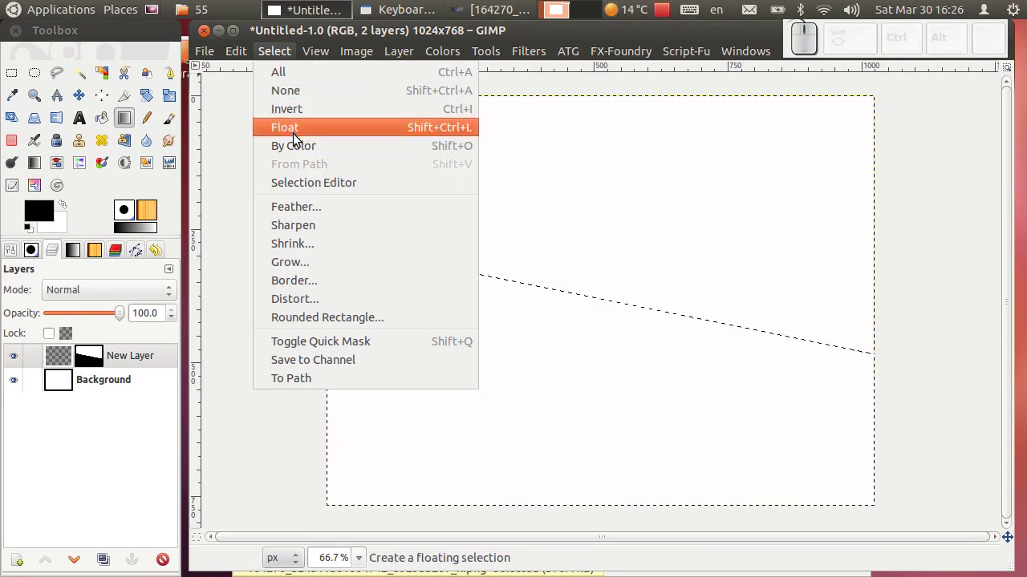
pyautogui.click(307, 91)
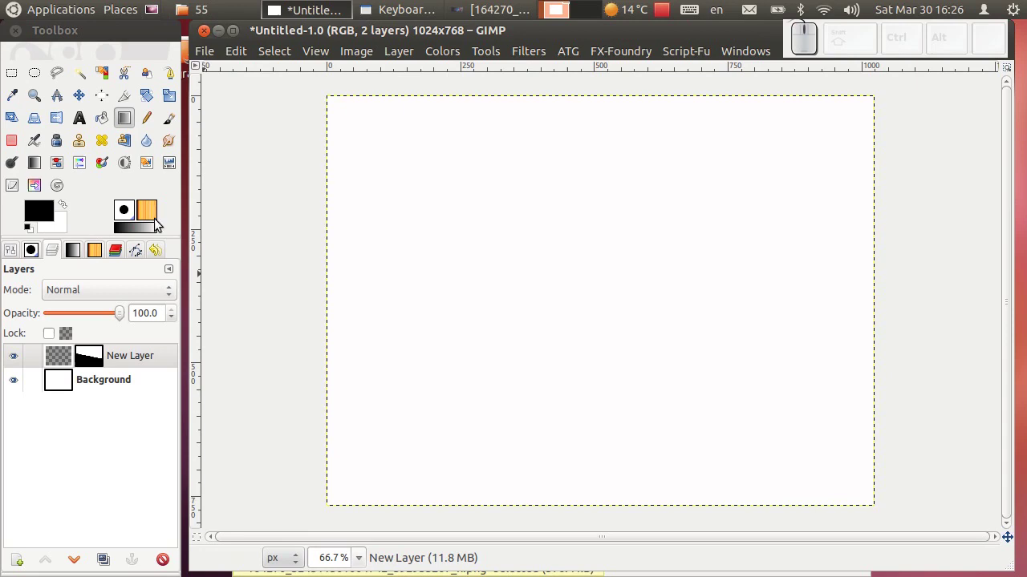
pyautogui.moveTo(295, 232); pyautogui.dragTo(930, 305)
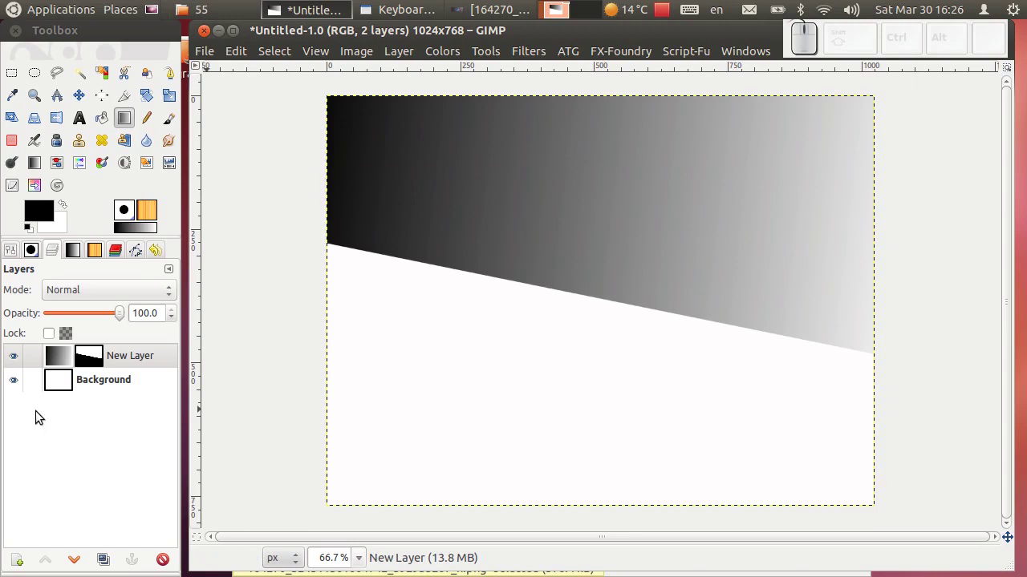
pyautogui.click(71, 389)
# - Bring the image folder forward and take another look at the reference banner
pyautogui.click(39, 210)
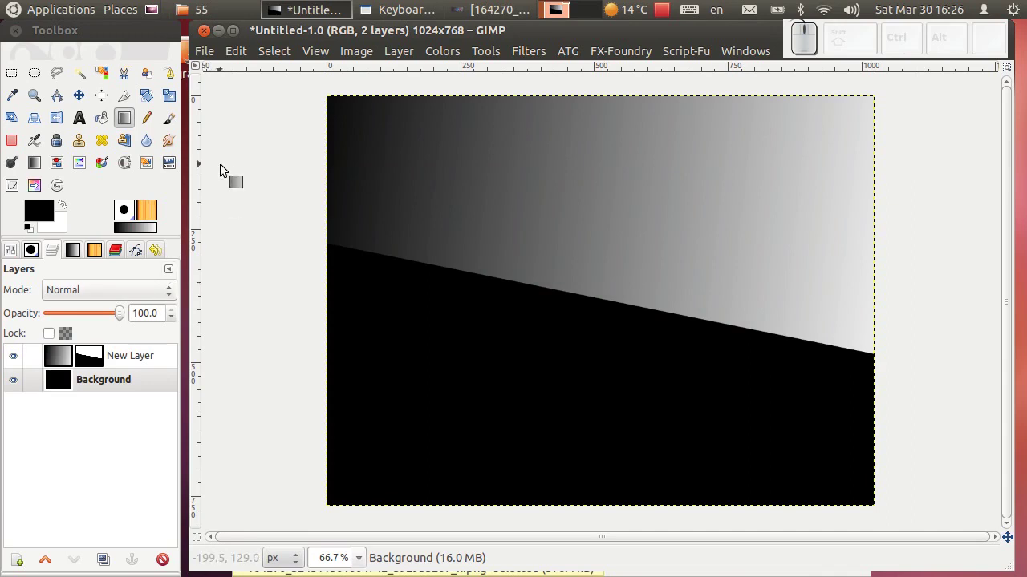
pyautogui.click(130, 348)
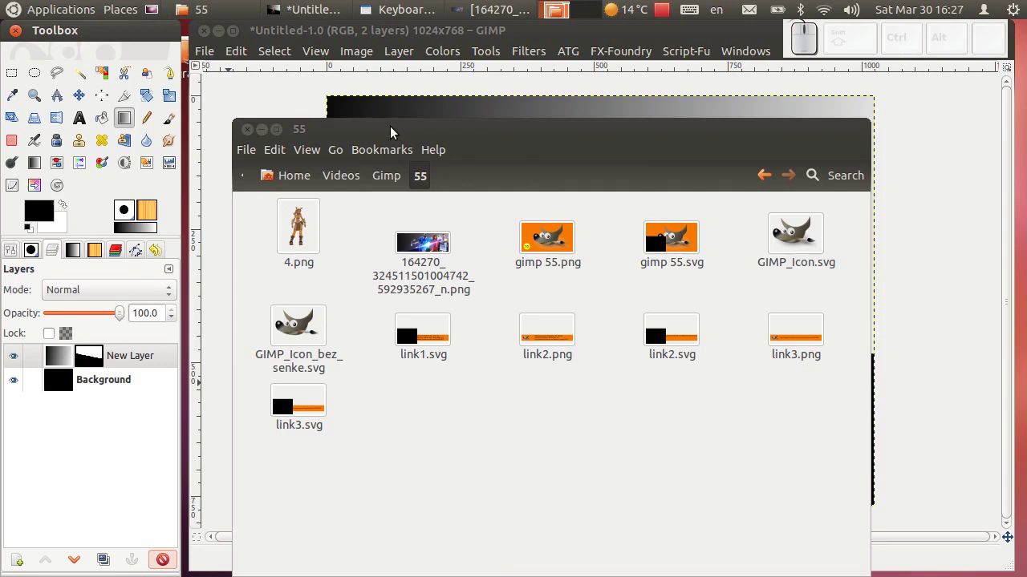
pyautogui.click(486, 10)
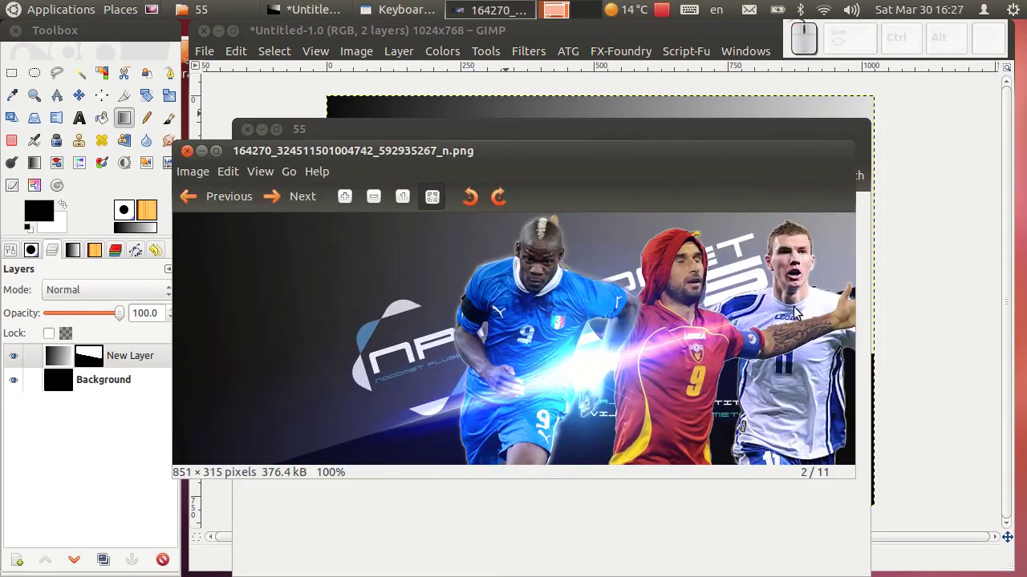
pyautogui.click(211, 159)
# - Drag 4.png and GIMP_Icon_bez_senke.svg onto the canvas as layers, rendering the SVG at default size
pyautogui.click(366, 206)
pyautogui.moveTo(302, 228); pyautogui.dragTo(453, 344)
pyautogui.moveTo(307, 336); pyautogui.dragTo(292, 206)
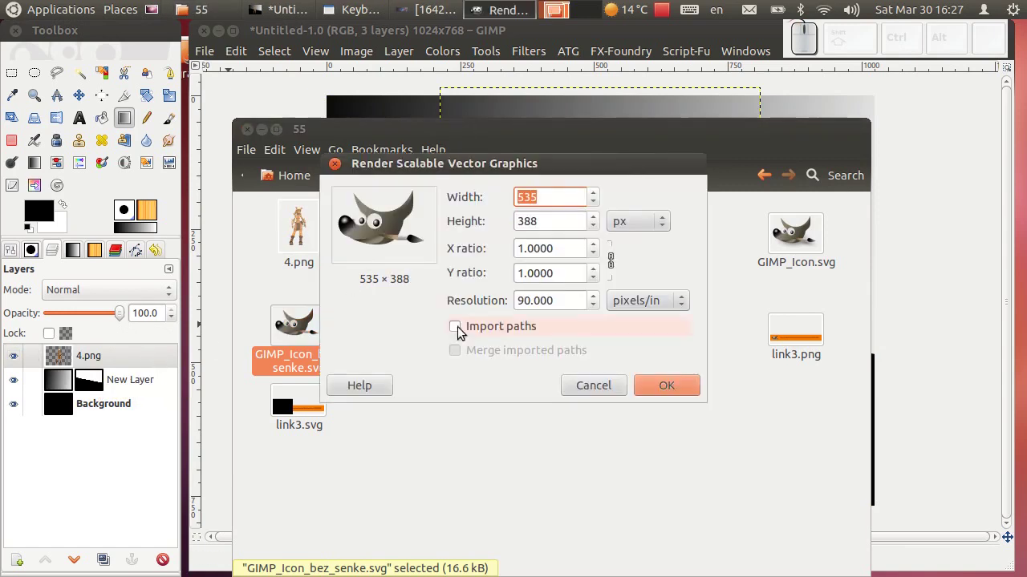
pyautogui.click(446, 171)
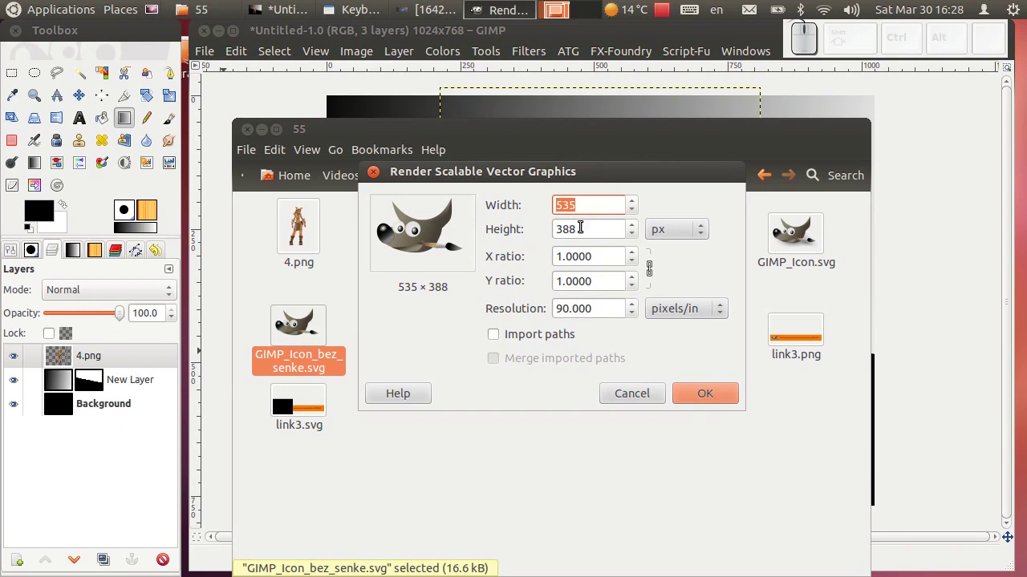
pyautogui.click(710, 395)
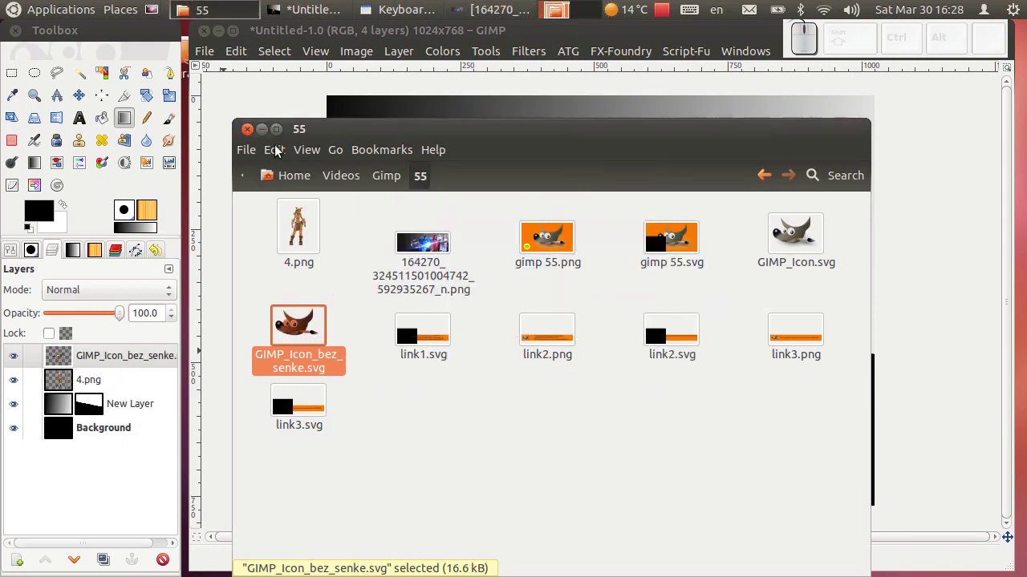
# - Move the Wilber icon layer to the upper-right corner of the banner
pyautogui.click(265, 138)
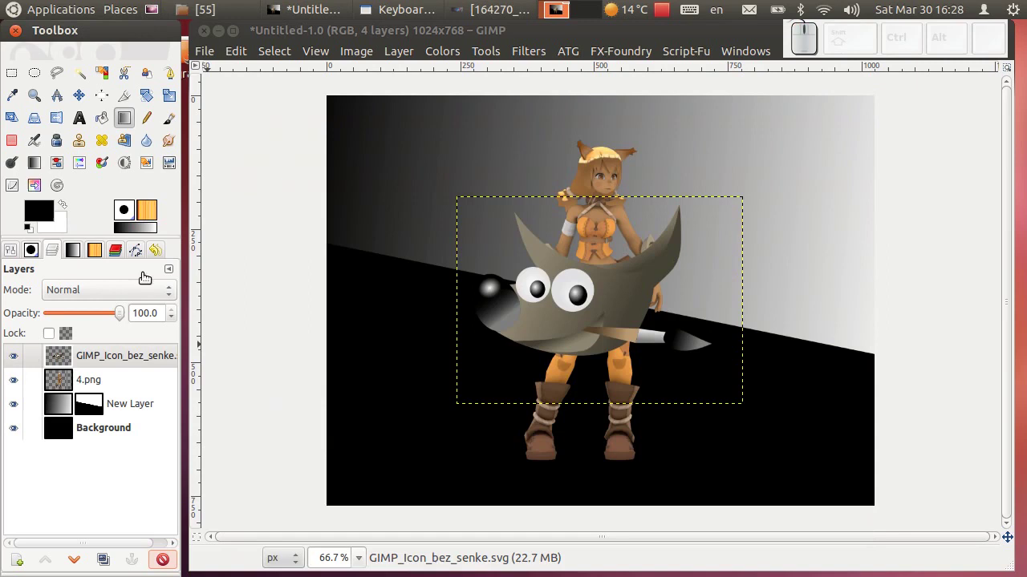
pyautogui.click(90, 99)
pyautogui.moveTo(574, 290); pyautogui.dragTo(588, 237)
pyautogui.click(589, 237)
pyautogui.click(590, 237)
# - Move the character to the left side, checking its transparency with the background layers hidden
pyautogui.click(130, 392)
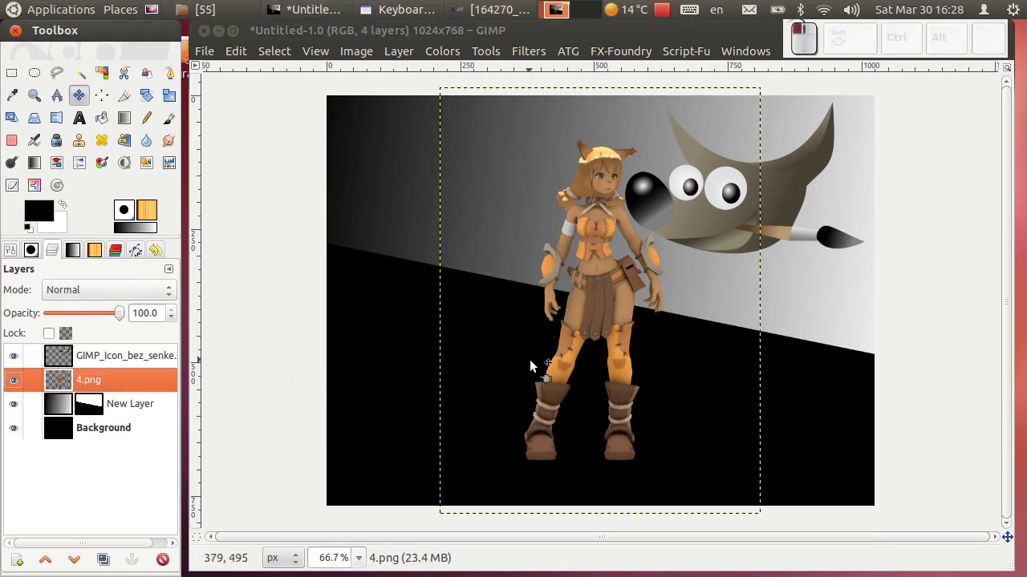
pyautogui.moveTo(566, 357); pyautogui.dragTo(409, 250)
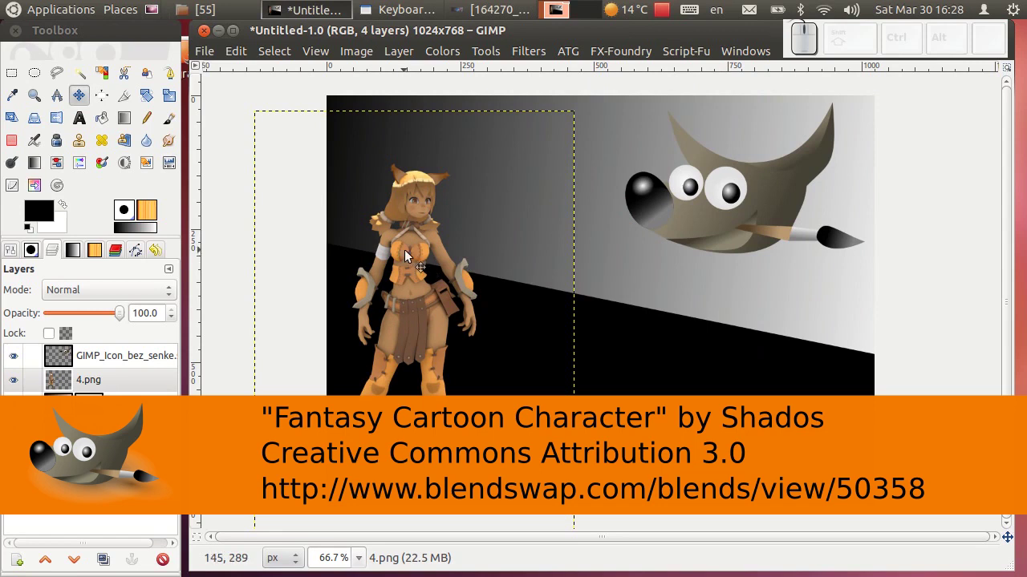
pyautogui.click(409, 255)
pyautogui.moveTo(18, 414); pyautogui.dragTo(438, 231)
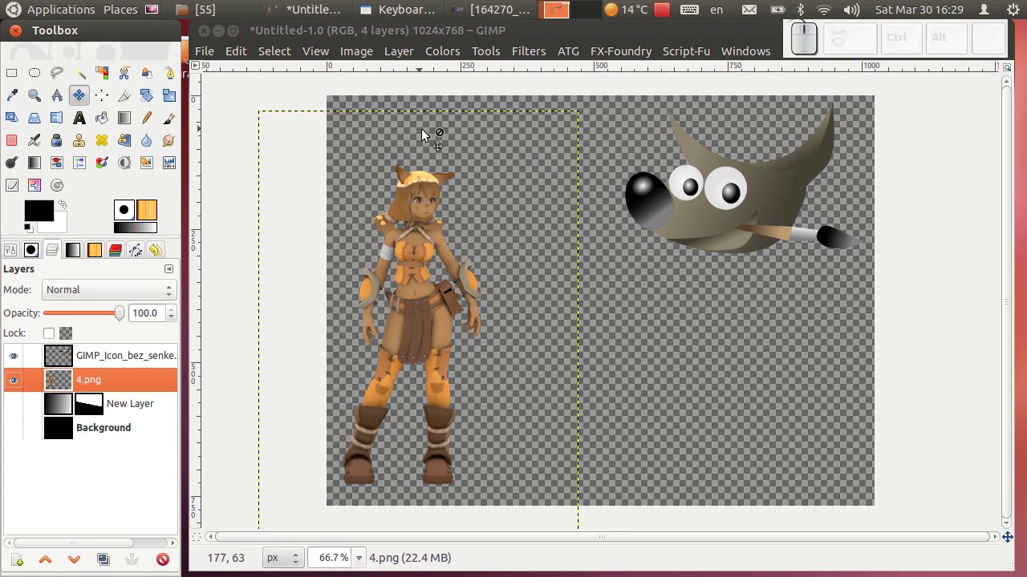
pyautogui.click(152, 357)
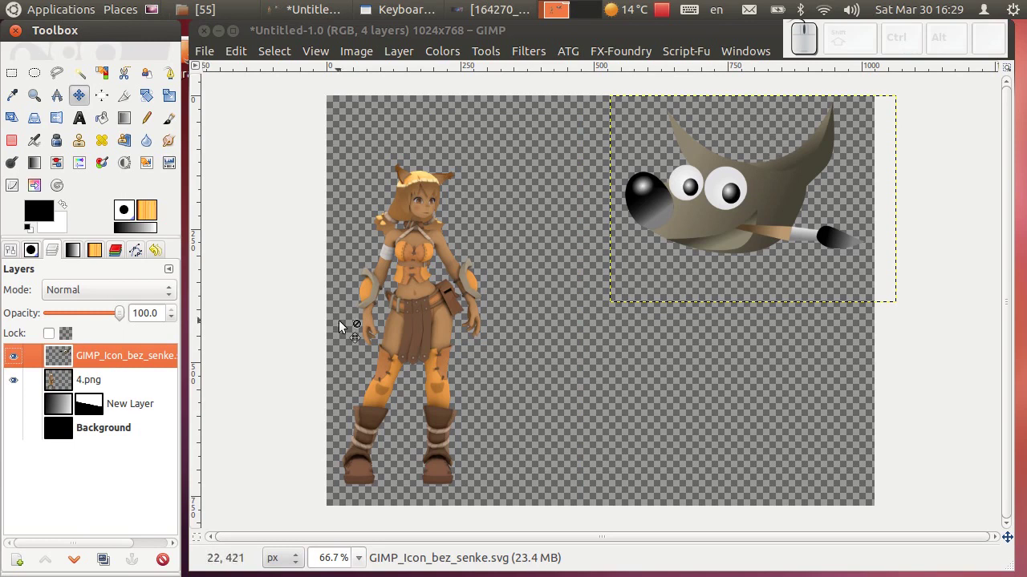
pyautogui.click(18, 434)
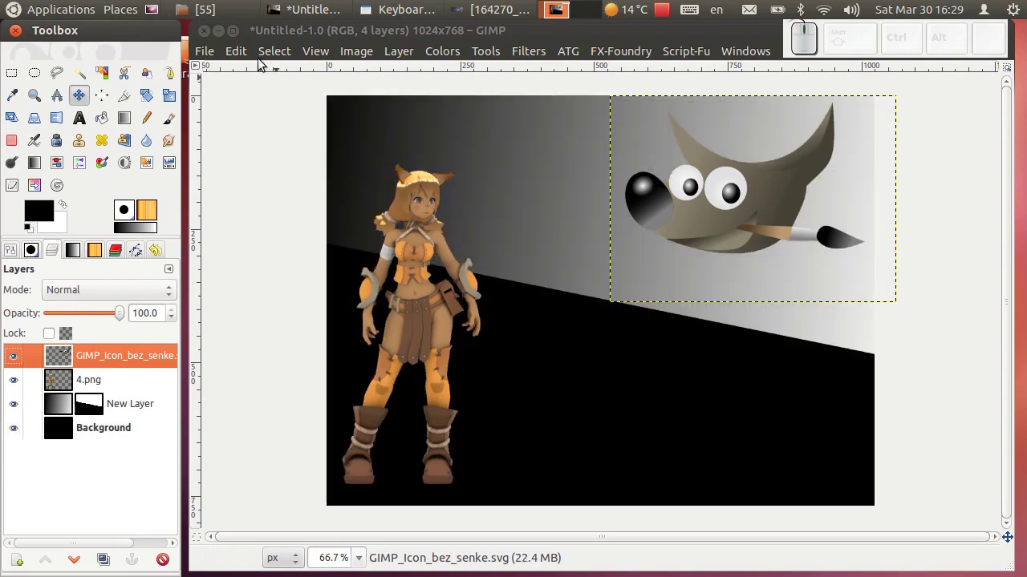
pyautogui.click(336, 20)
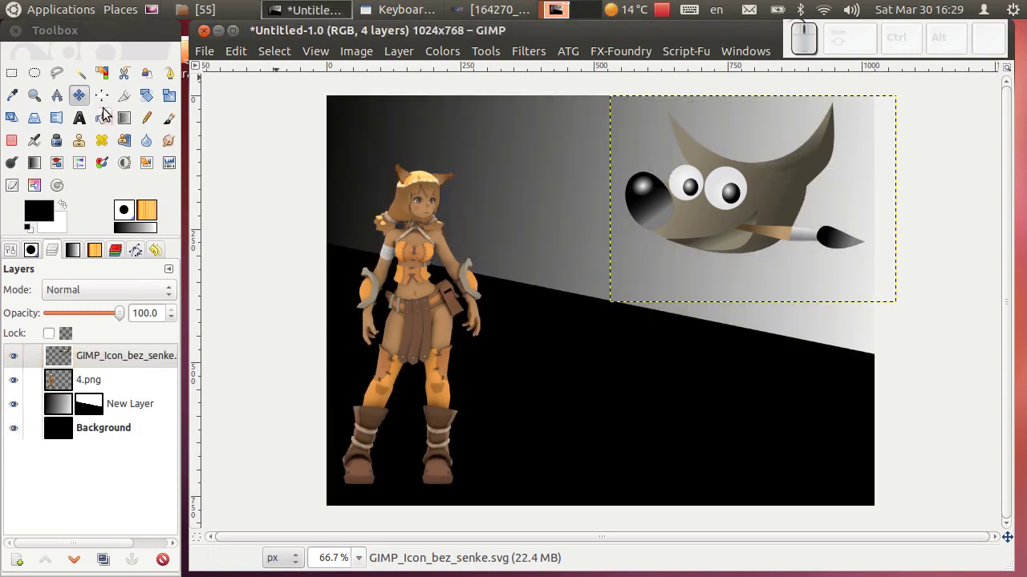
# - Set the Text tool to orange colour and the Ubuntu font
pyautogui.click(88, 115)
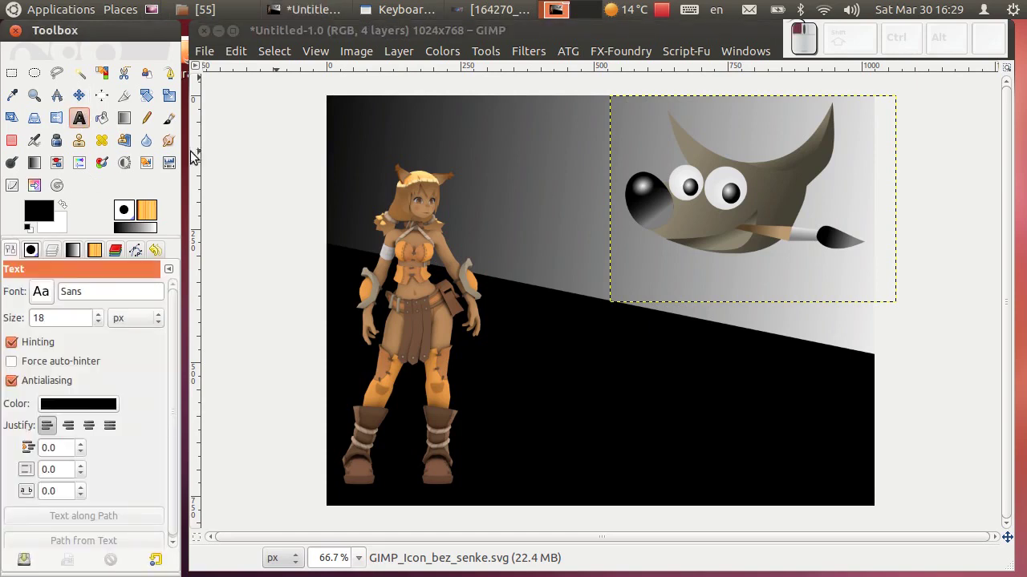
pyautogui.click(89, 411)
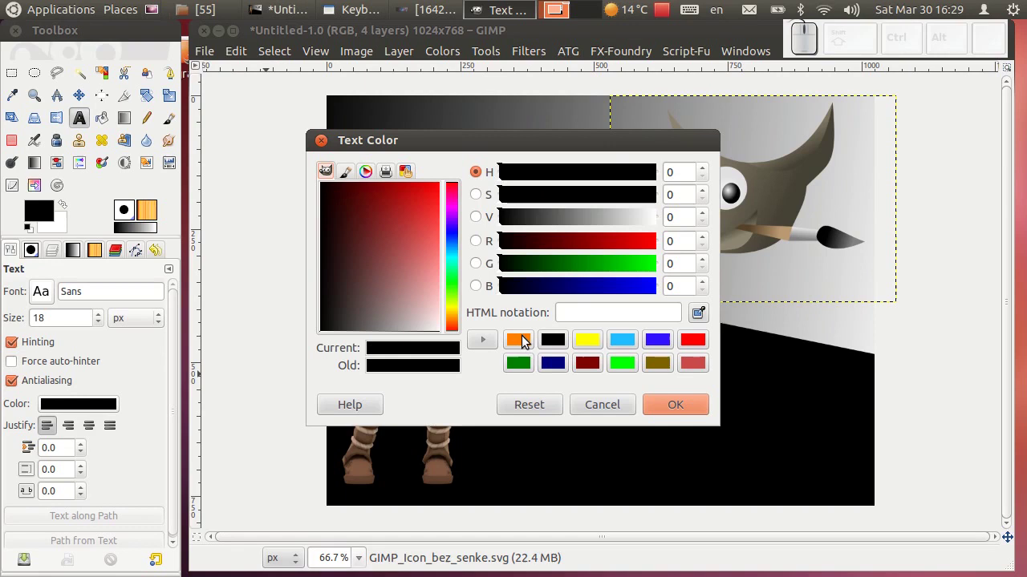
pyautogui.click(527, 337)
pyautogui.click(689, 409)
pyautogui.click(44, 298)
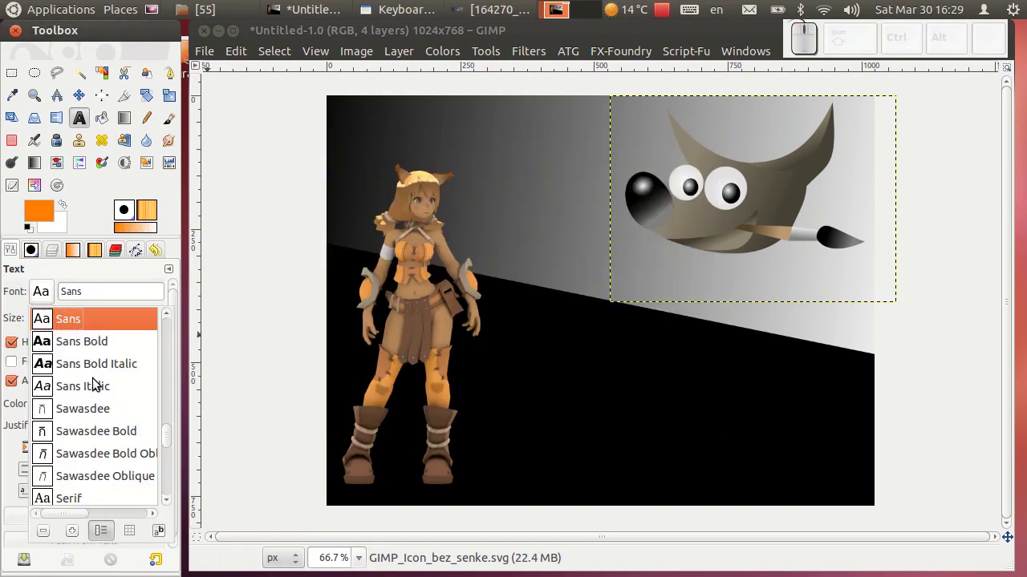
pyautogui.scroll(-3)
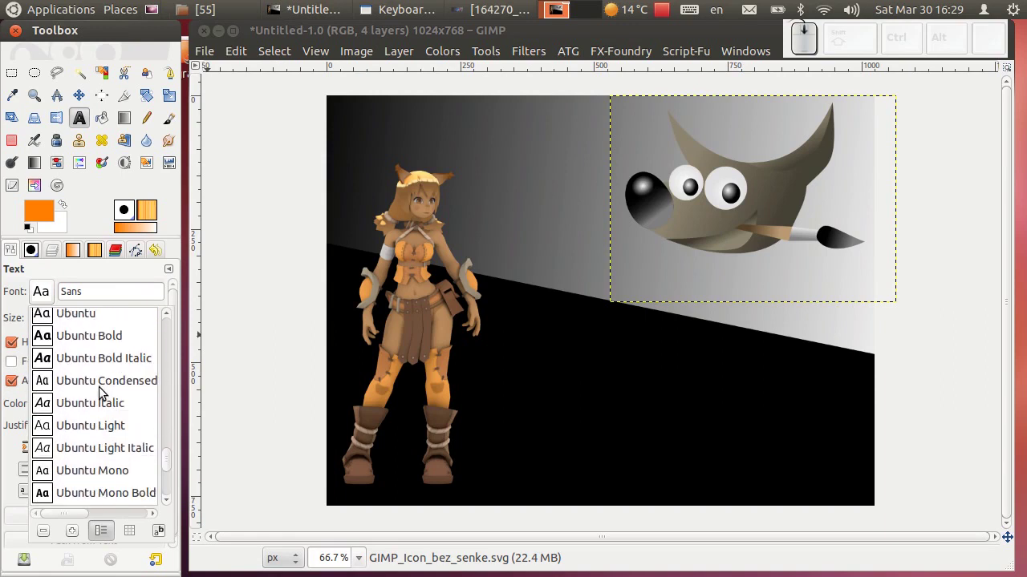
pyautogui.scroll(3)
pyautogui.scroll(3)
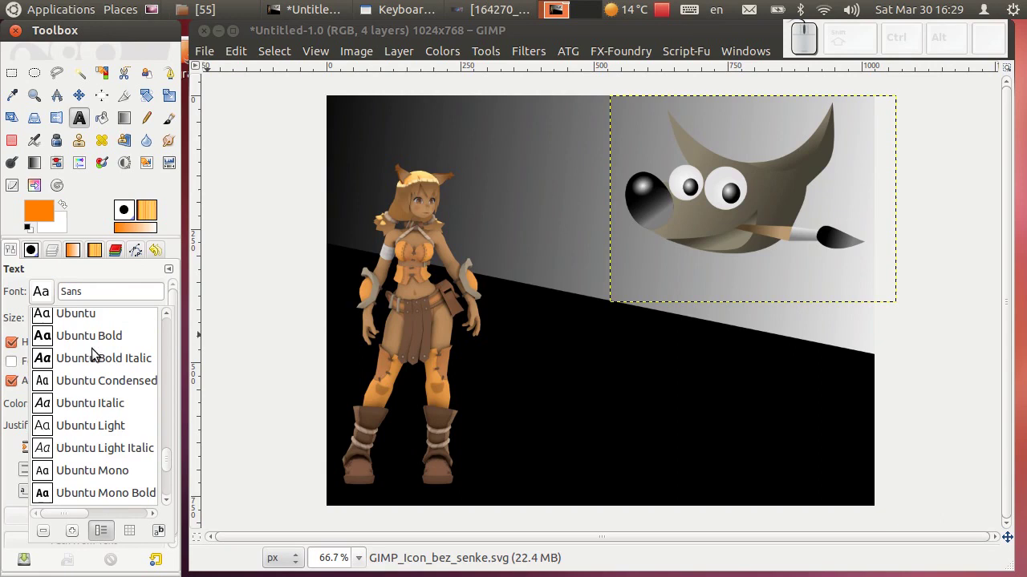
pyautogui.click(87, 322)
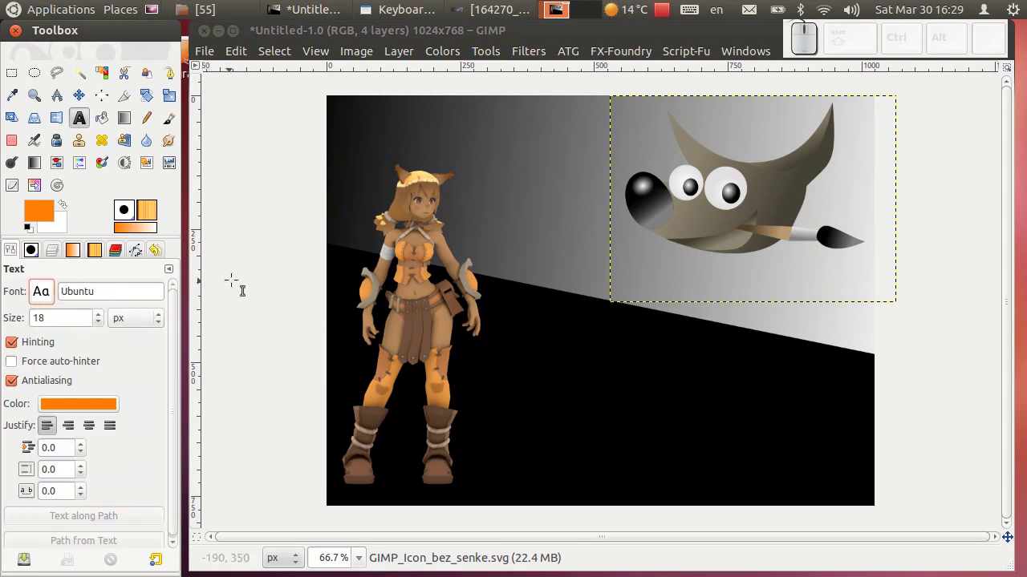
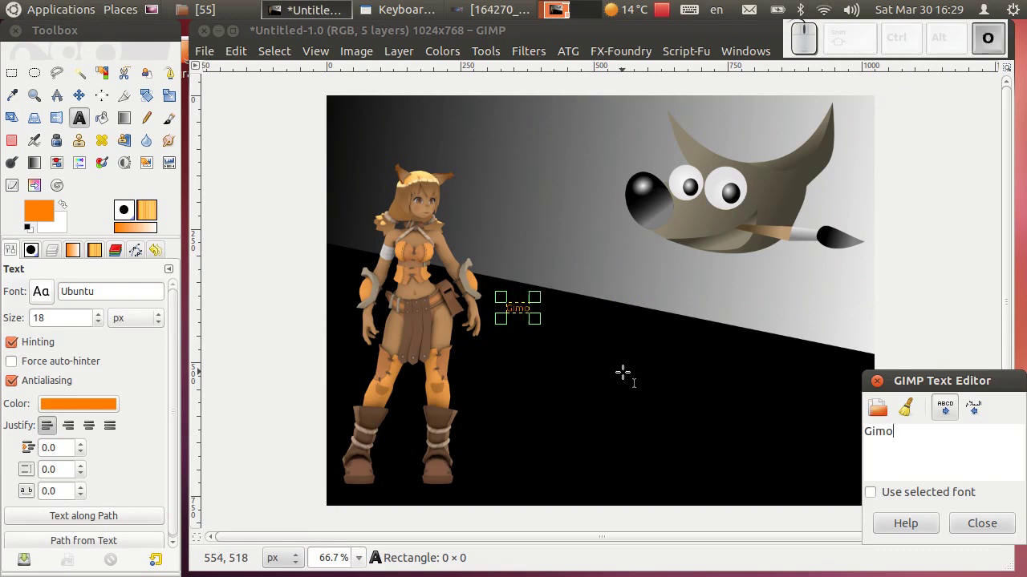
# - Enter the title 'Gimp tutorijal' at size 101
pyautogui.press('space')
pyautogui.press('t')
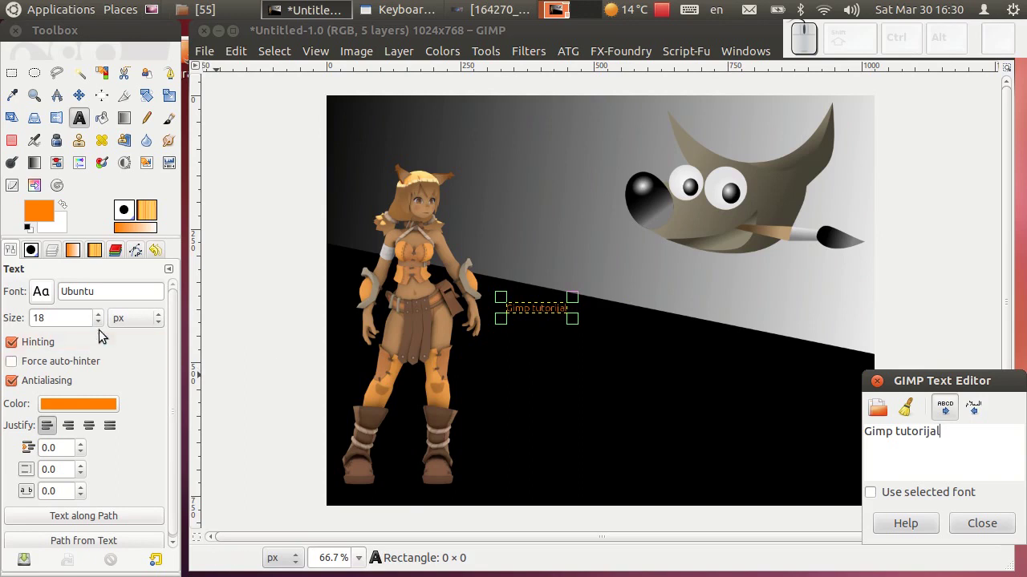
pyautogui.click(103, 319)
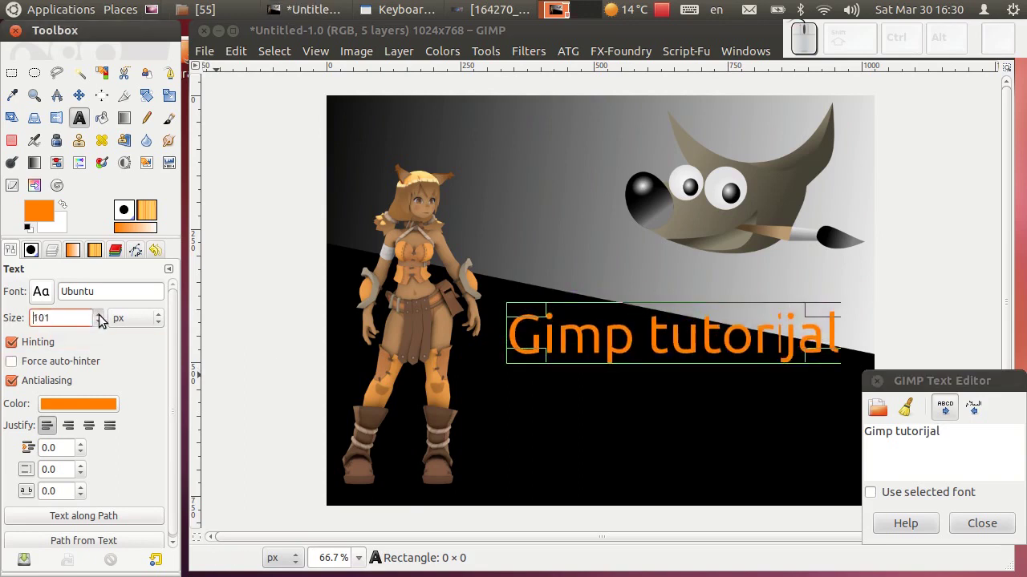
pyautogui.click(106, 320)
pyautogui.click(106, 320)
# - Move the title left so it overlaps the character
pyautogui.click(118, 322)
pyautogui.click(87, 105)
pyautogui.moveTo(644, 336); pyautogui.dragTo(466, 285)
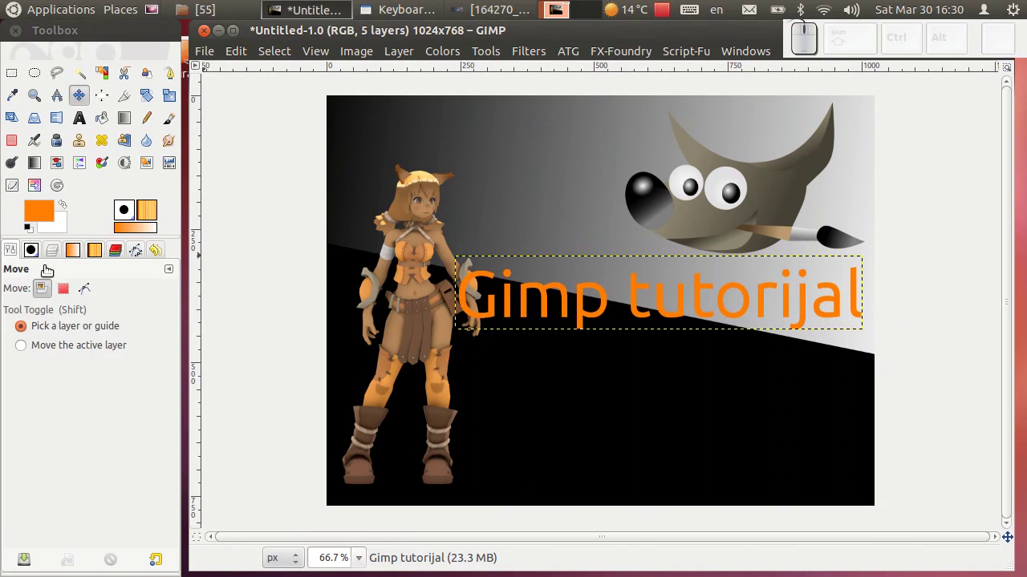
# - Discard the text information so the title becomes an ordinary layer
pyautogui.click(58, 248)
pyautogui.rightClick(105, 358)
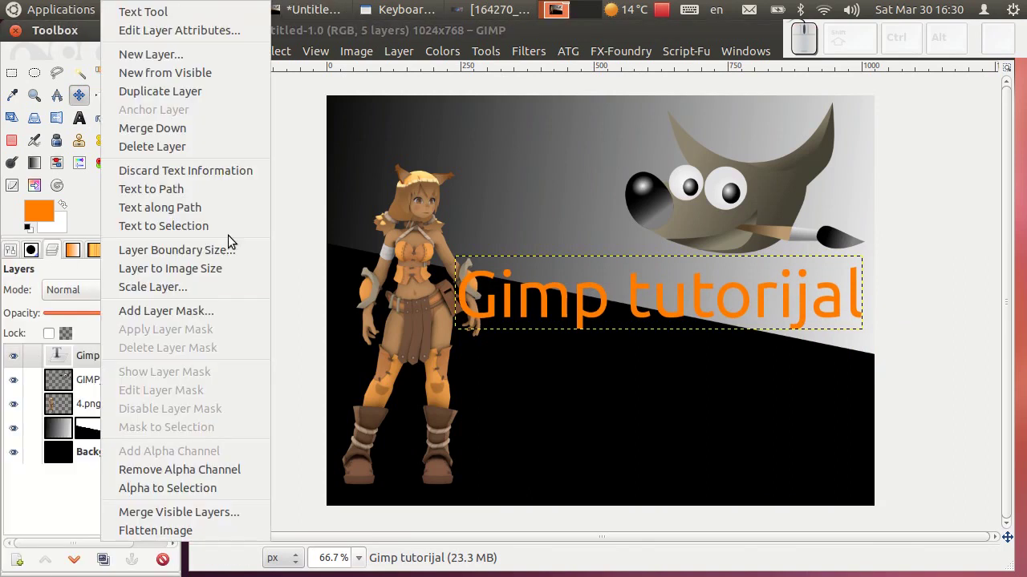
pyautogui.click(243, 174)
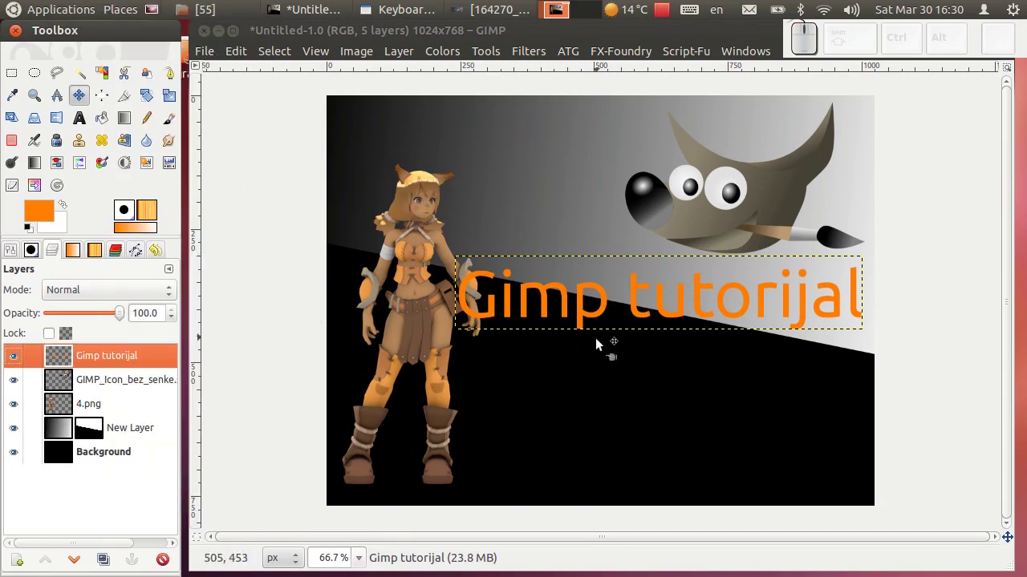
pyautogui.scroll(3)
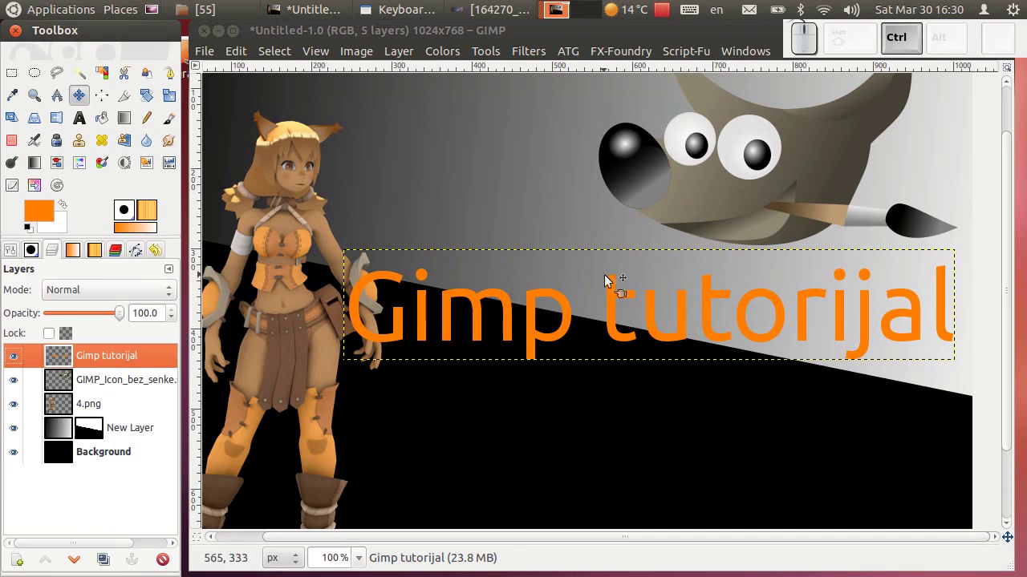
# - Rotate the title to follow the diagonal edge
pyautogui.click(143, 95)
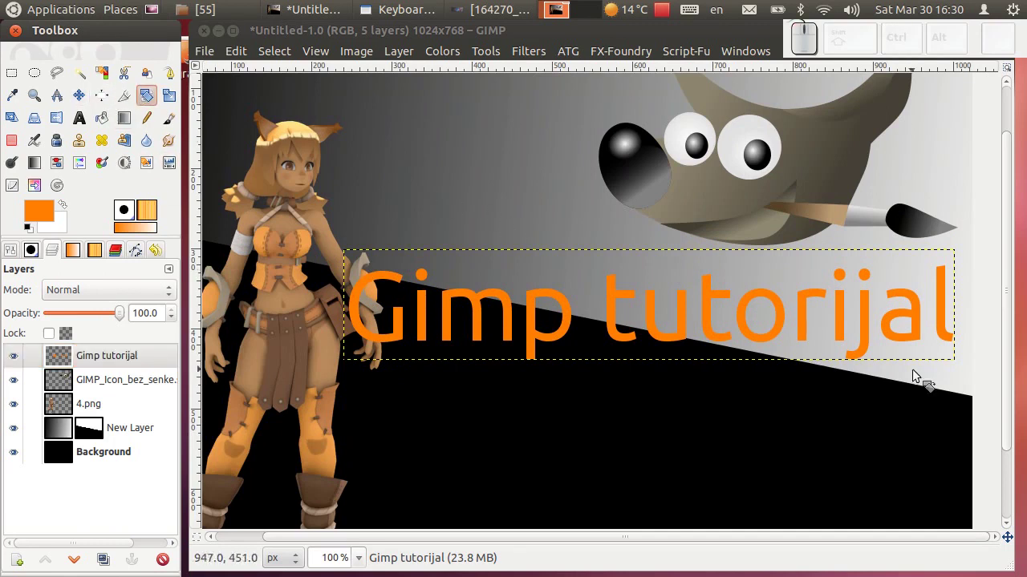
pyautogui.moveTo(944, 313); pyautogui.dragTo(315, 53)
pyautogui.click(264, 202)
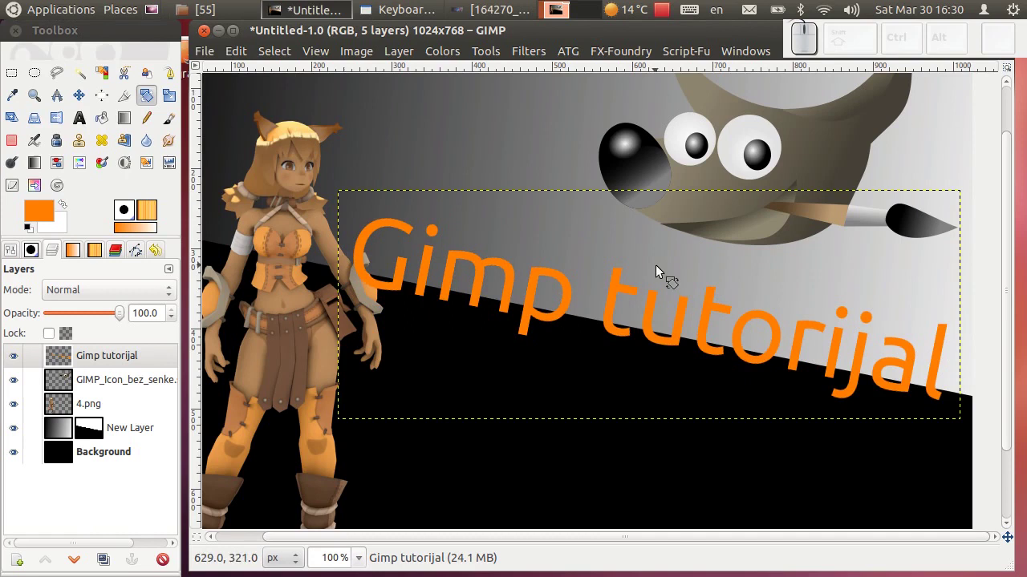
pyautogui.scroll(-3)
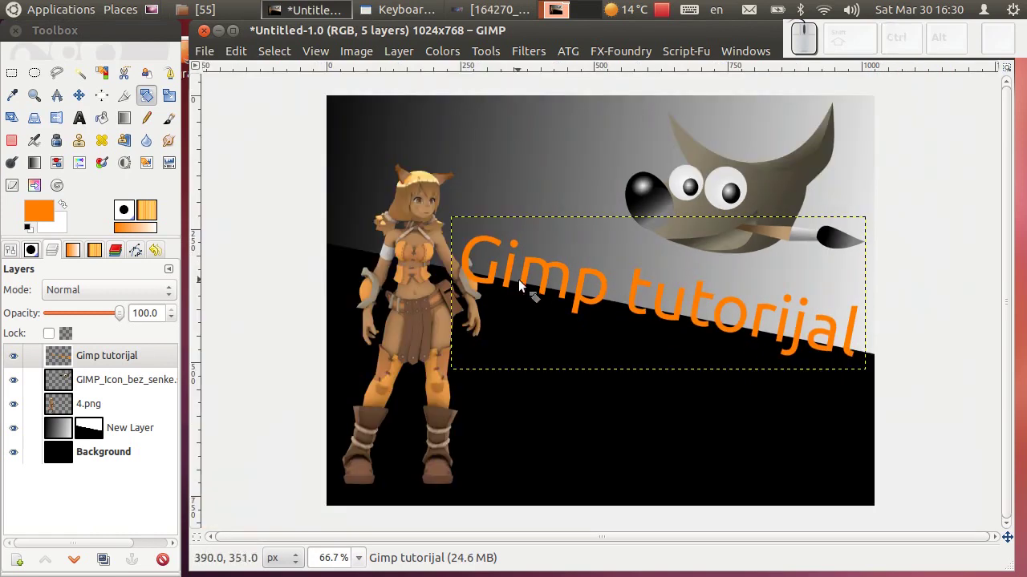
# - Move the tilted title onto the diagonal edge and lower it below the character layer
pyautogui.click(81, 103)
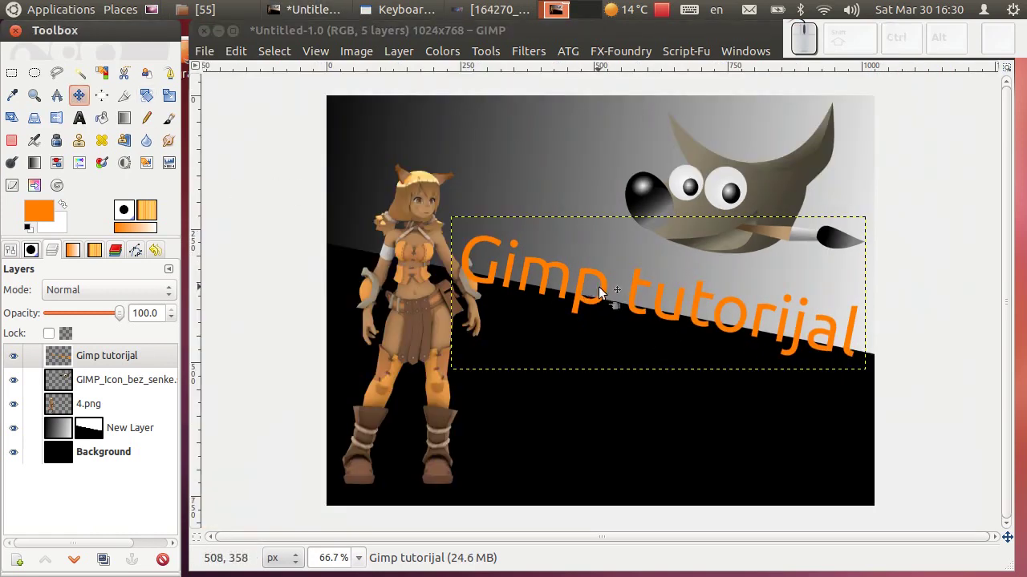
pyautogui.moveTo(609, 290); pyautogui.dragTo(84, 481)
pyautogui.click(80, 563)
pyautogui.click(79, 563)
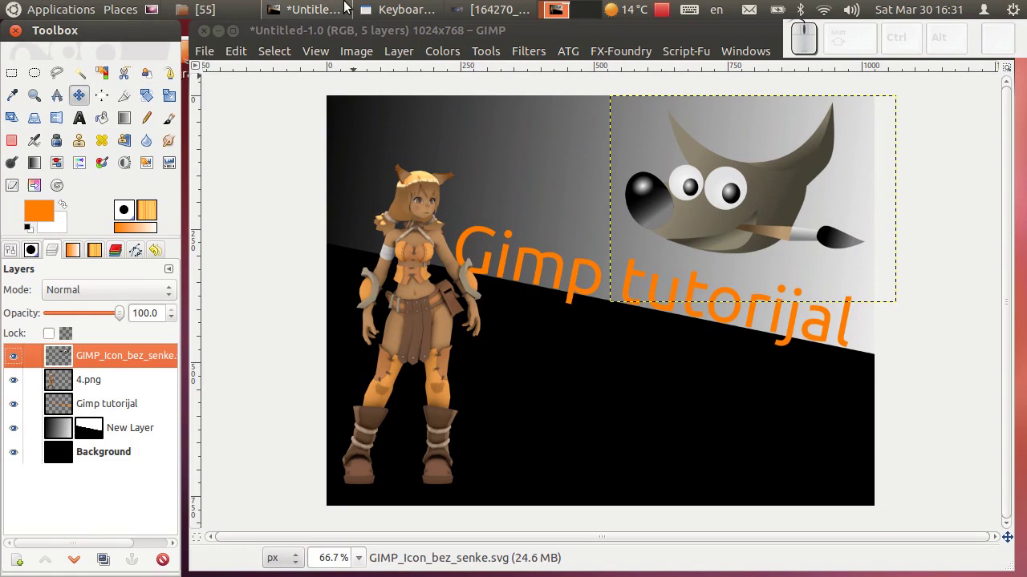
pyautogui.click(491, 23)
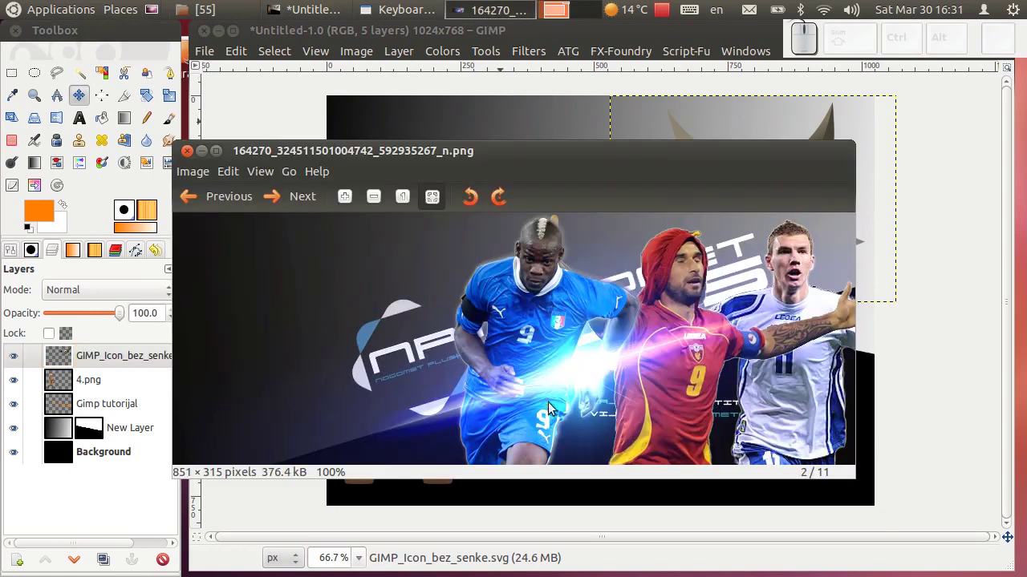
pyautogui.click(207, 156)
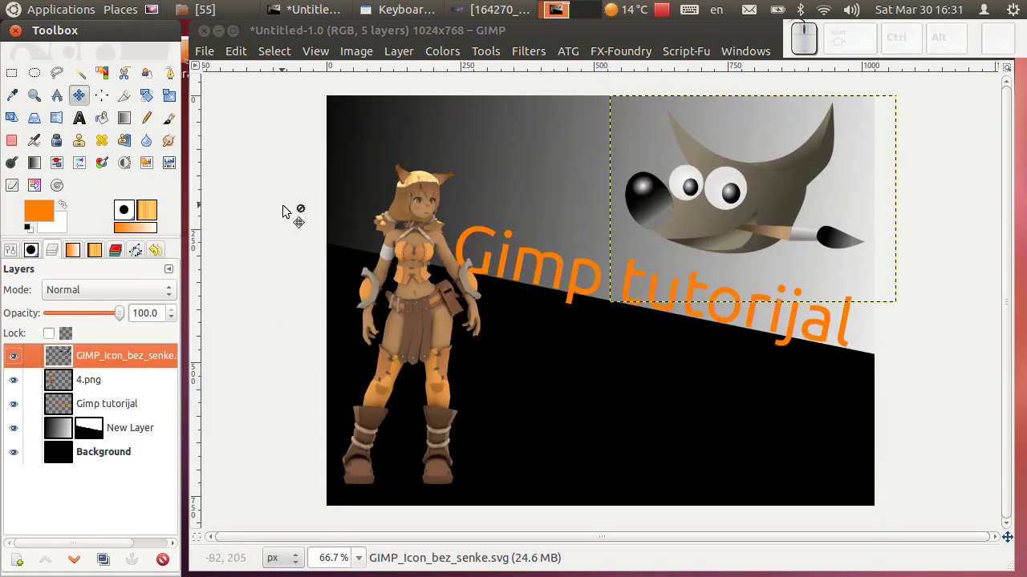
# - Open the Gradient Flare filter from Light and Shadow
pyautogui.click(523, 55)
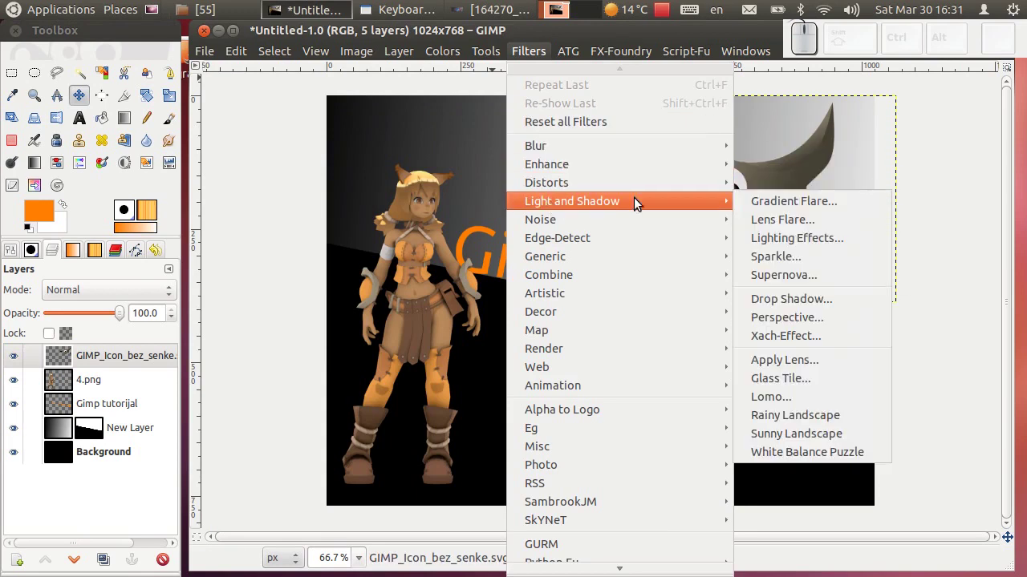
pyautogui.click(793, 206)
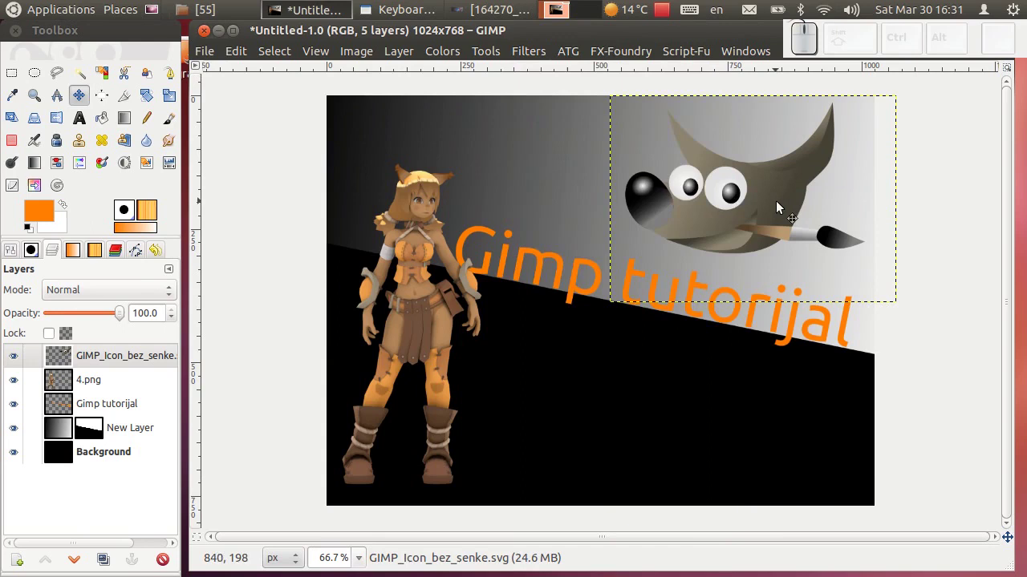
pyautogui.click(328, 67)
pyautogui.moveTo(546, 141); pyautogui.dragTo(543, 184)
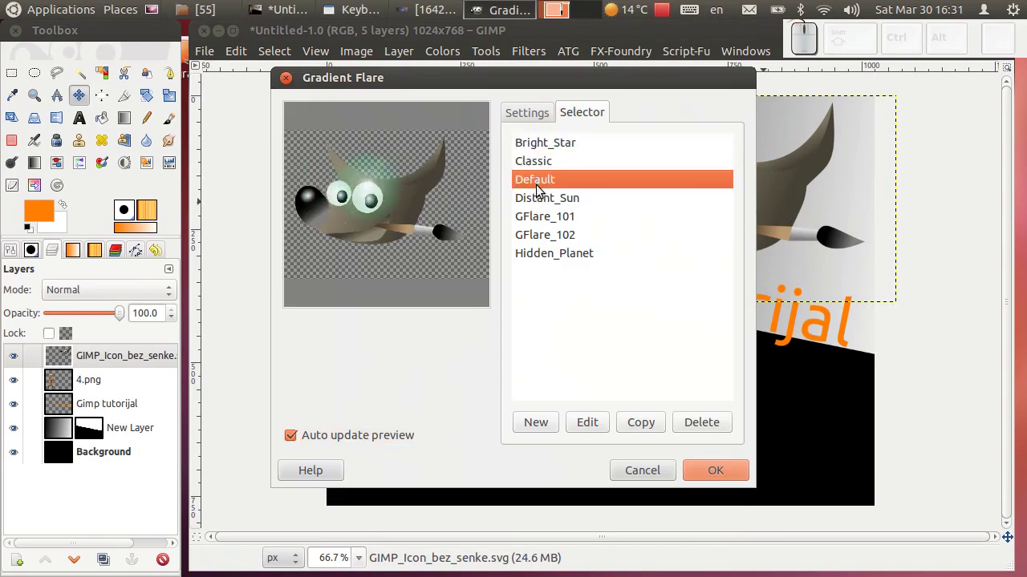
# - Preview the Default and GFlare_101 presets, cancel without applying, and activate the Background layer
pyautogui.click(541, 207)
pyautogui.click(545, 219)
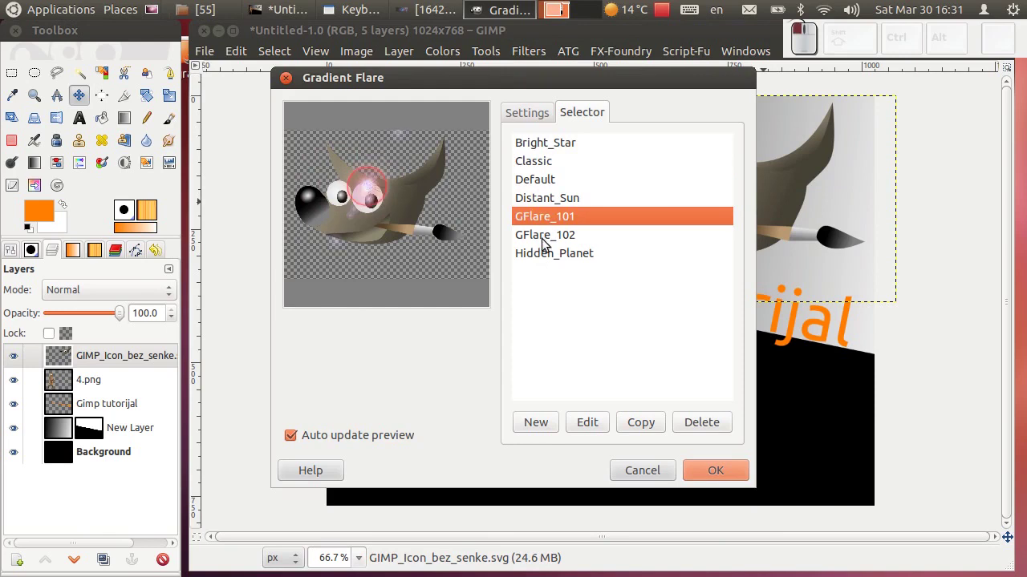
pyautogui.click(654, 477)
pyautogui.click(477, 8)
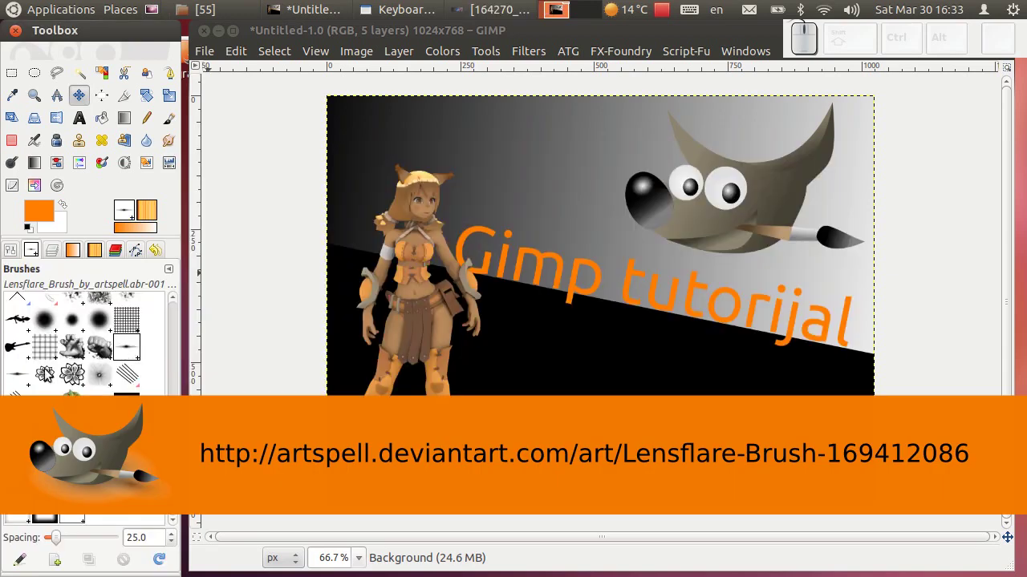
# - Add a new top layer and rename it 'flare'
pyautogui.click(16, 376)
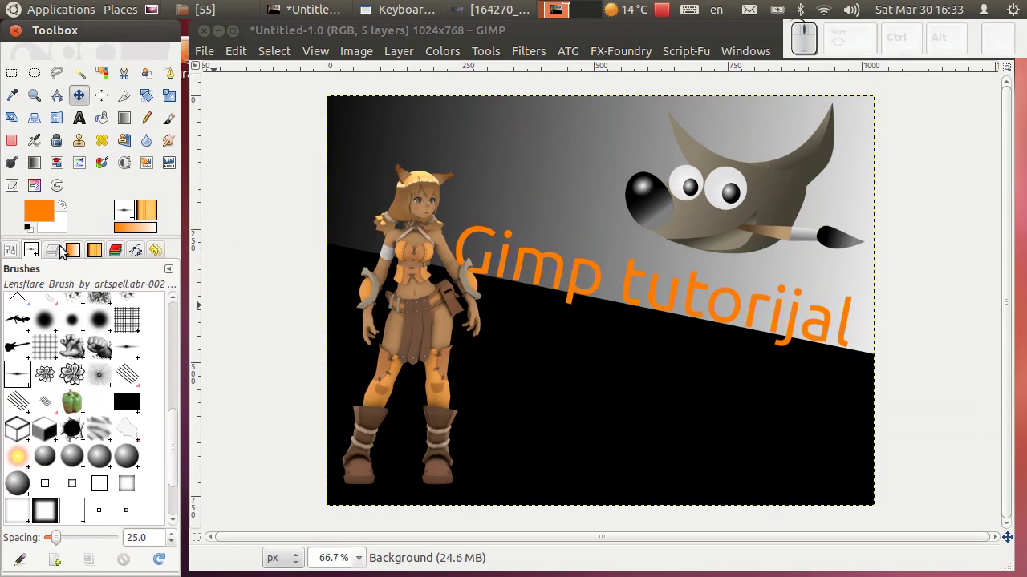
pyautogui.click(63, 255)
pyautogui.click(109, 360)
pyautogui.click(29, 566)
pyautogui.click(592, 414)
pyautogui.click(128, 359)
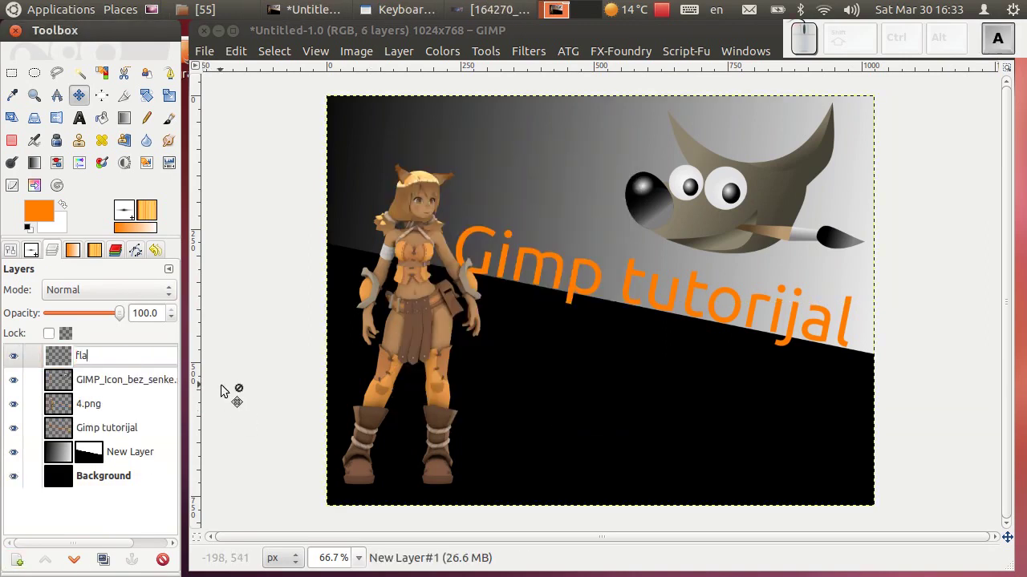
pyautogui.press('Return')
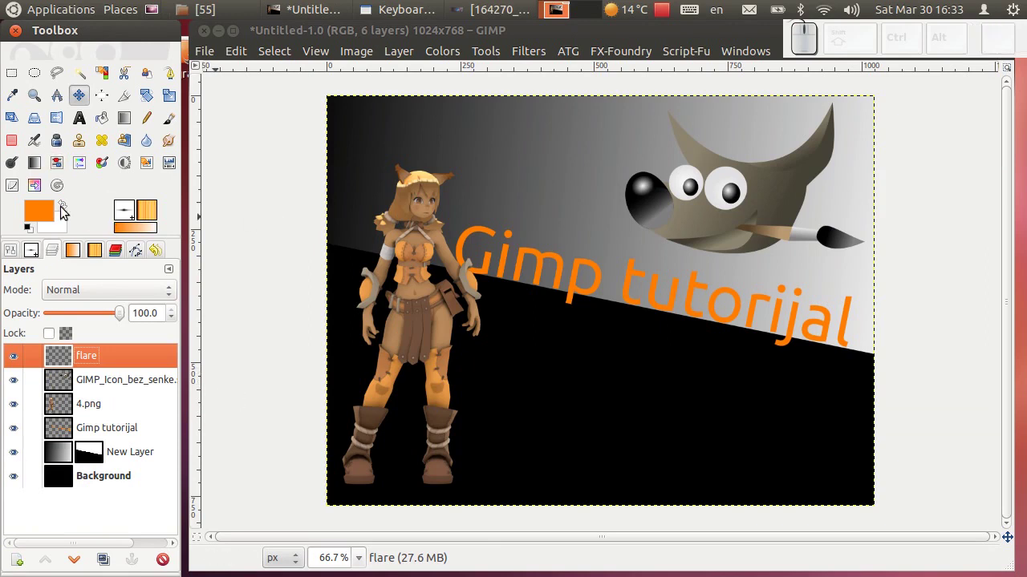
# - Fill the flare layer black and set its blend mode to Screen
pyautogui.click(39, 221)
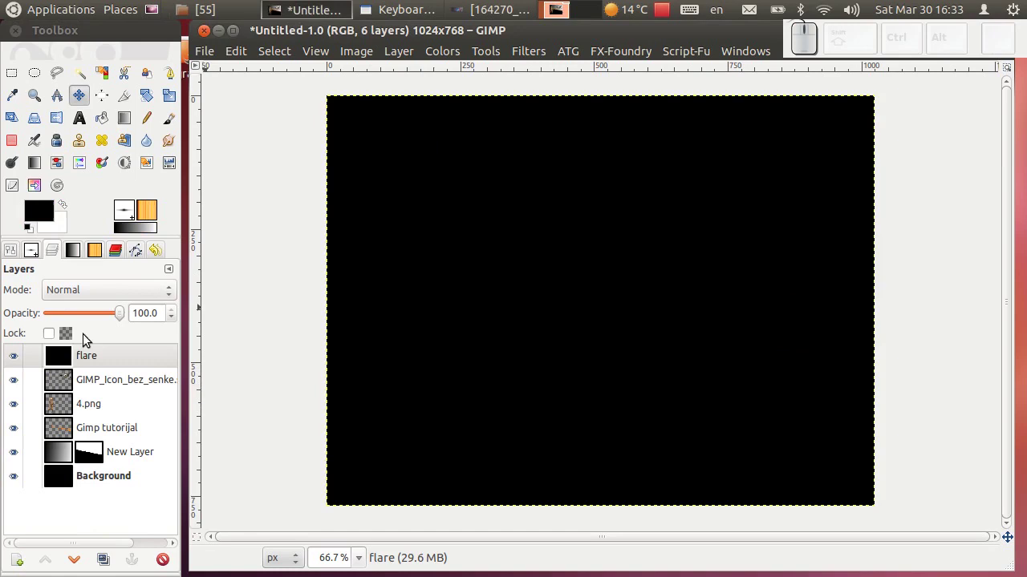
pyautogui.click(118, 282)
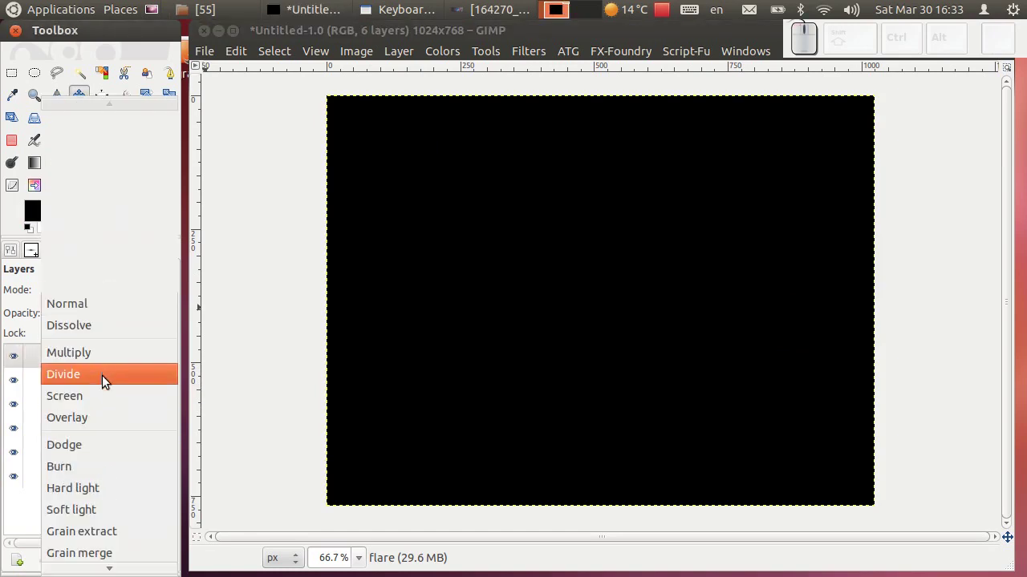
pyautogui.click(105, 391)
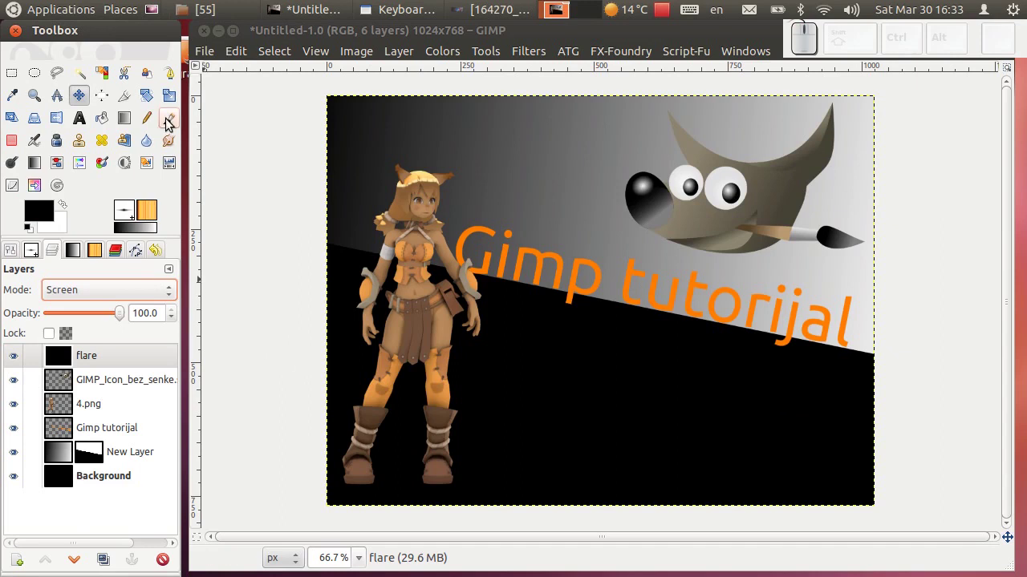
pyautogui.click(168, 120)
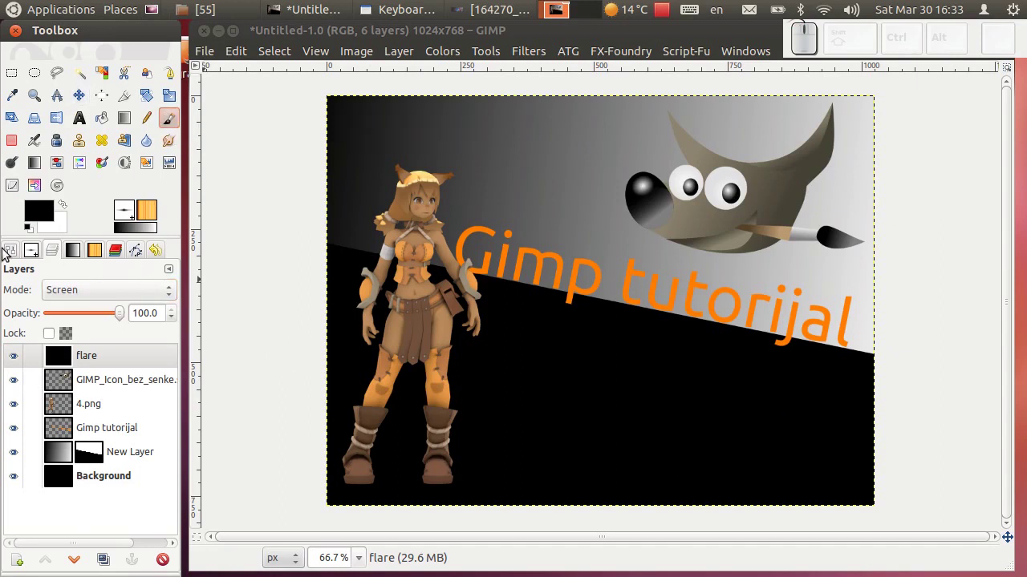
# - Stamp an enlarged white Lensflare brush across the middle of the title
pyautogui.click(37, 251)
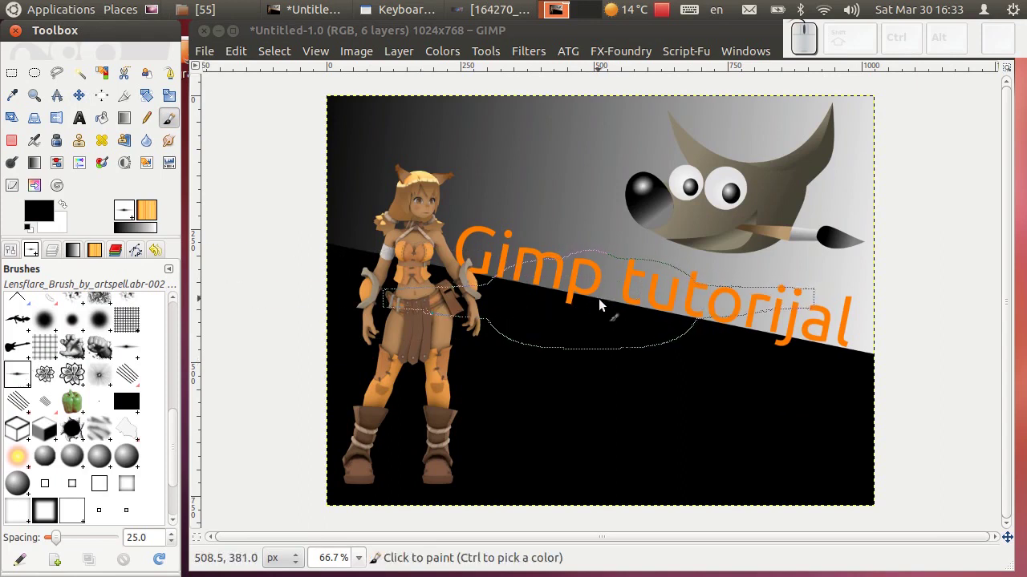
pyautogui.press(']')
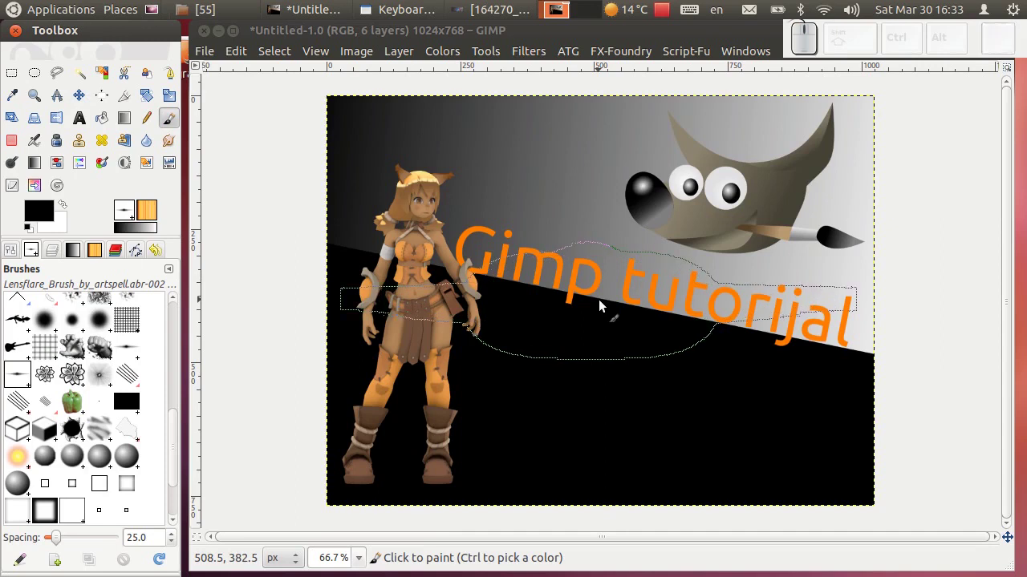
pyautogui.click(607, 302)
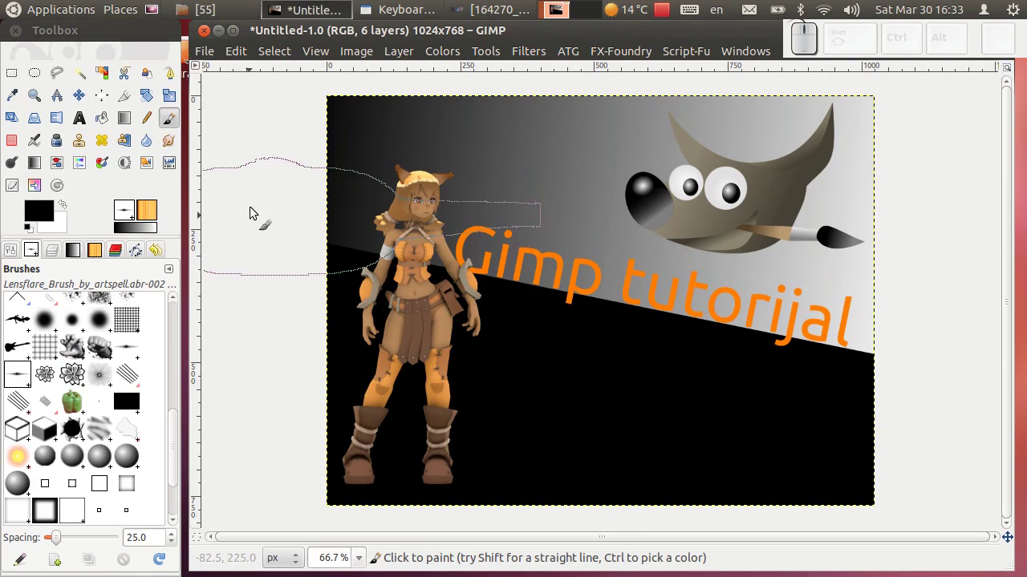
pyautogui.press('ctrl+z')
pyautogui.click(65, 207)
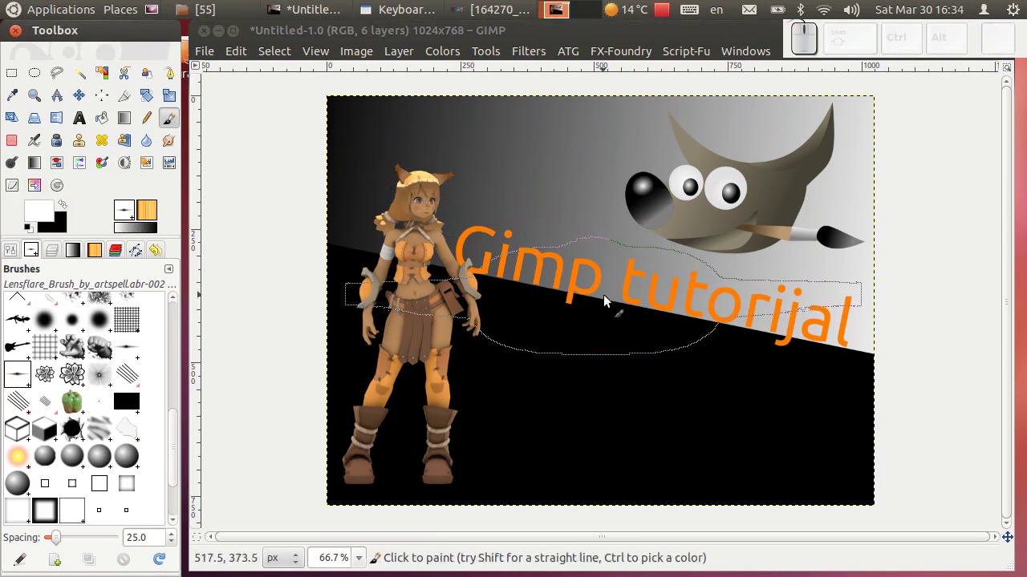
pyautogui.click(607, 304)
# - Rotate the flare streak to follow the diagonal edge
pyautogui.click(52, 254)
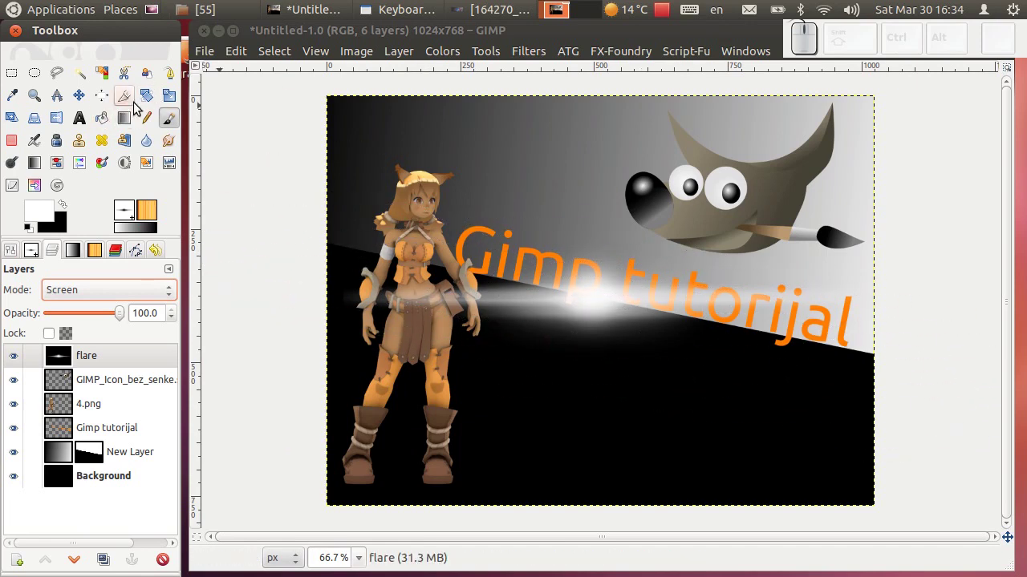
pyautogui.click(153, 102)
pyautogui.moveTo(717, 299); pyautogui.dragTo(285, 206)
pyautogui.click(289, 210)
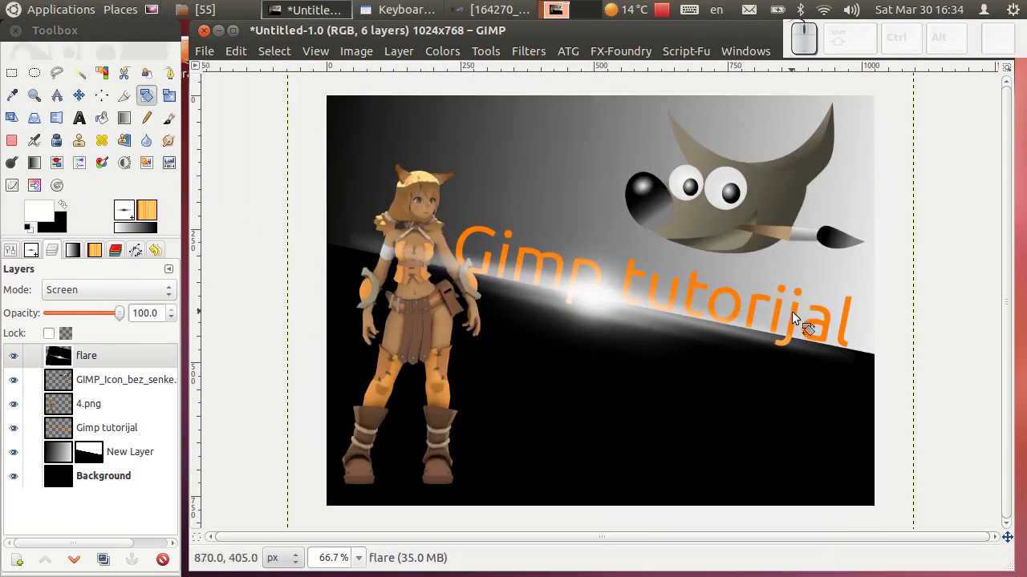
# - Fine-tune the flare streak's rotation in two passes to match the diagonal edge
pyautogui.click(737, 339)
pyautogui.click(740, 339)
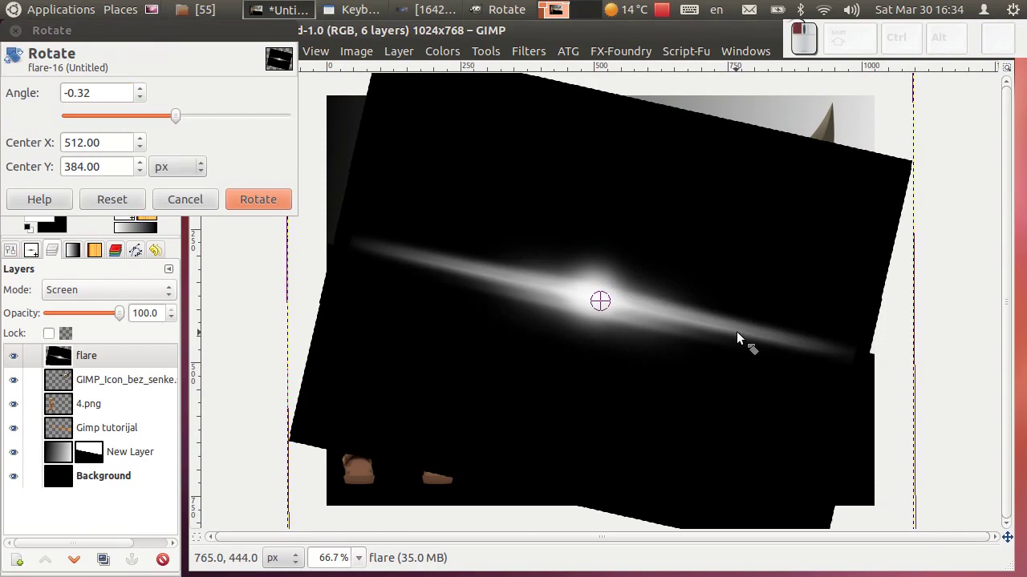
pyautogui.click(293, 199)
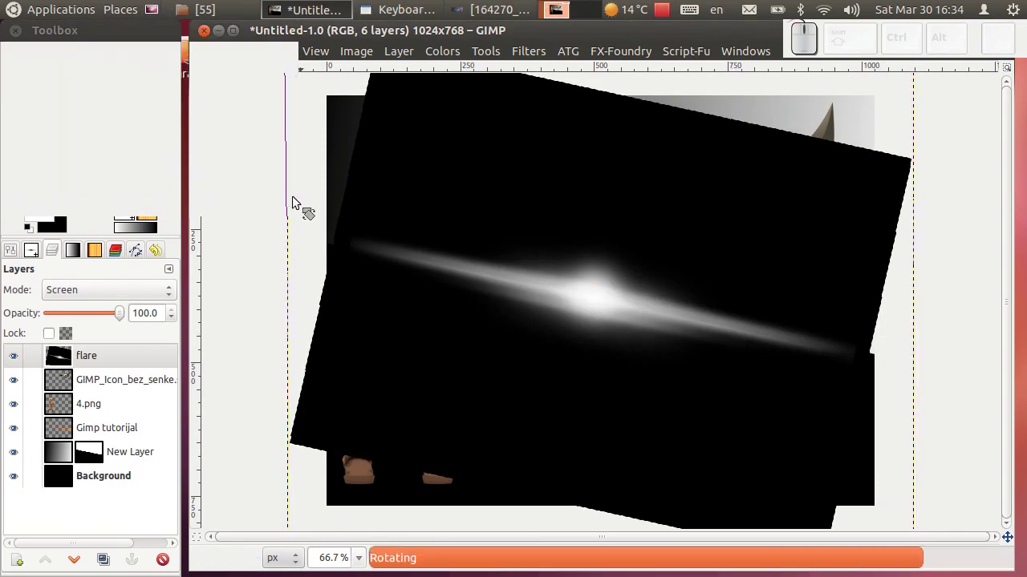
pyautogui.click(597, 301)
pyautogui.click(724, 329)
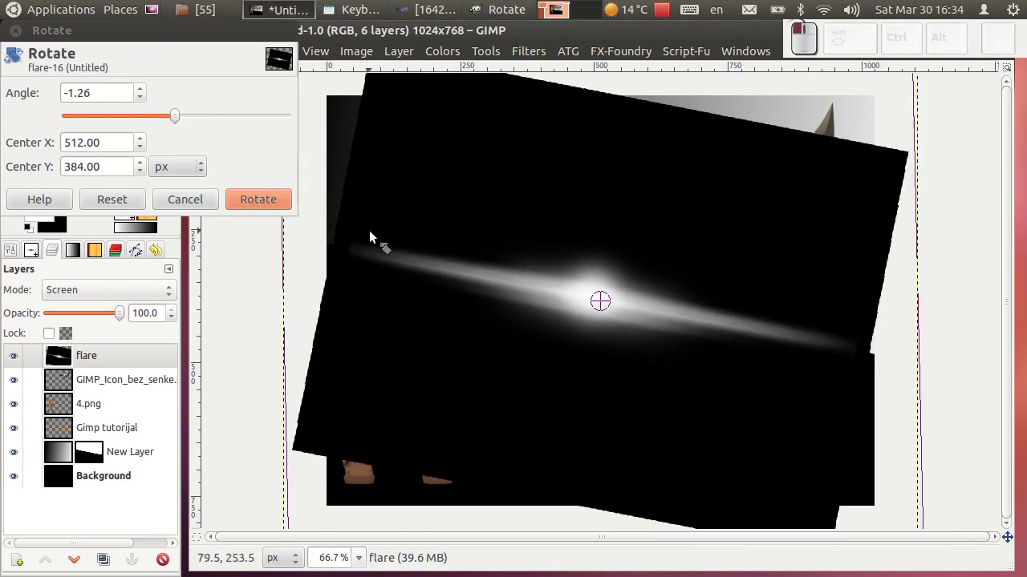
pyautogui.click(281, 210)
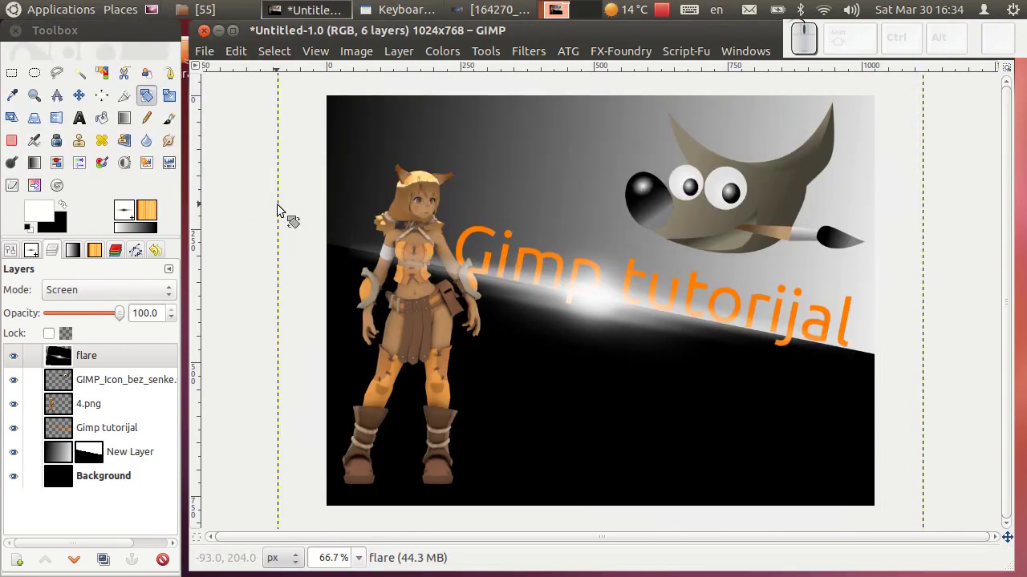
# - Nudge the flare layer into place beneath the title's middle
pyautogui.click(80, 107)
pyautogui.moveTo(625, 314); pyautogui.dragTo(27, 312)
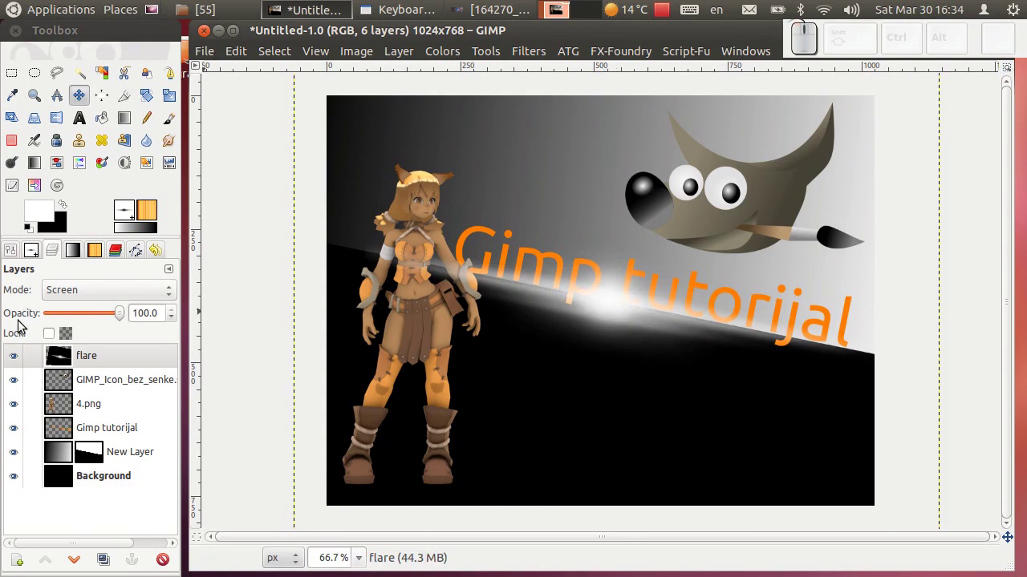
pyautogui.moveTo(98, 364); pyautogui.dragTo(98, 363)
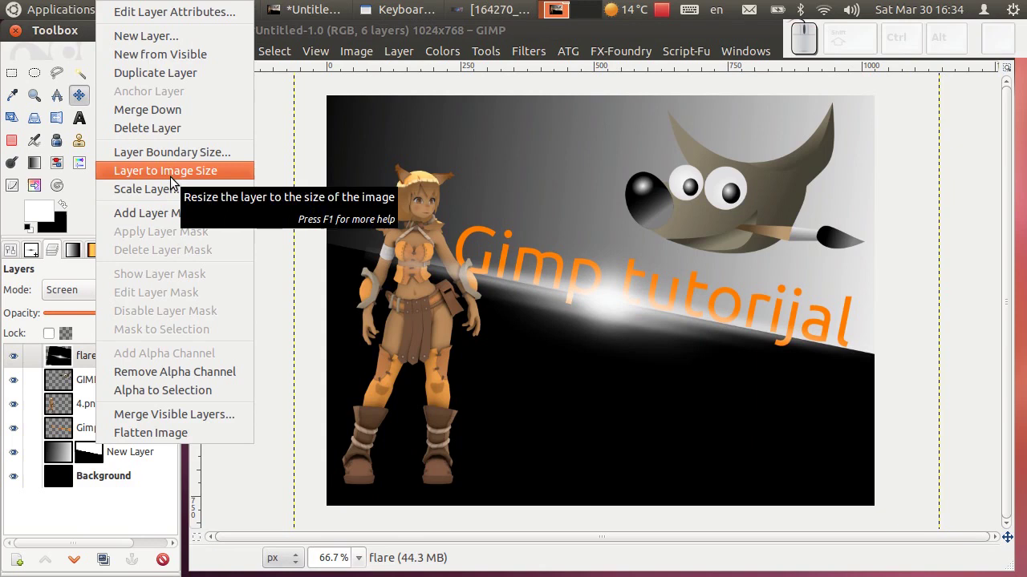
# - Grow the flare layer to image size and merge it onto a new black-filled layer below
pyautogui.click(174, 182)
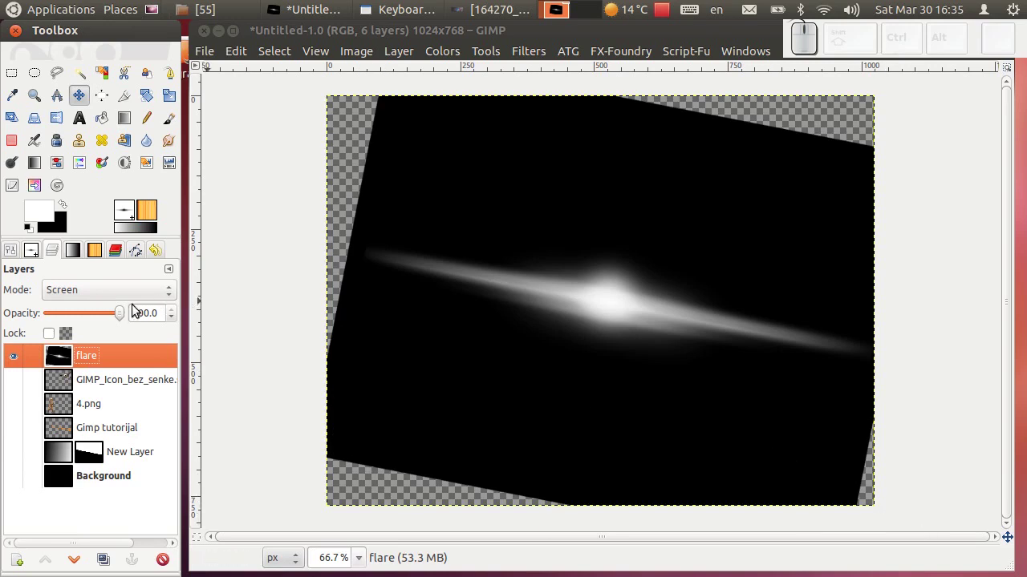
pyautogui.click(14, 566)
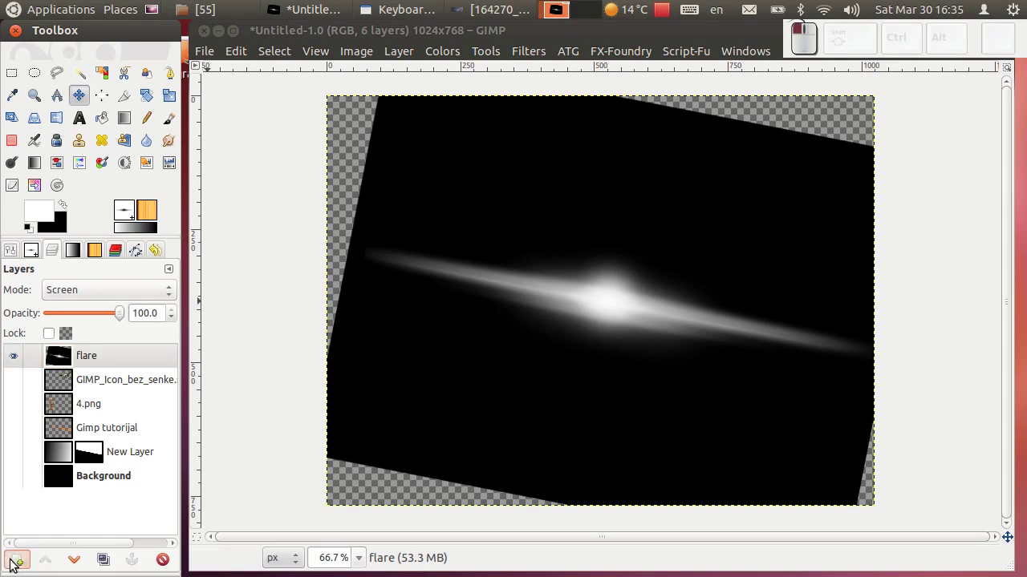
pyautogui.click(434, 328)
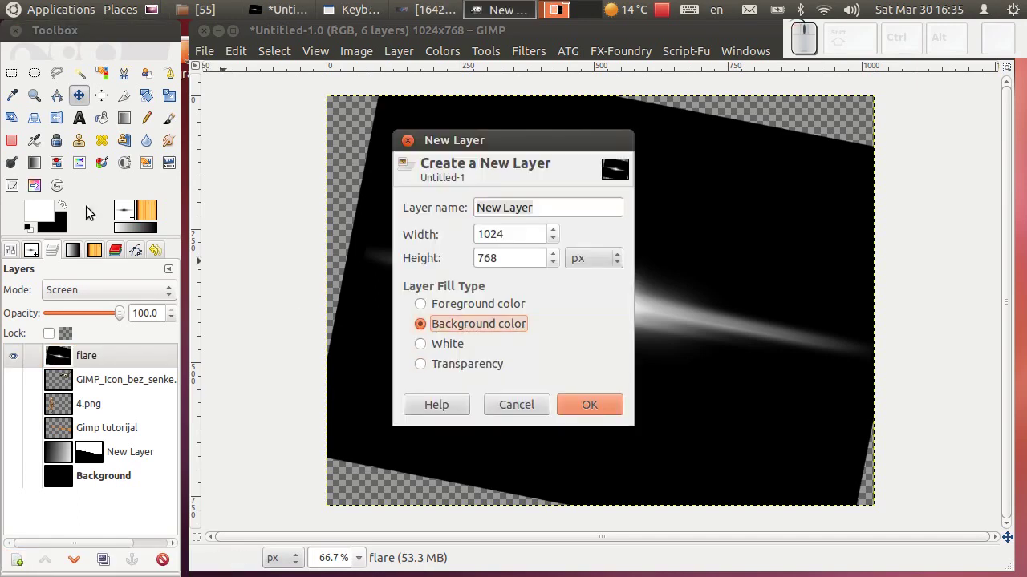
pyautogui.click(584, 412)
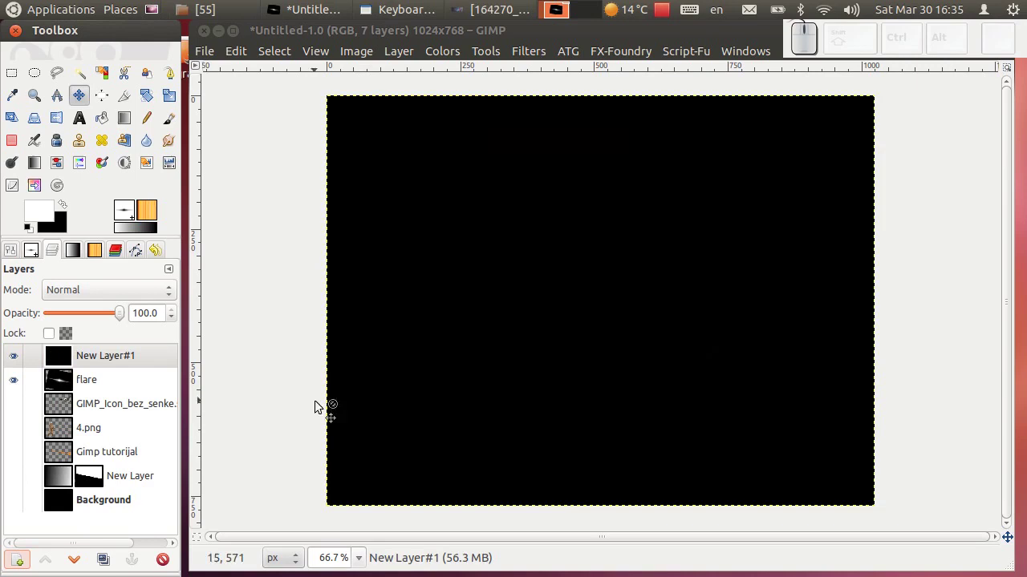
pyautogui.click(83, 561)
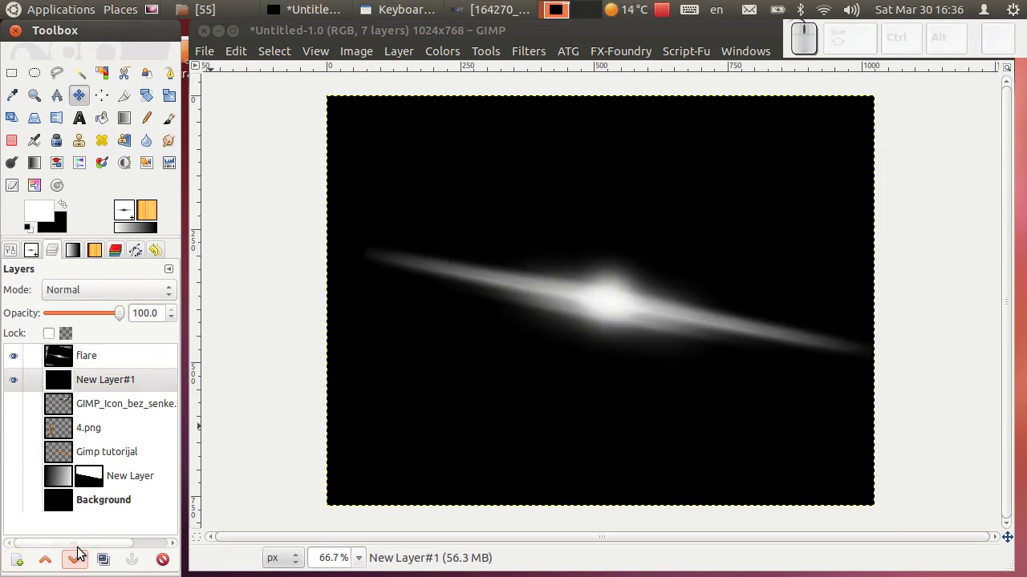
pyautogui.scroll(3)
pyautogui.scroll(-3)
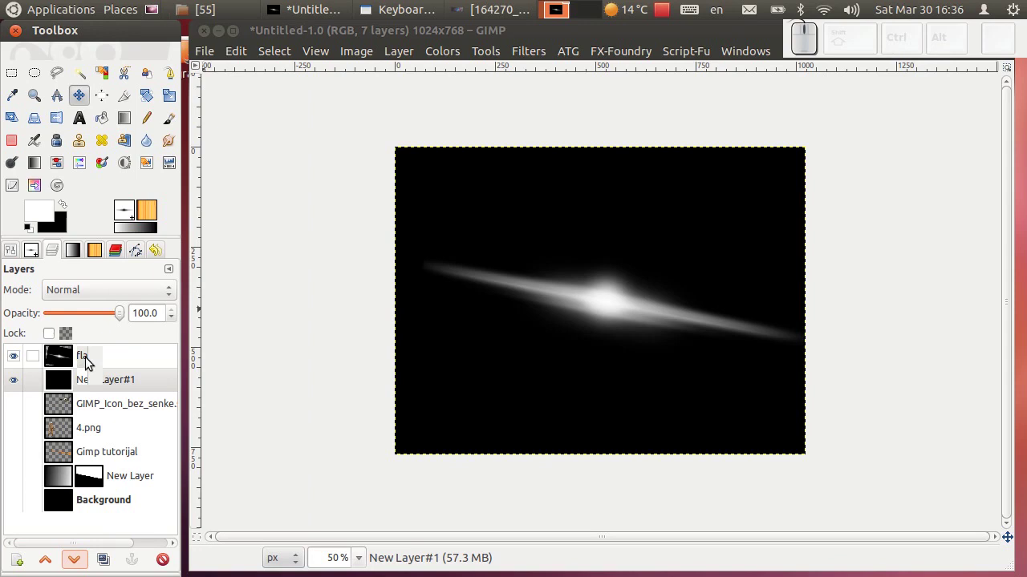
pyautogui.moveTo(83, 363); pyautogui.dragTo(94, 365)
# - Rename the merged layer 'Flare' and set its blend mode to Screen
pyautogui.rightClick(95, 365)
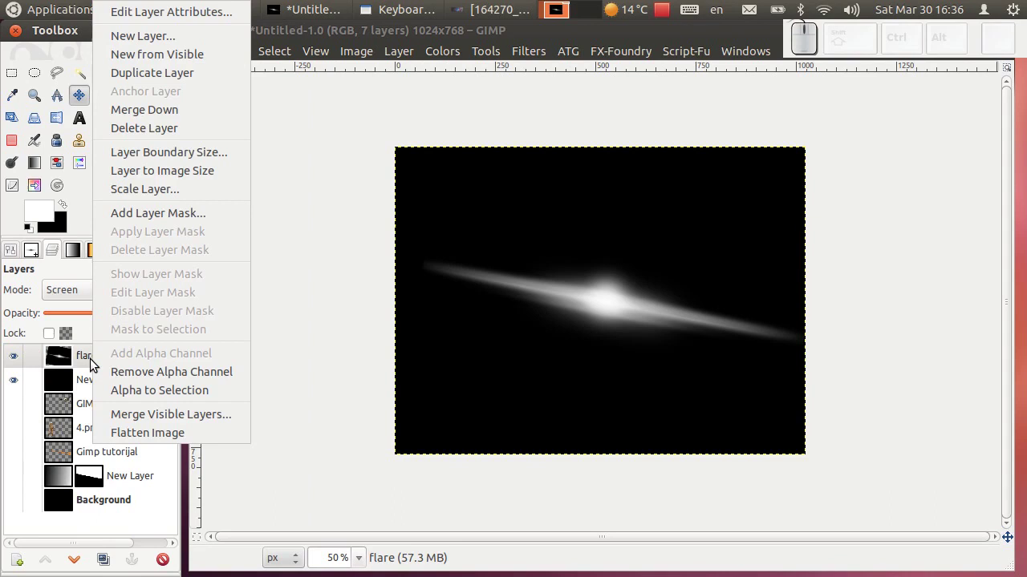
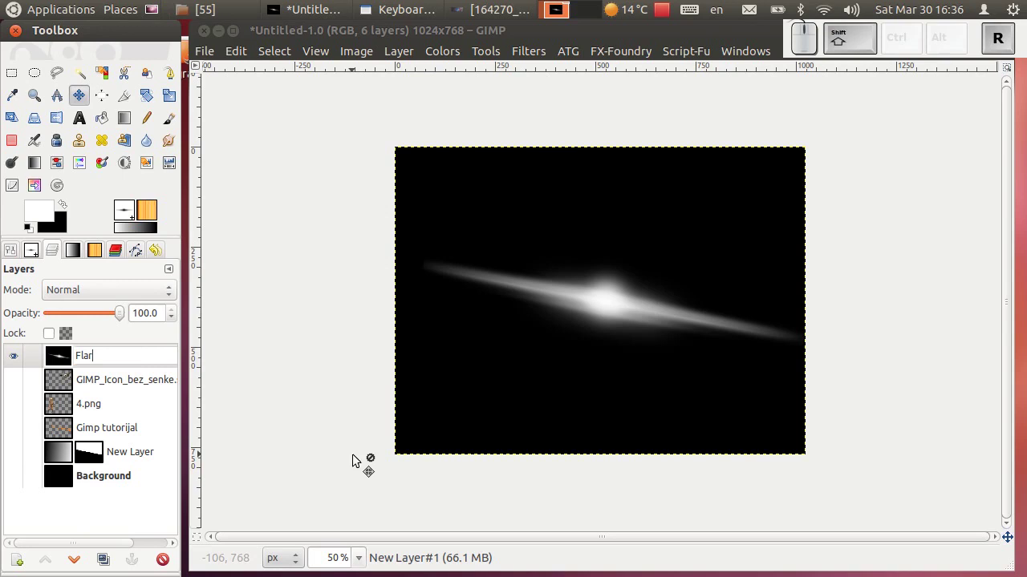
pyautogui.press('shift+e')
pyautogui.press('shift+Return')
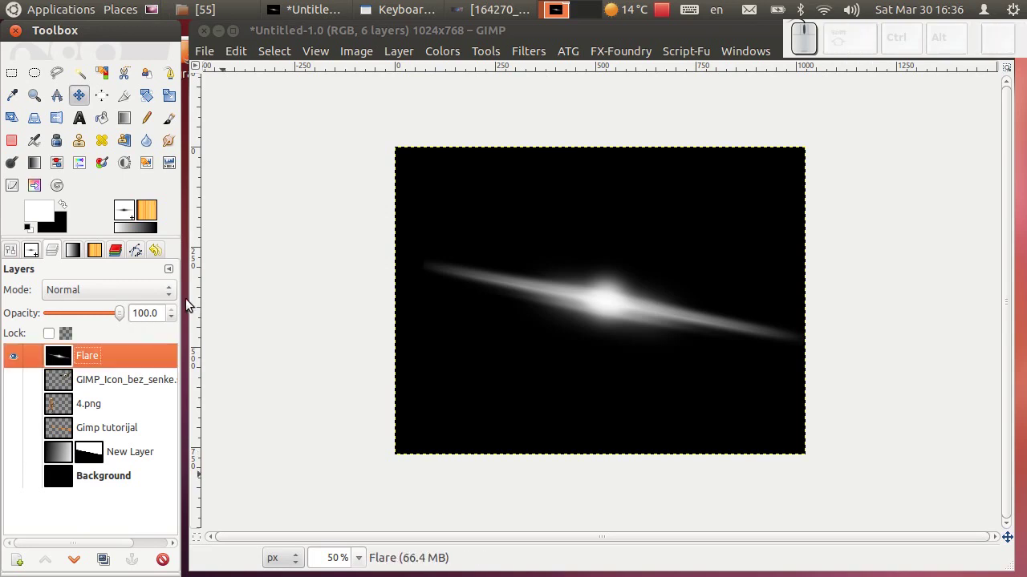
pyautogui.click(174, 300)
pyautogui.click(96, 401)
pyautogui.click(93, 366)
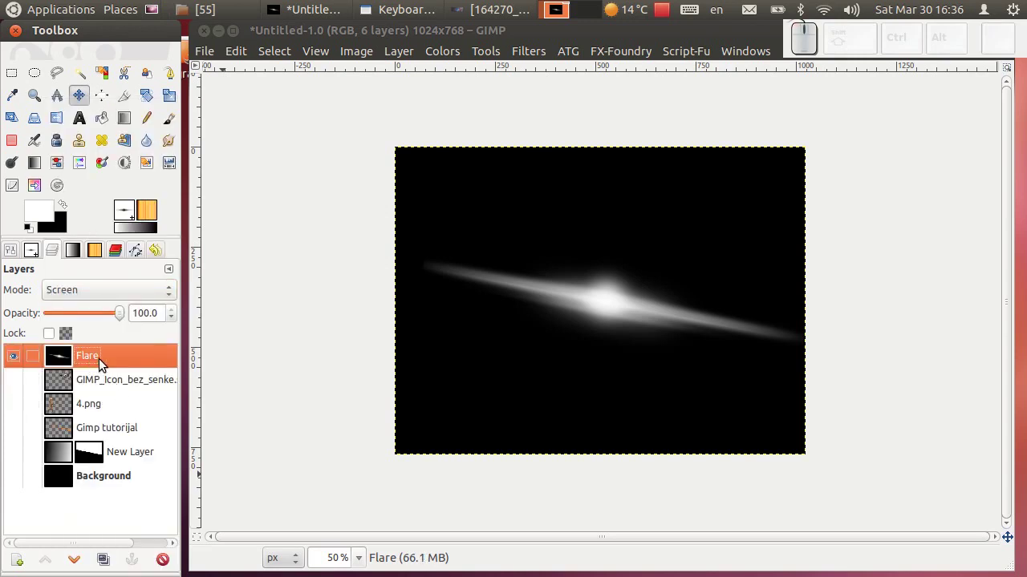
# - Turn the hidden banner layers visible again so the flare glows over everything
pyautogui.click(13, 395)
pyautogui.click(19, 418)
pyautogui.click(18, 436)
pyautogui.click(19, 490)
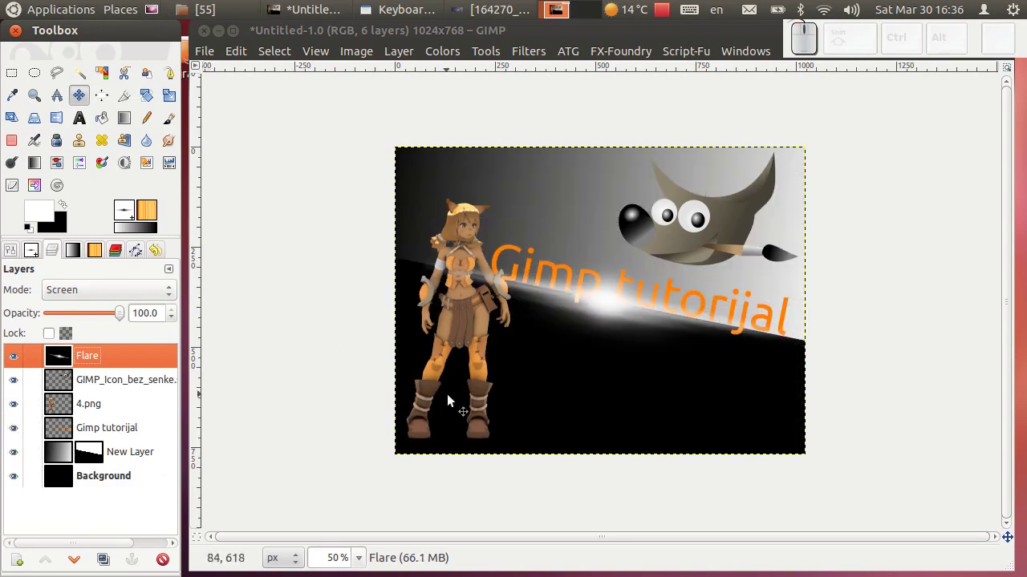
# - Try extra Flare copies to brighten the glow, then delete them again
pyautogui.scroll(3)
pyautogui.scroll(3)
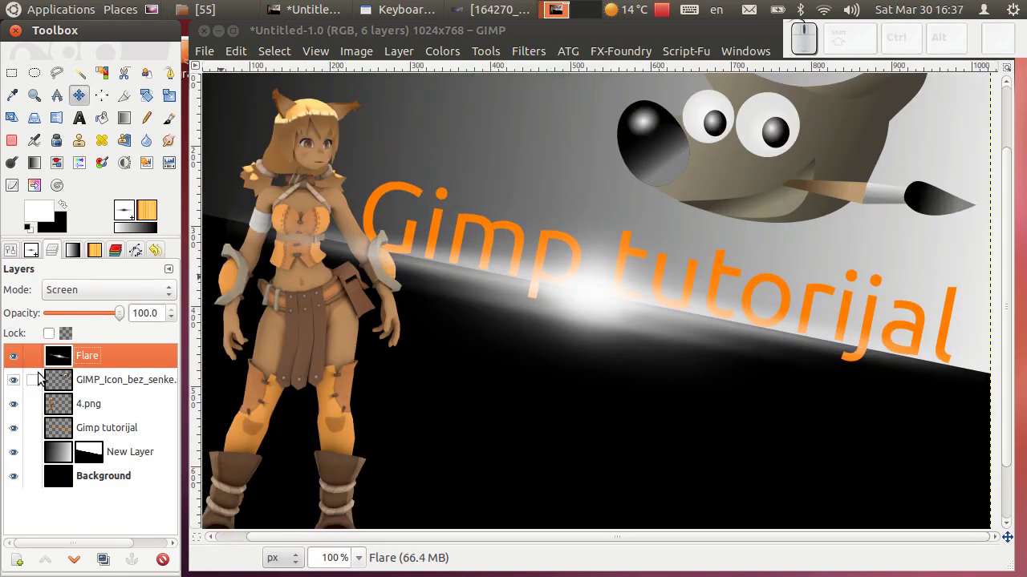
pyautogui.scroll(-3)
pyautogui.scroll(3)
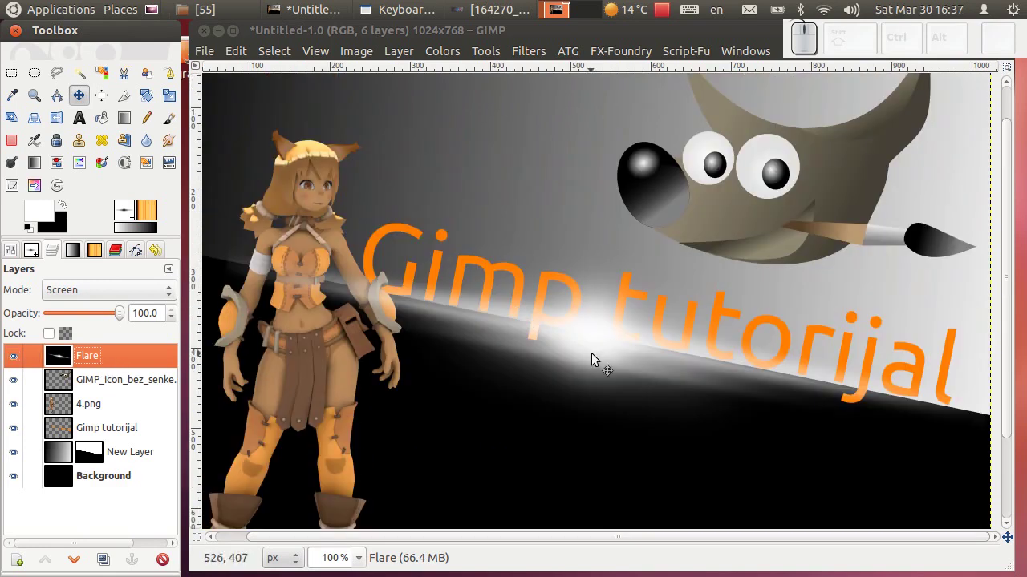
pyautogui.scroll(-3)
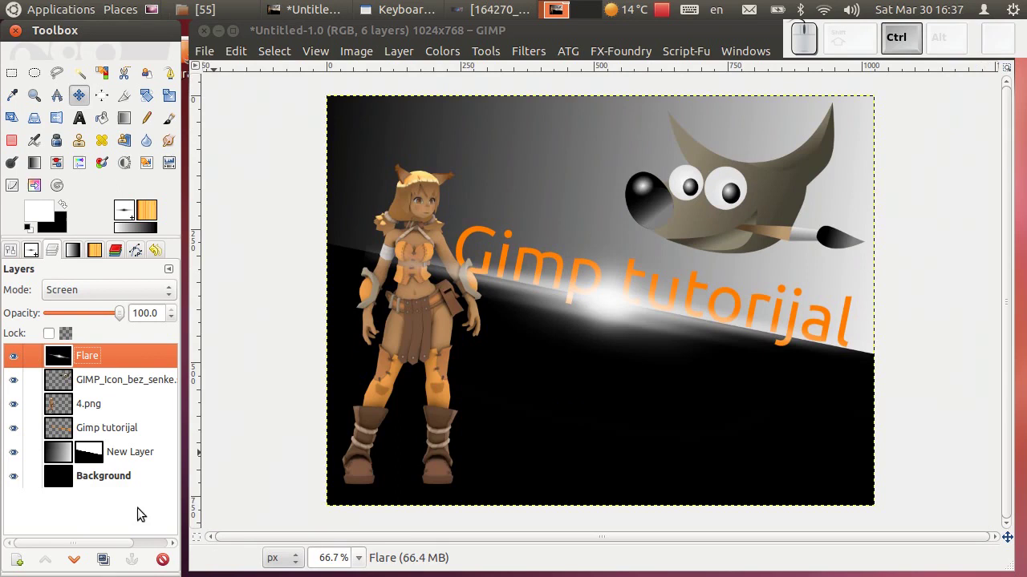
pyautogui.click(108, 561)
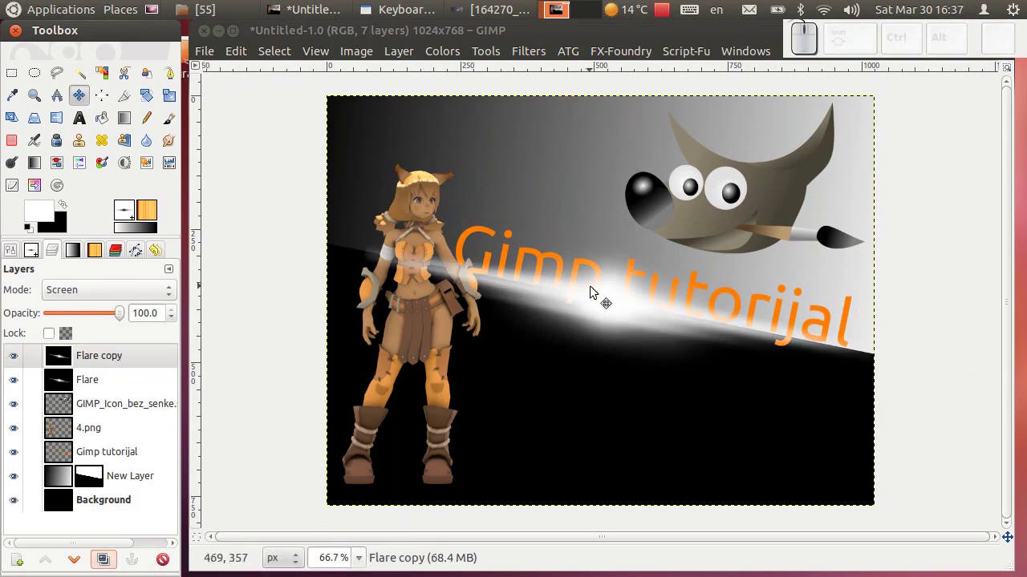
pyautogui.click(108, 559)
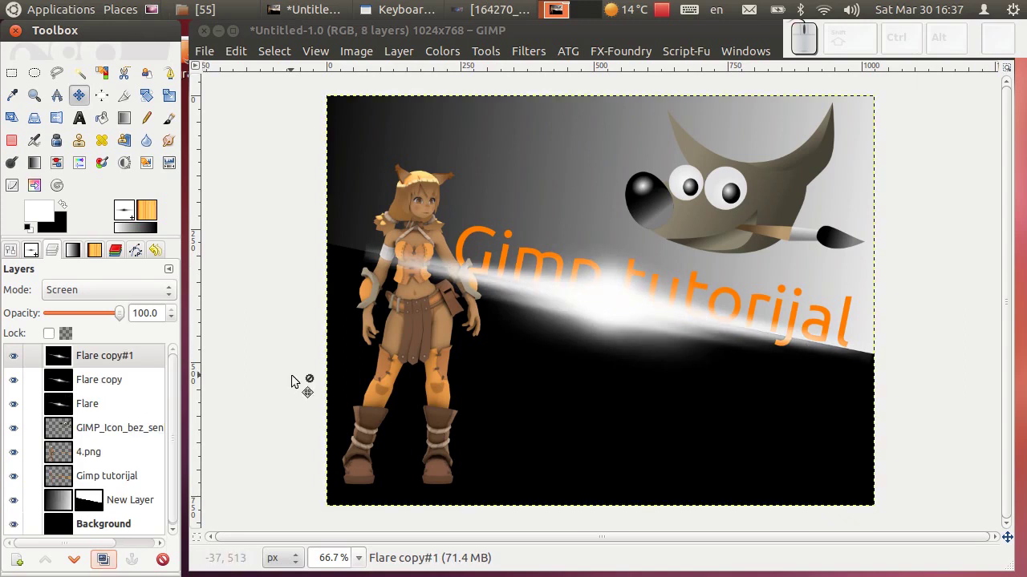
pyautogui.click(170, 567)
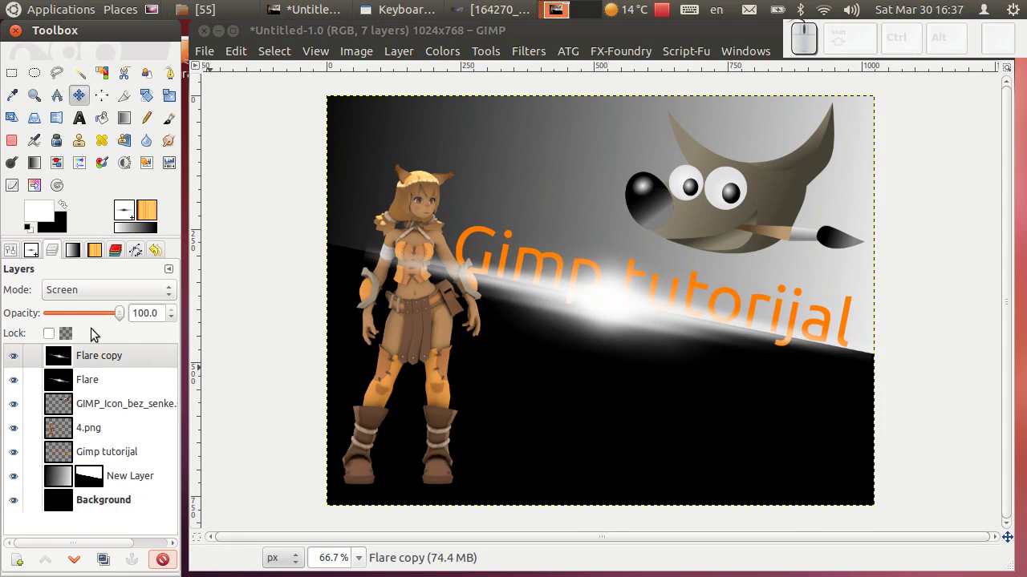
pyautogui.click(16, 358)
pyautogui.click(12, 359)
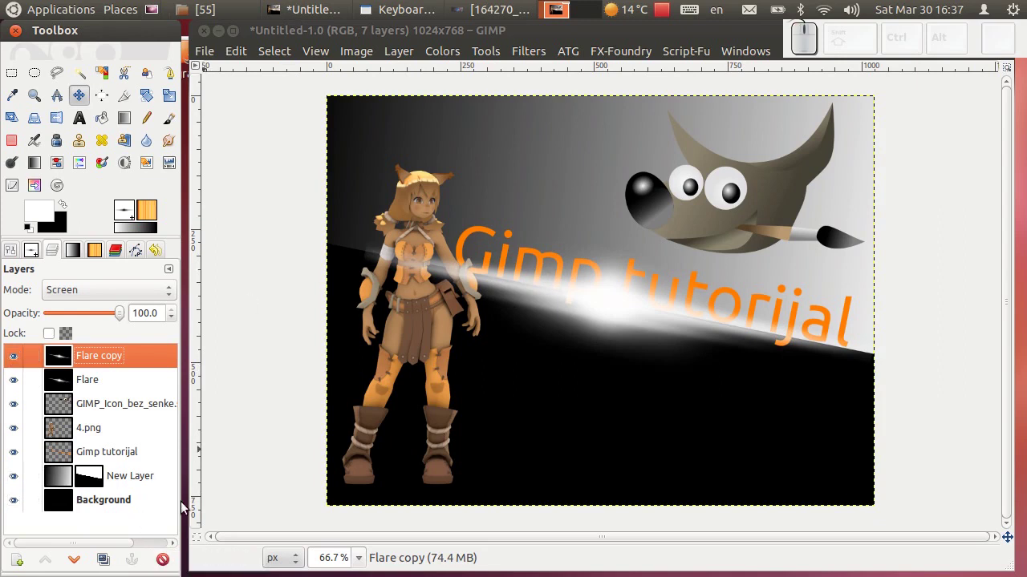
pyautogui.click(168, 565)
pyautogui.click(91, 357)
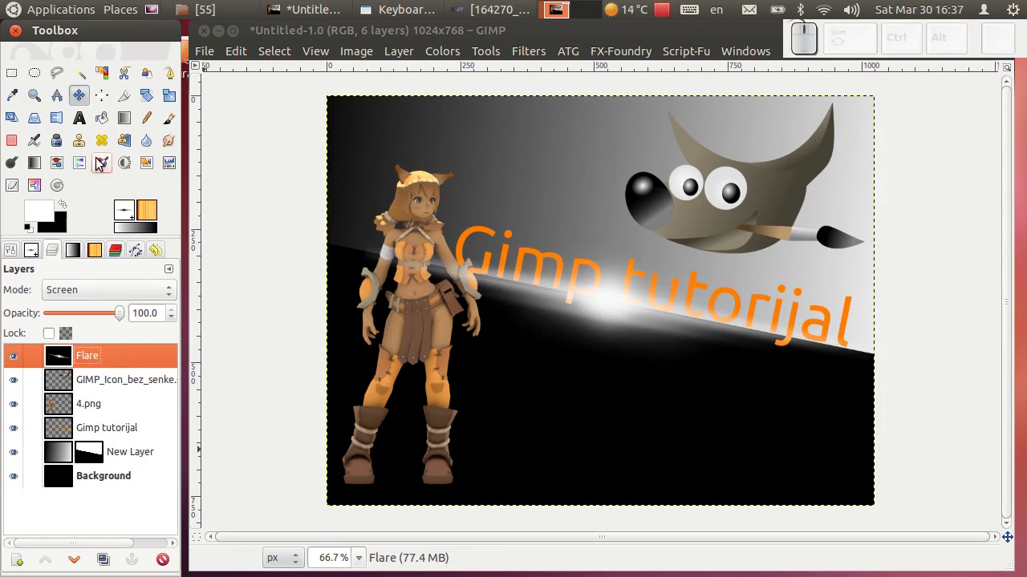
# - Tint the Flare layer blue with Colorize and duplicate it as 'Flare copy'
pyautogui.click(111, 162)
pyautogui.click(615, 313)
pyautogui.moveTo(166, 135); pyautogui.dragTo(165, 160)
pyautogui.moveTo(164, 160); pyautogui.dragTo(244, 258)
pyautogui.click(256, 249)
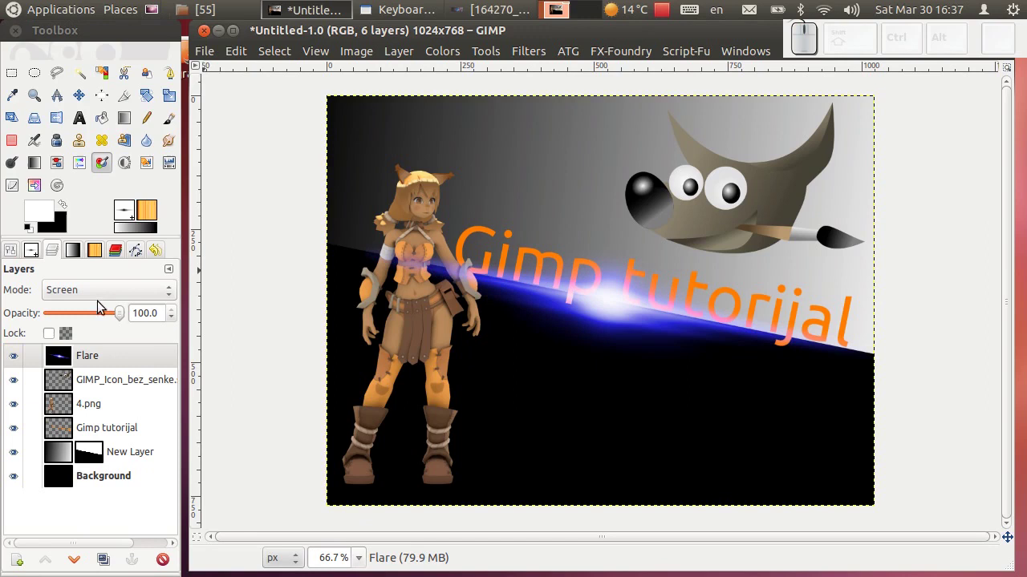
pyautogui.click(108, 564)
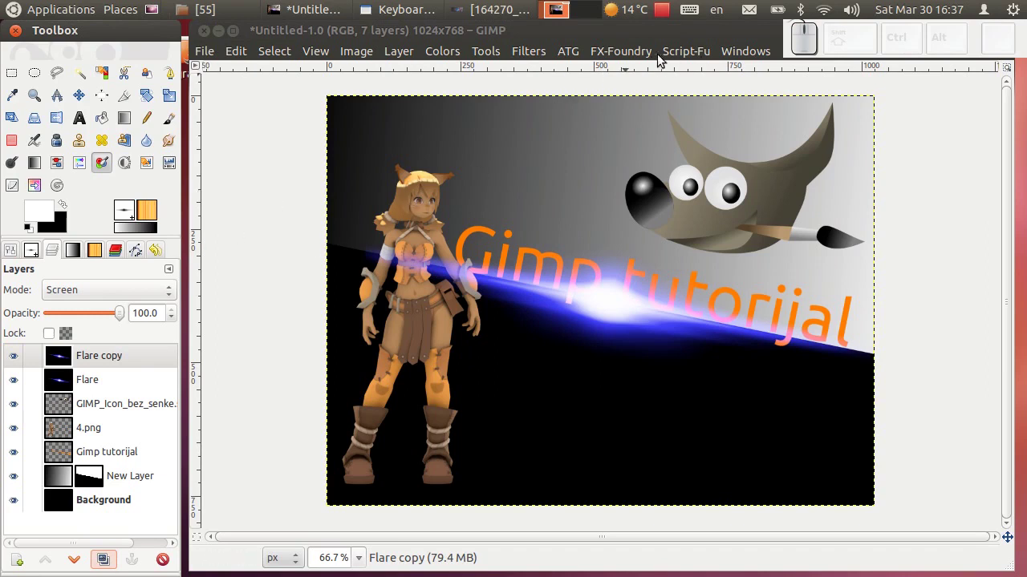
# - Render a blue Supernova with radius 11 and 100 spokes at the flare's centre on Flare copy
pyautogui.click(529, 53)
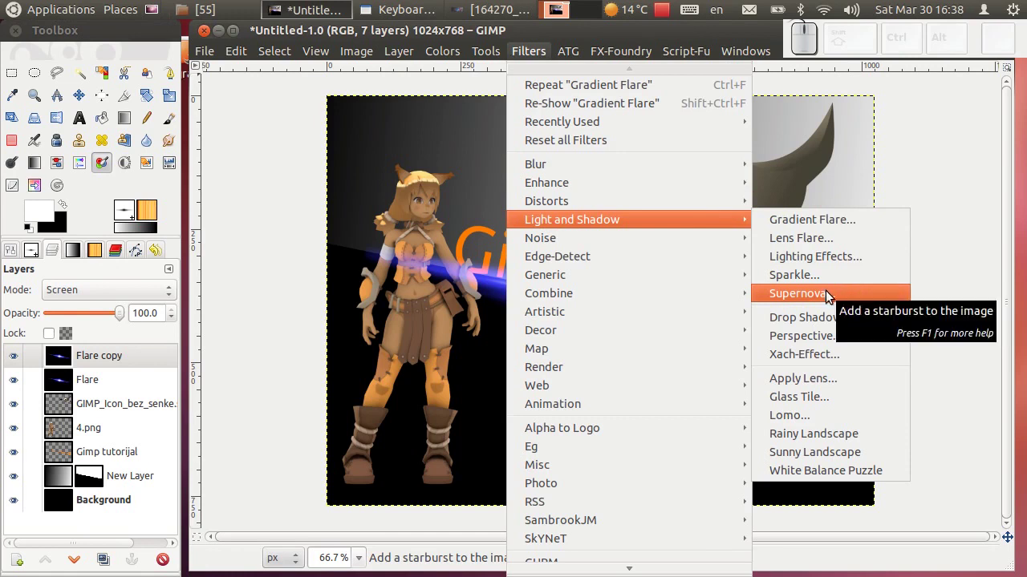
pyautogui.click(833, 298)
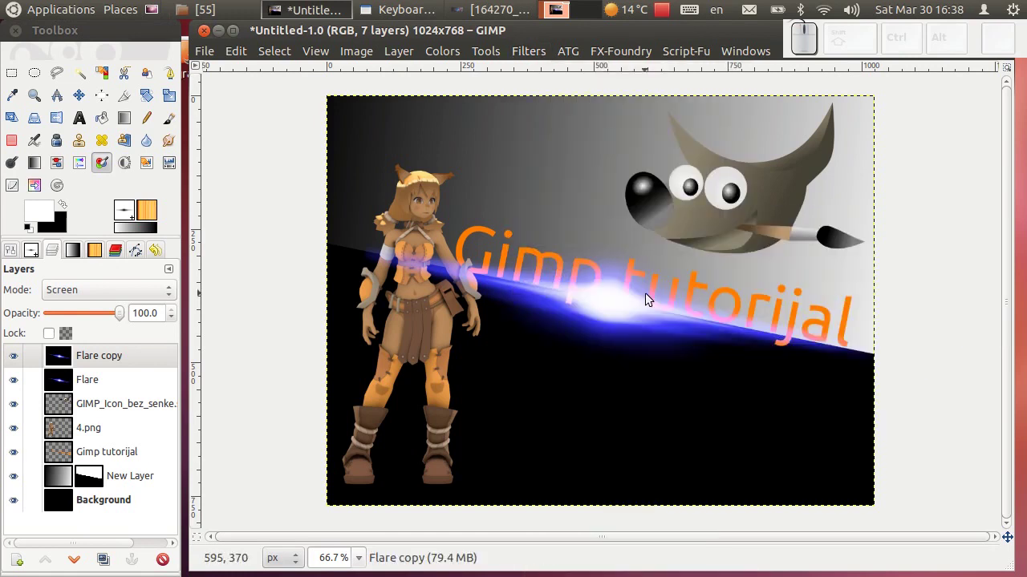
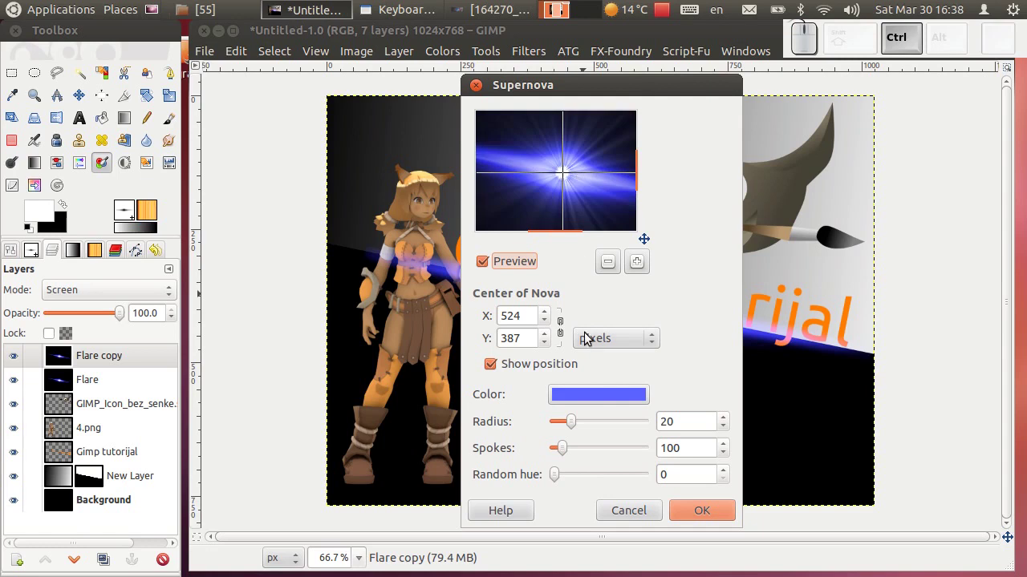
pyautogui.scroll(-3)
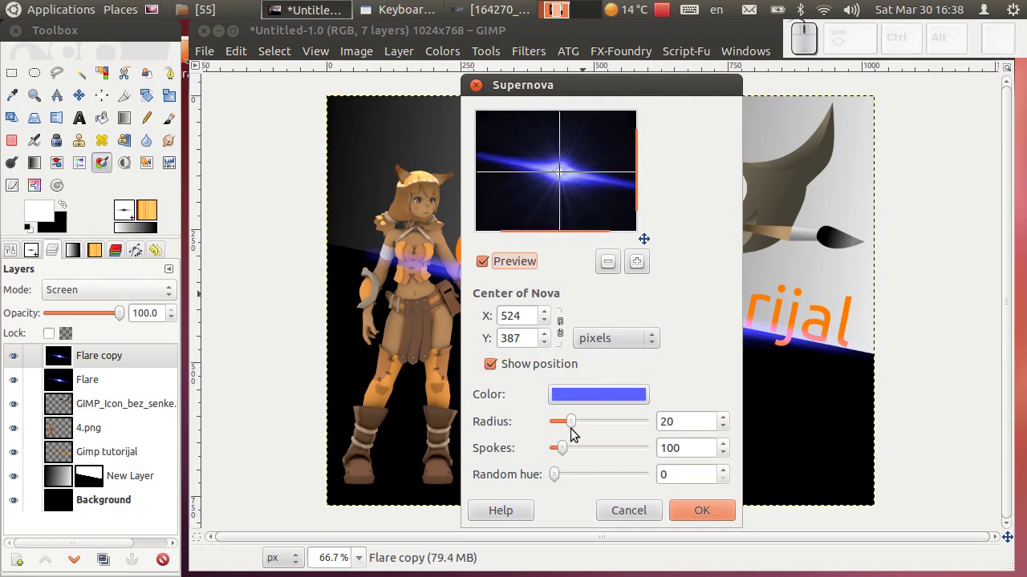
pyautogui.click(575, 427)
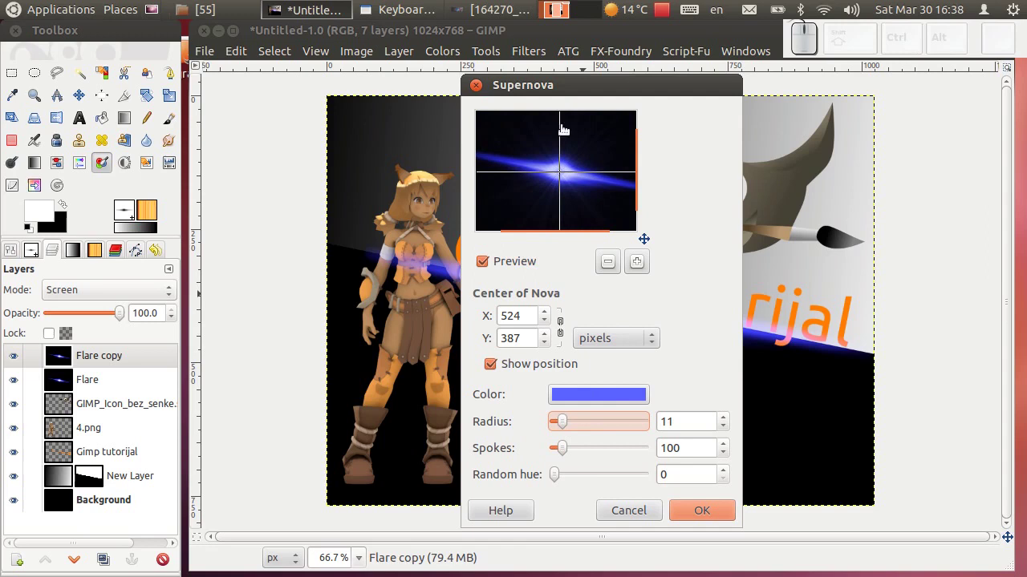
pyautogui.click(707, 514)
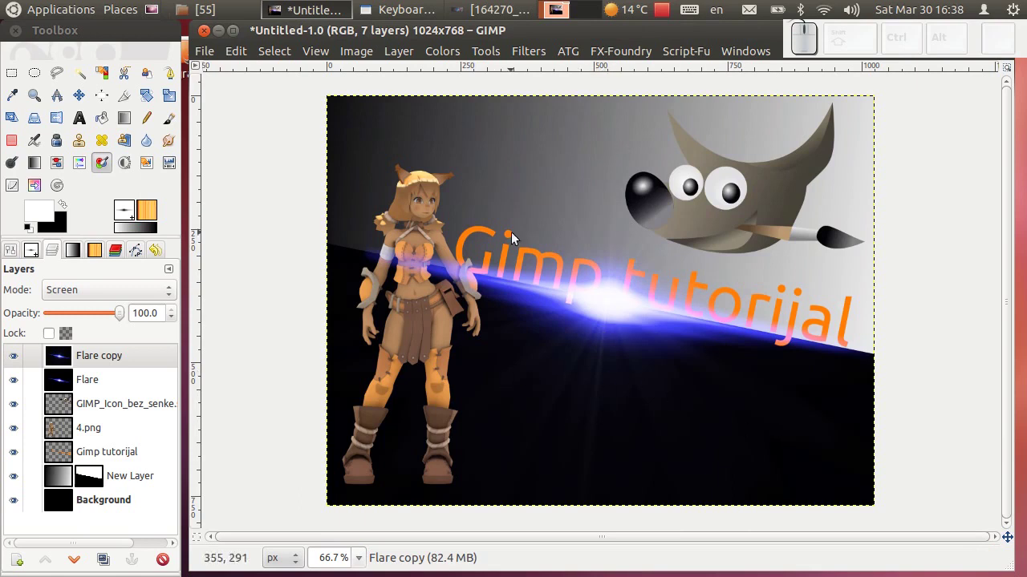
pyautogui.click(475, 9)
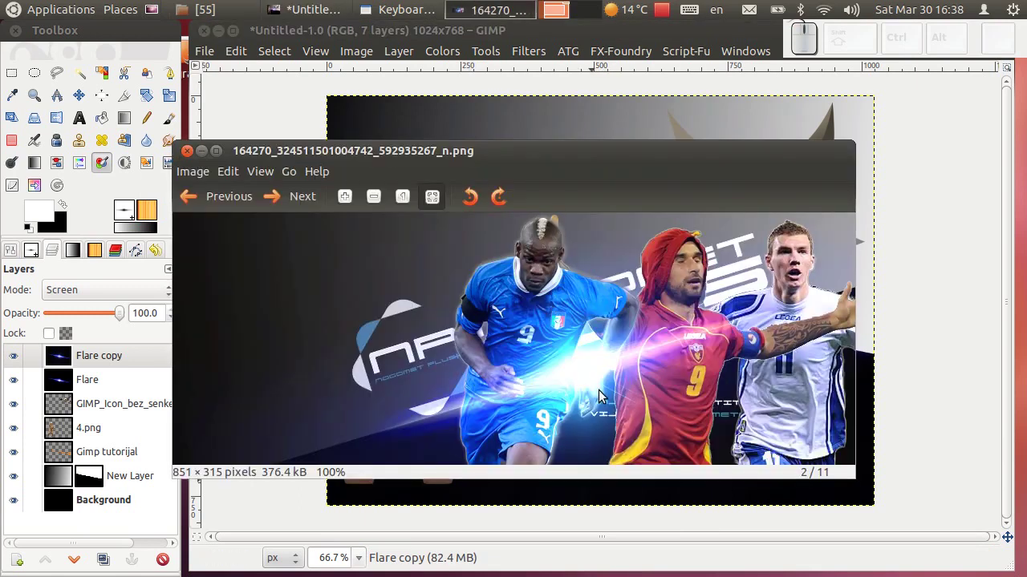
pyautogui.scroll(3)
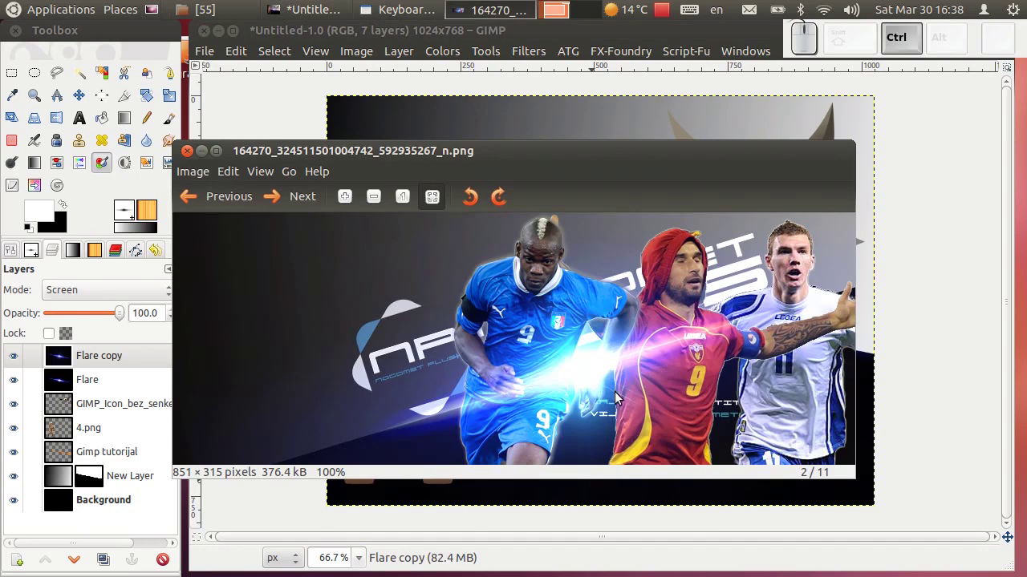
pyautogui.scroll(3)
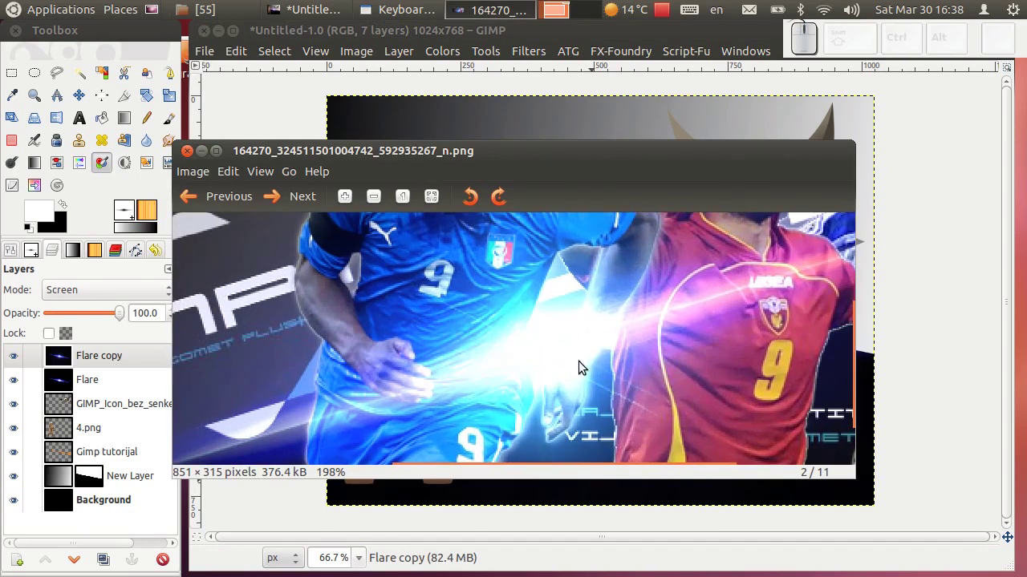
pyautogui.scroll(-3)
pyautogui.click(585, 35)
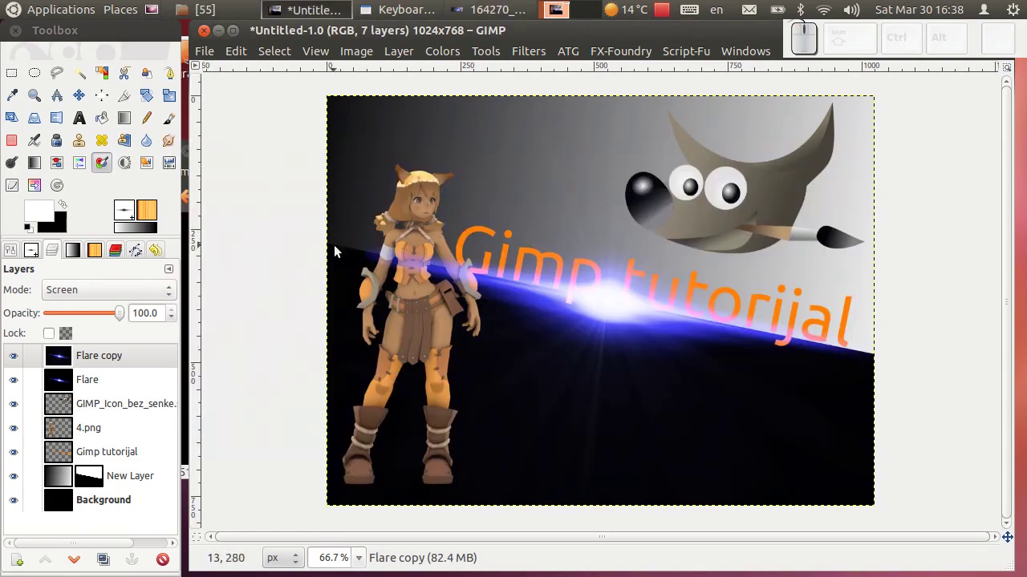
pyautogui.click(462, 11)
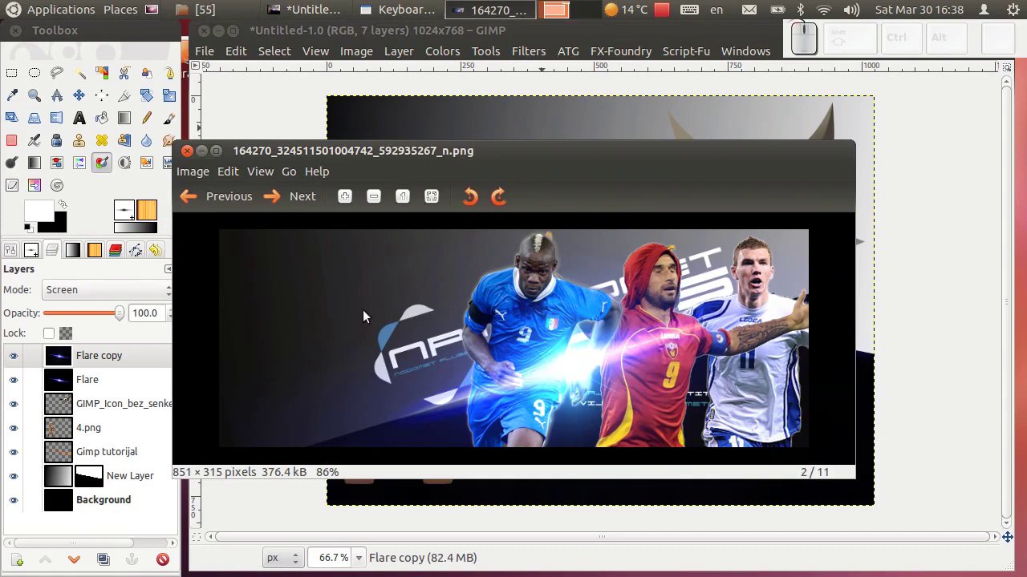
pyautogui.click(379, 31)
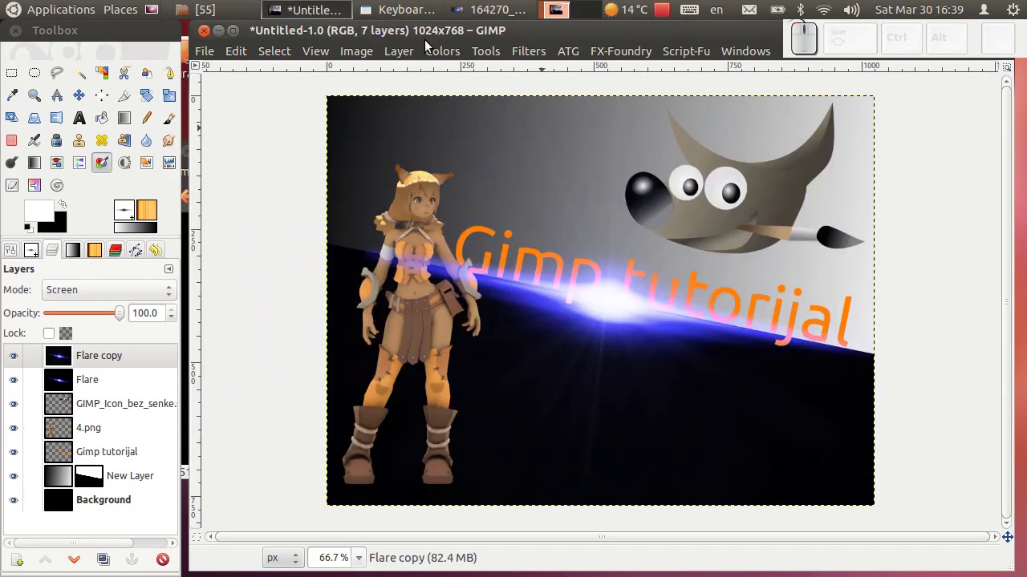
pyautogui.click(538, 52)
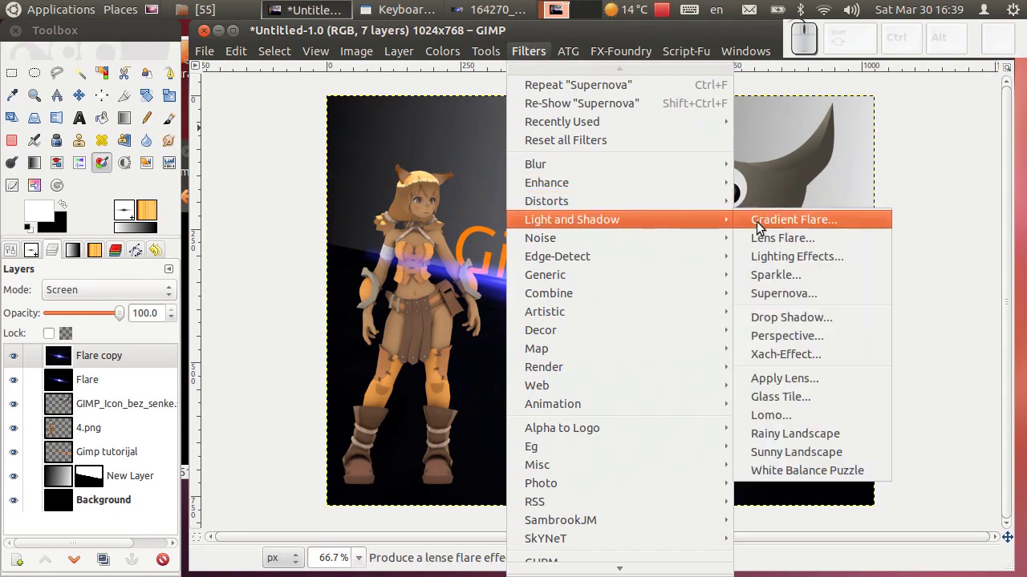
pyautogui.click(775, 228)
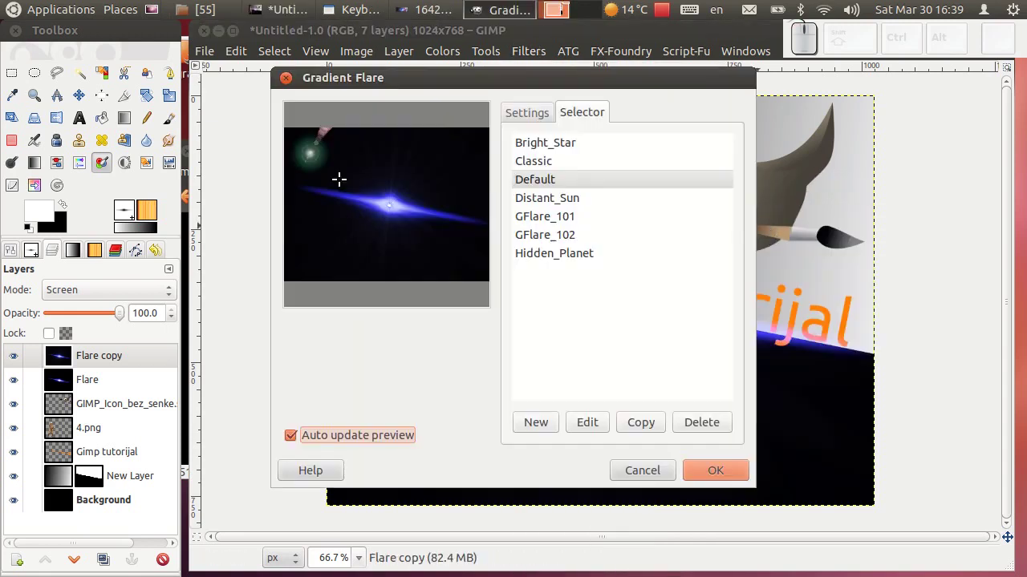
pyautogui.click(532, 199)
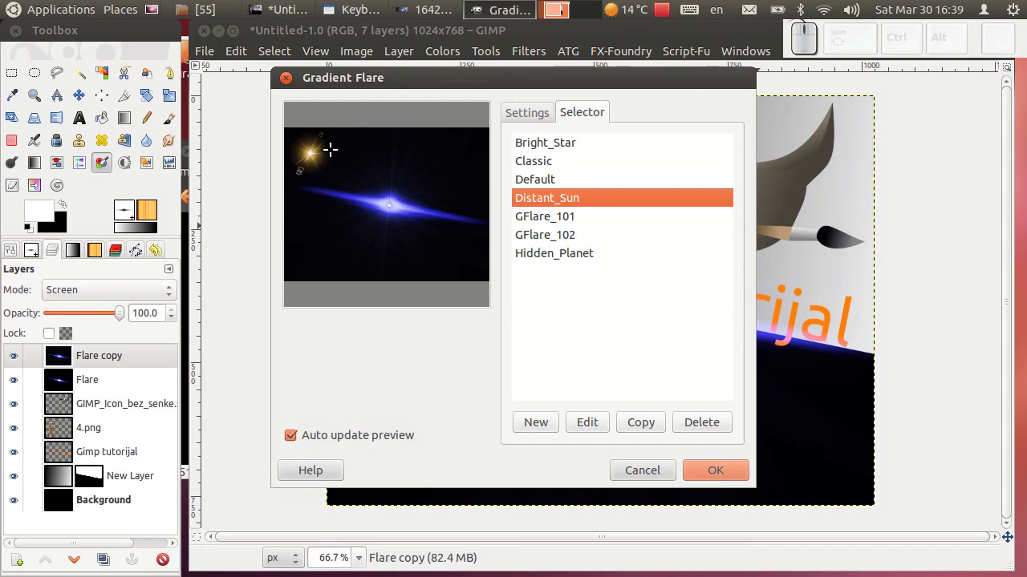
pyautogui.click(329, 67)
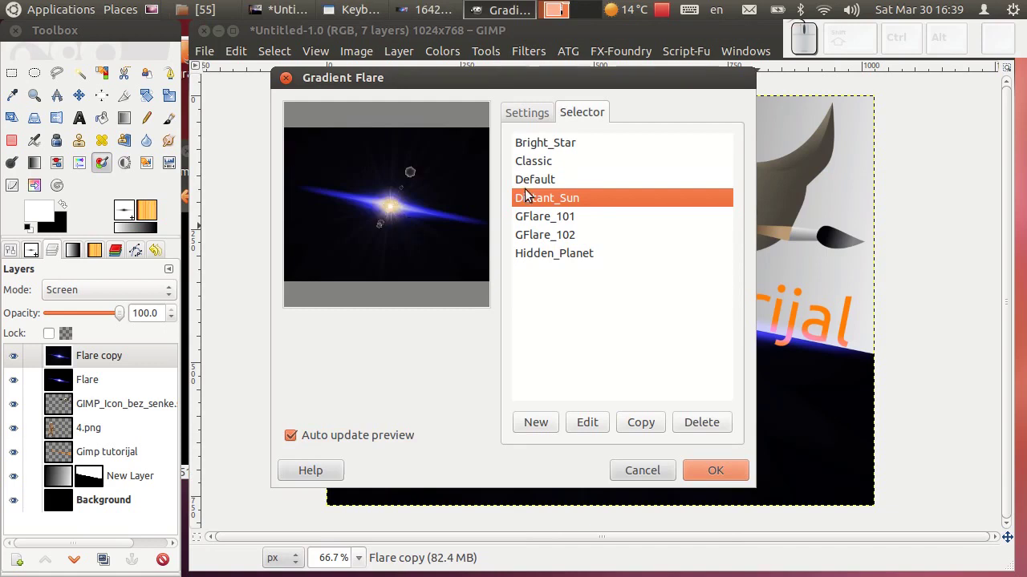
pyautogui.click(532, 186)
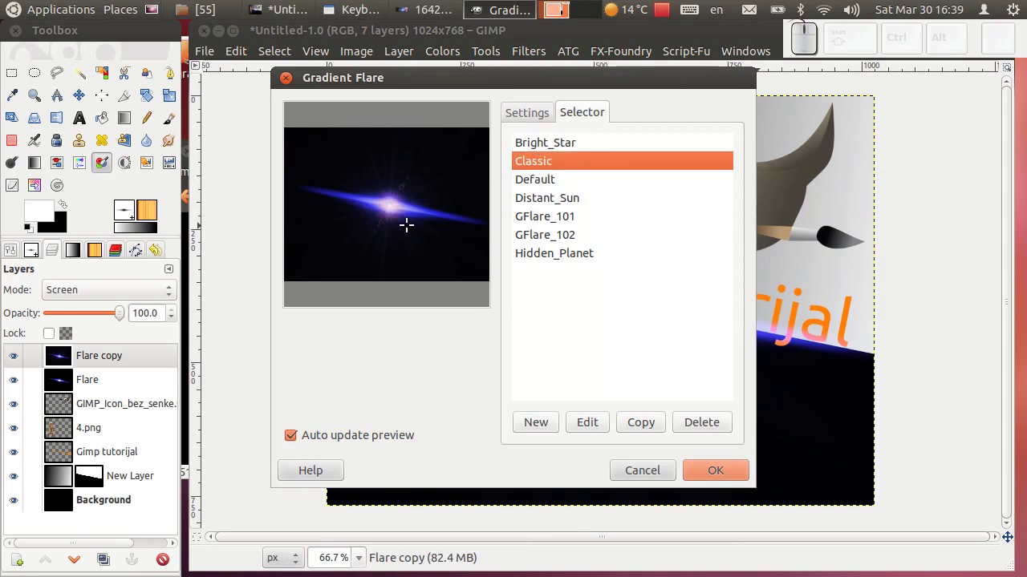
pyautogui.scroll(3)
pyautogui.scroll(-3)
pyautogui.scroll(3)
pyautogui.moveTo(640, 463); pyautogui.dragTo(431, 337)
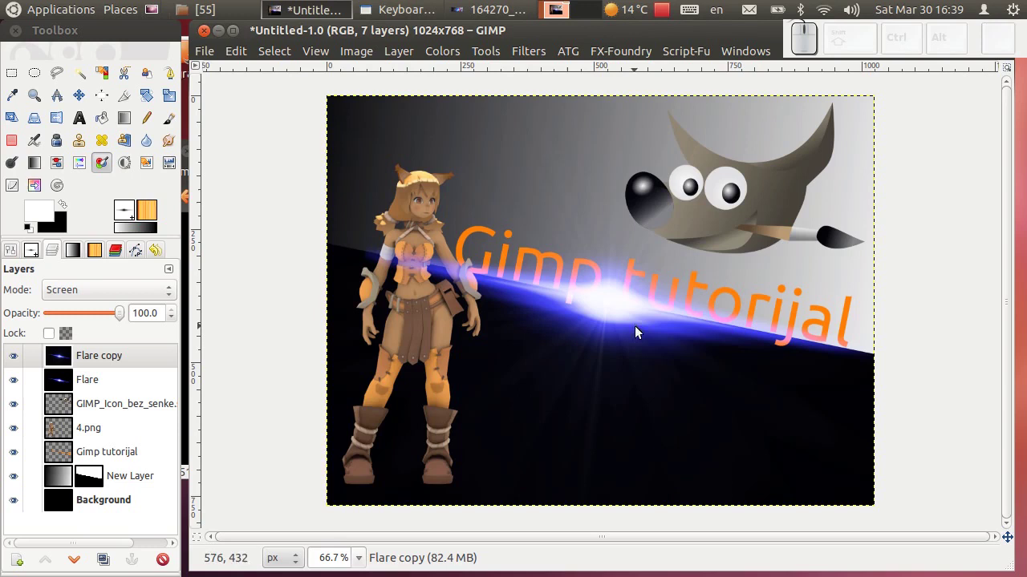
pyautogui.click(475, 14)
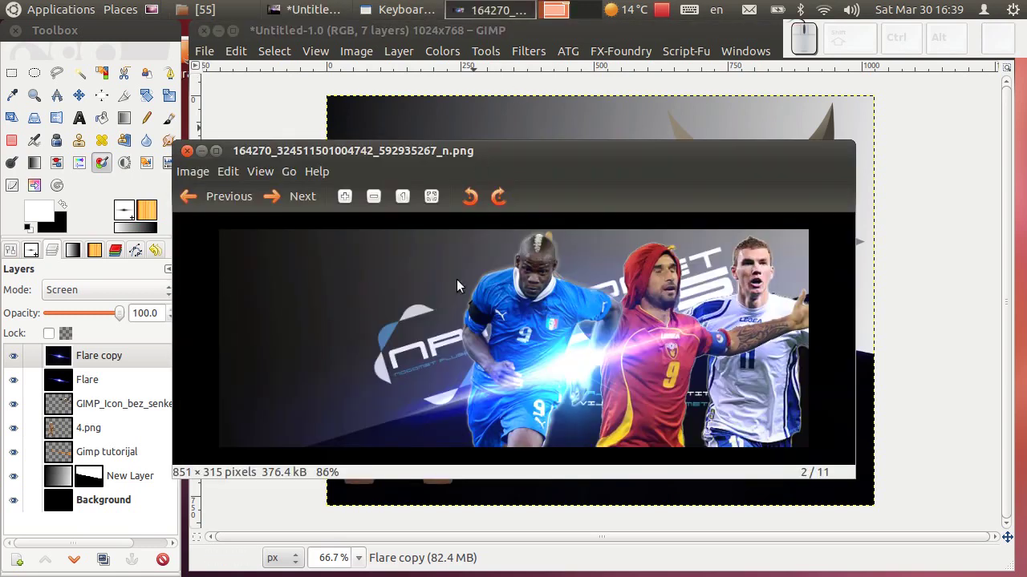
pyautogui.moveTo(549, 163); pyautogui.dragTo(209, 368)
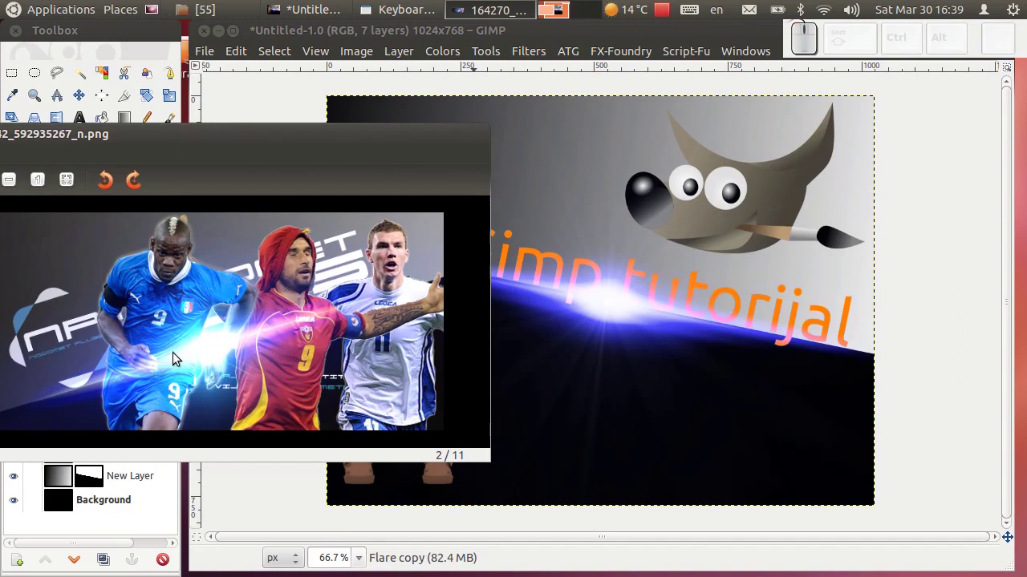
pyautogui.click(251, 143)
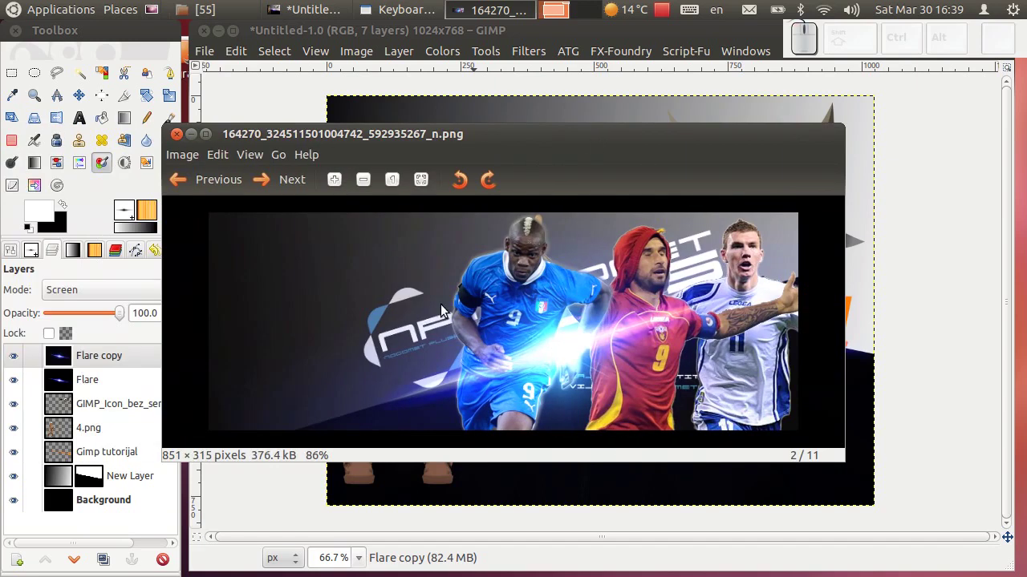
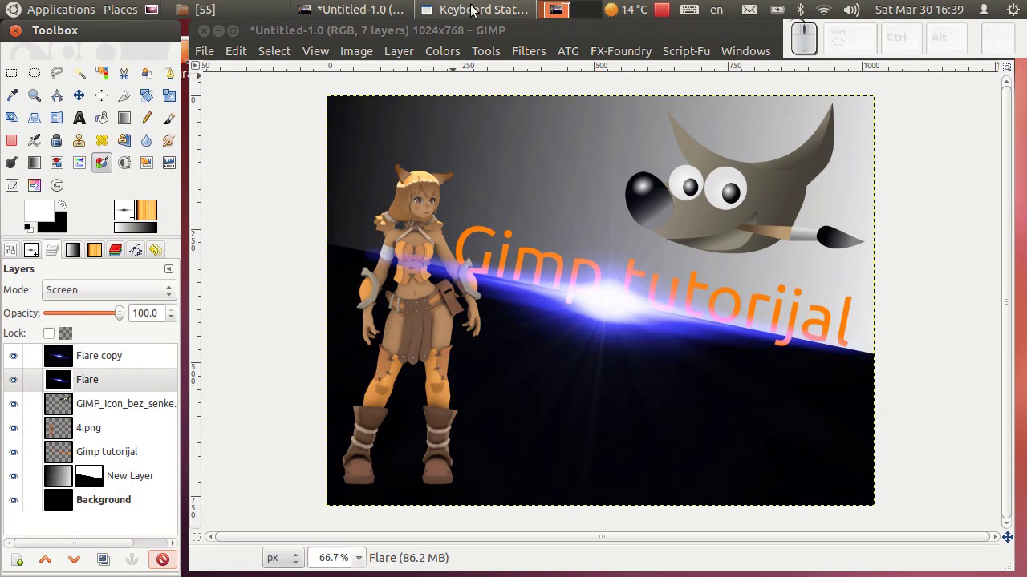
pyautogui.click(364, 10)
pyautogui.click(446, 10)
pyautogui.click(271, 16)
pyautogui.click(447, 247)
pyautogui.click(253, 136)
pyautogui.moveTo(532, 165); pyautogui.dragTo(623, 350)
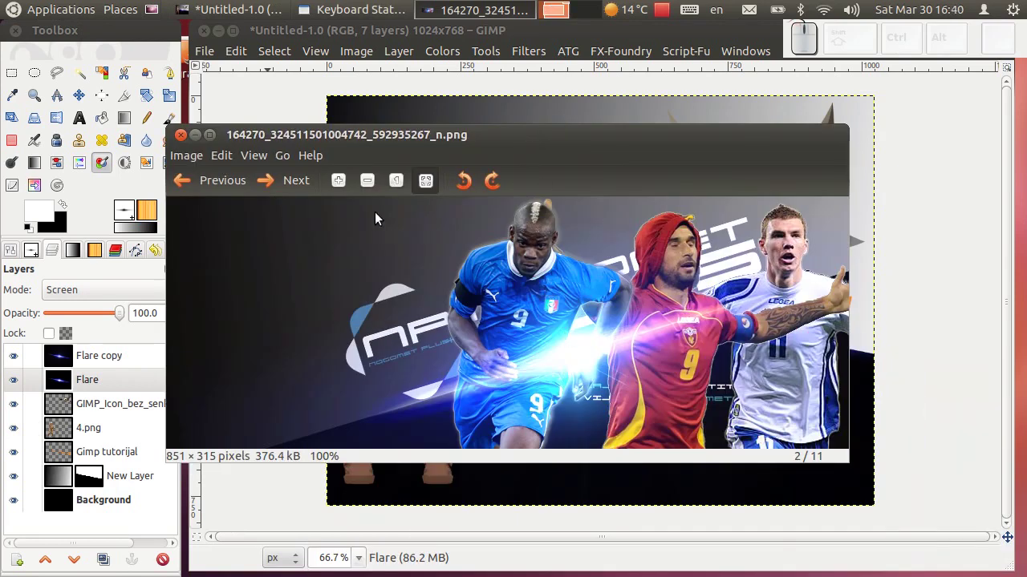
pyautogui.scroll(3)
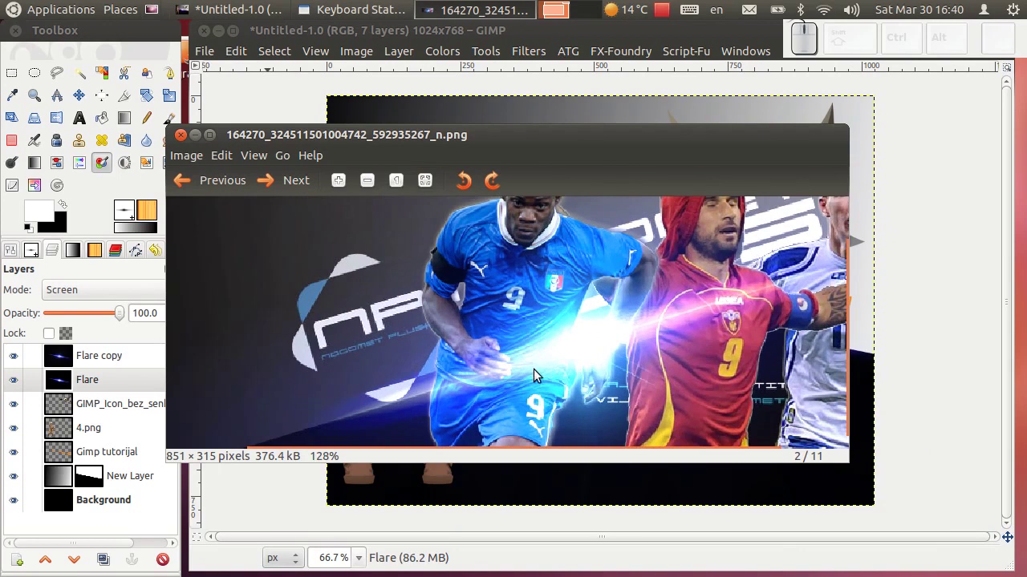
pyautogui.scroll(-3)
pyautogui.click(542, 258)
pyautogui.scroll(3)
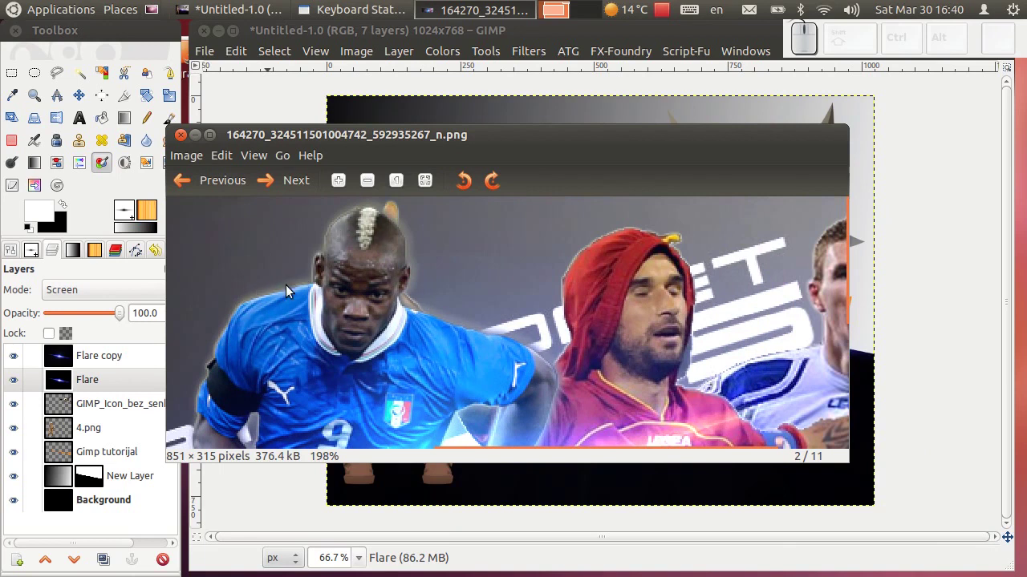
pyautogui.scroll(3)
pyautogui.scroll(-3)
pyautogui.click(662, 277)
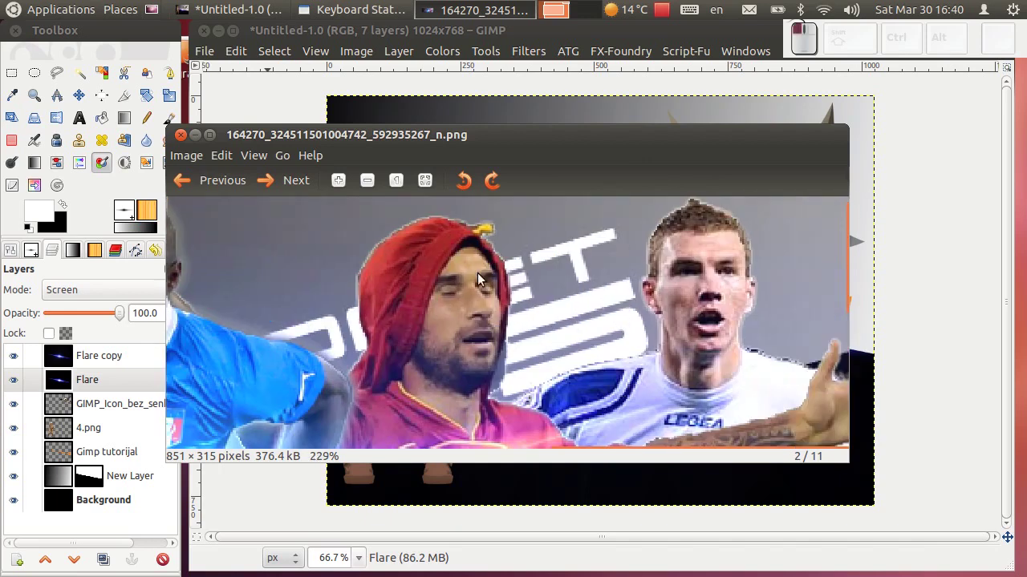
pyautogui.scroll(-3)
pyautogui.click(188, 145)
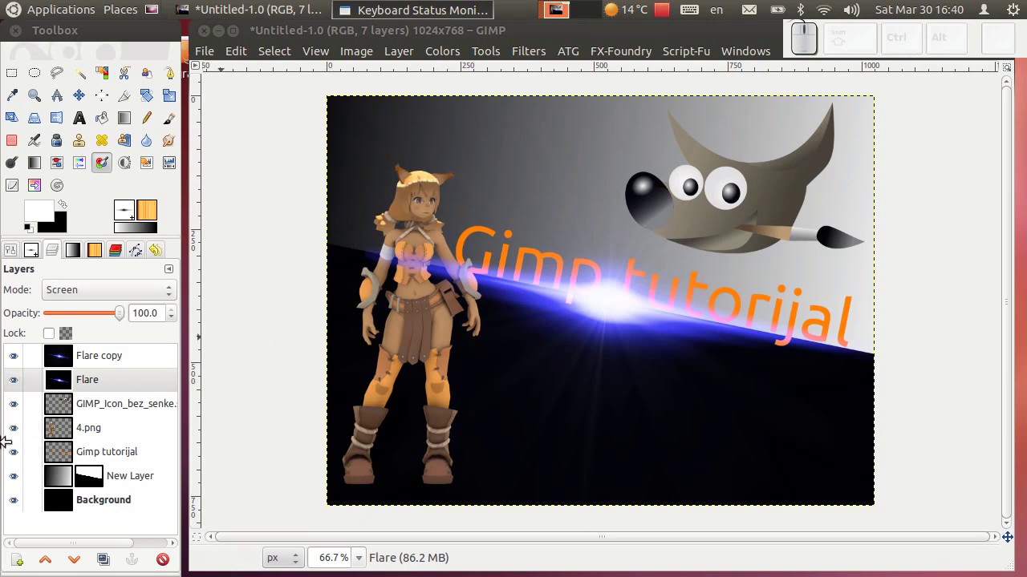
# - Show only the 4.png character layer, activate it and duplicate it as 4.png copy
pyautogui.click(19, 434)
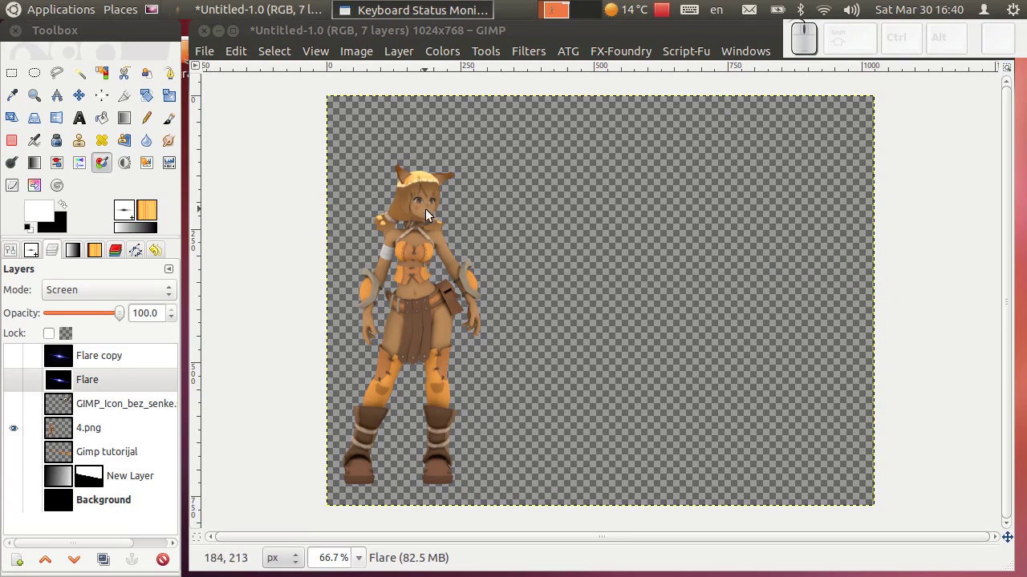
pyautogui.scroll(3)
pyautogui.click(101, 429)
pyautogui.moveTo(102, 429); pyautogui.dragTo(156, 421)
pyautogui.click(185, 183)
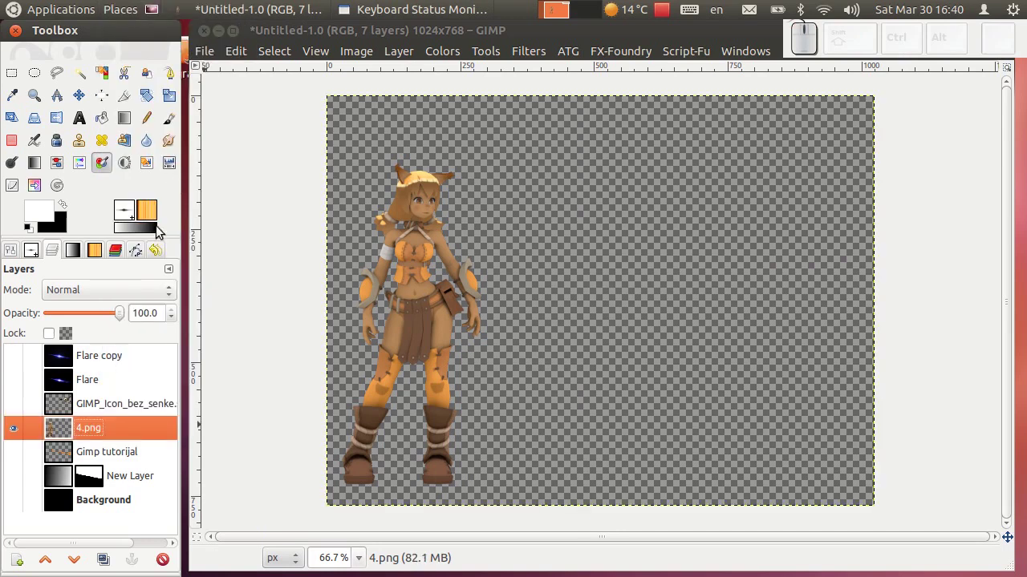
pyautogui.click(9, 407)
pyautogui.click(100, 433)
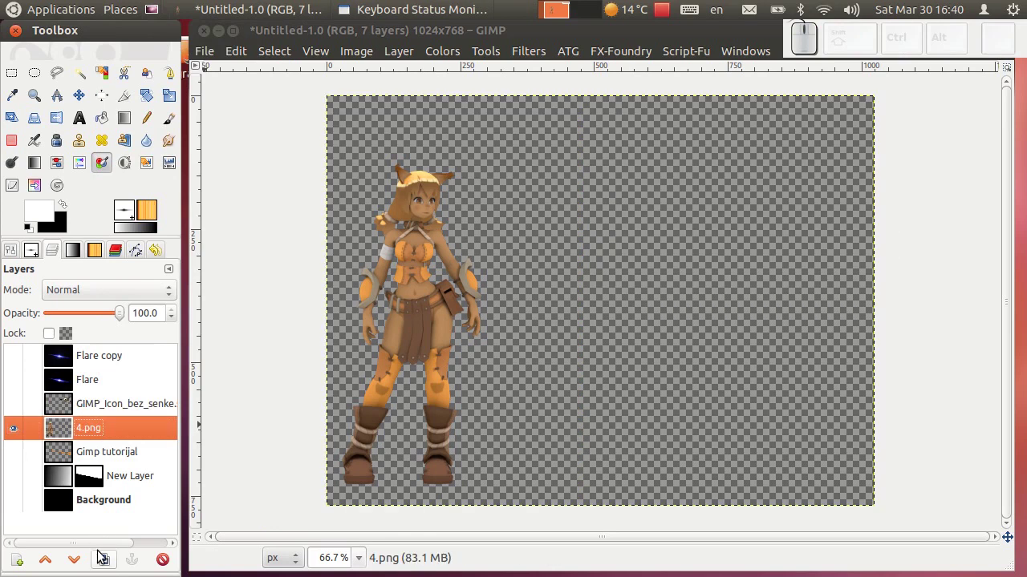
pyautogui.click(98, 563)
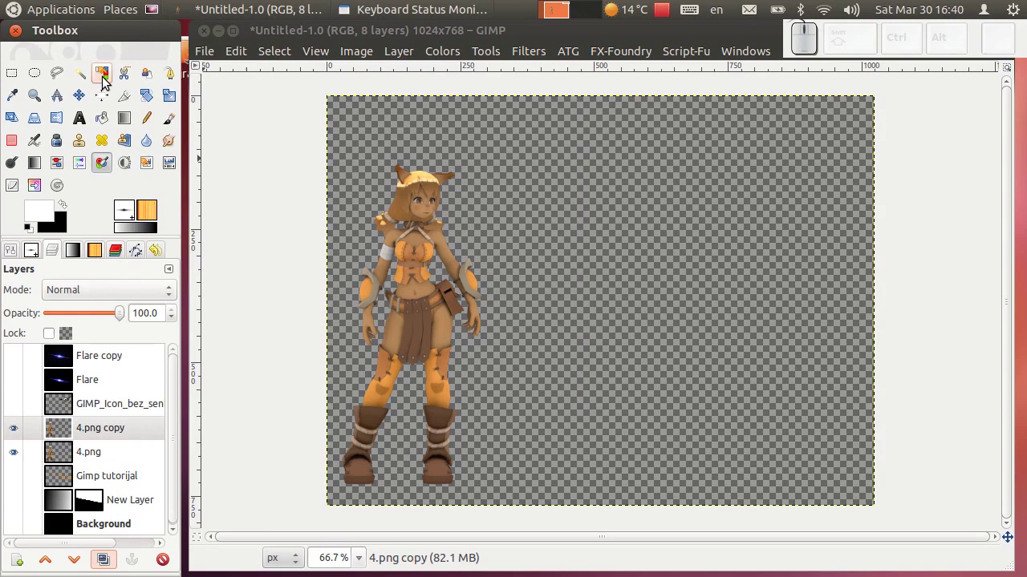
# - Fuzzy-select the transparent area around the character and invert onto its silhouette
pyautogui.click(107, 77)
pyautogui.click(511, 210)
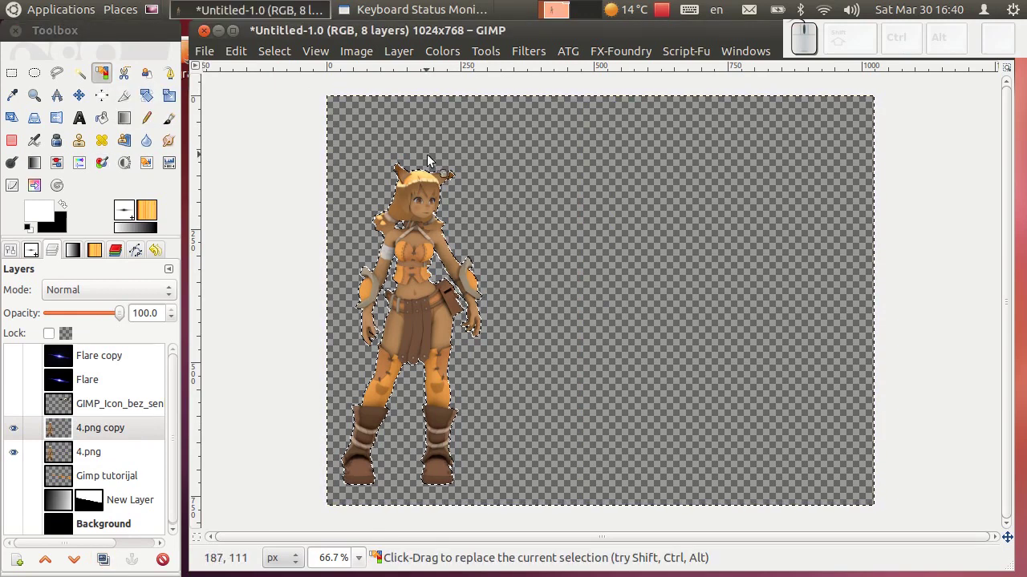
pyautogui.click(285, 54)
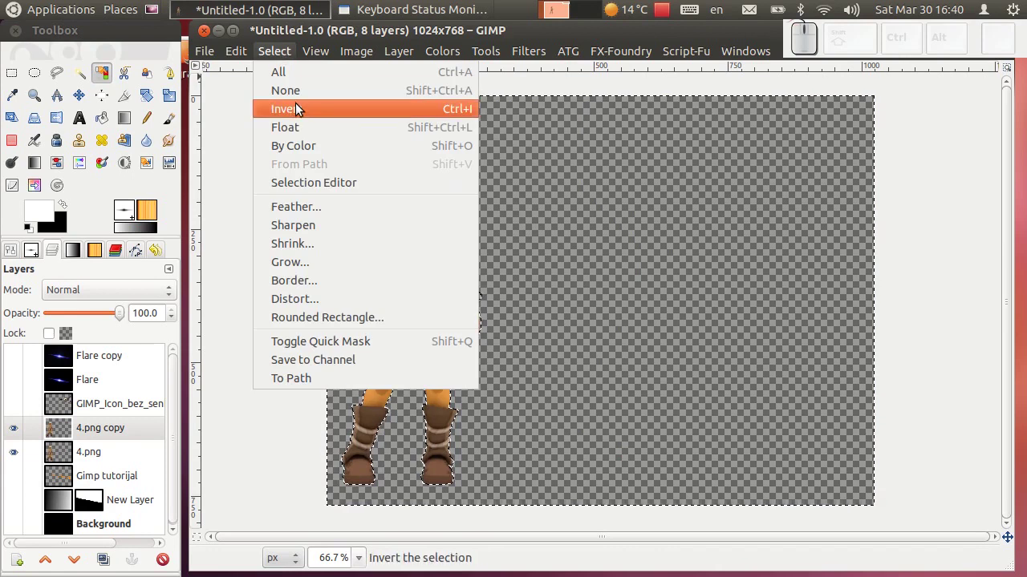
pyautogui.click(315, 112)
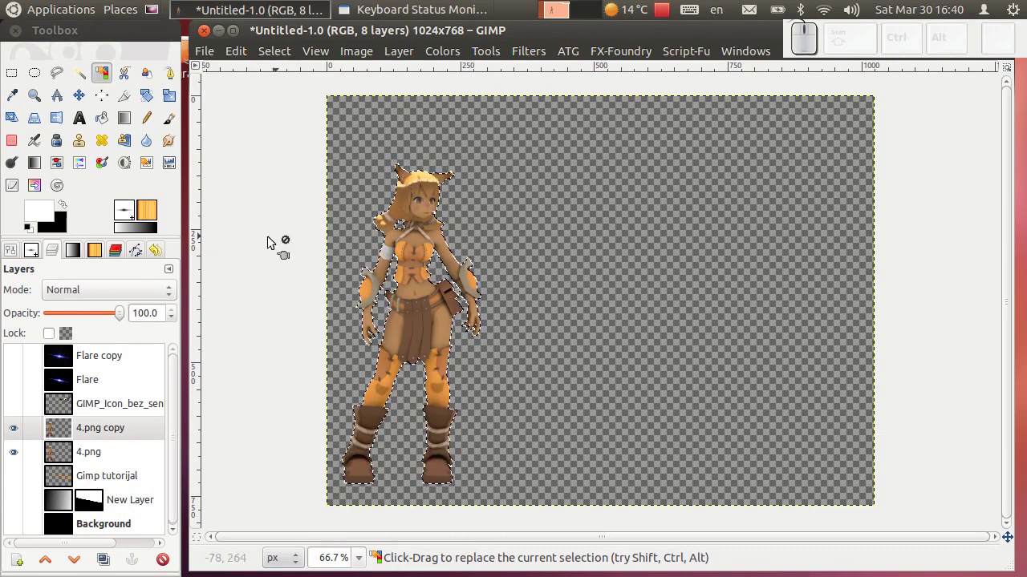
# - Fill the silhouette with orange ff7e00 and clear the selection
pyautogui.click(44, 221)
pyautogui.click(214, 238)
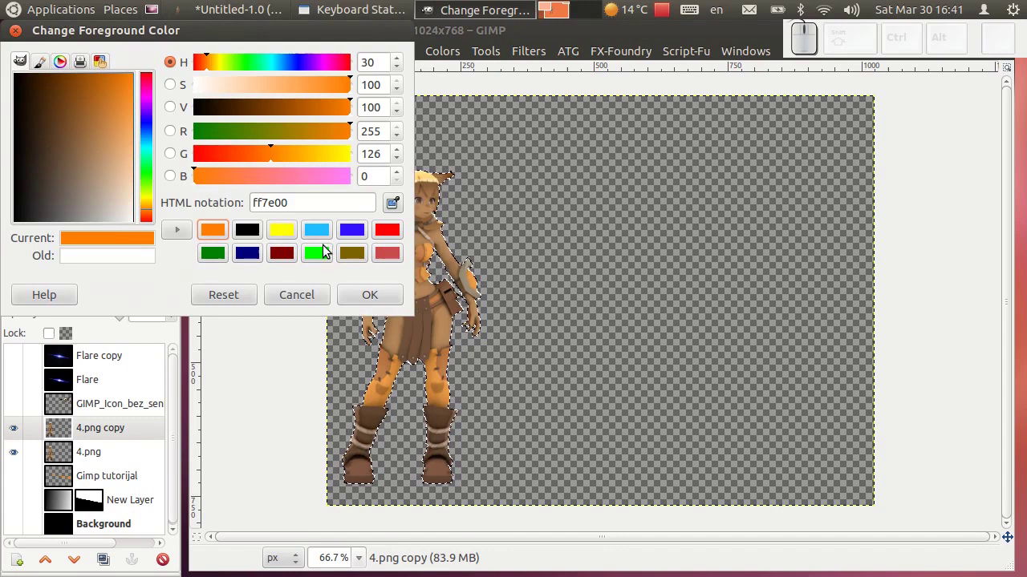
pyautogui.click(373, 295)
pyautogui.moveTo(41, 219); pyautogui.dragTo(414, 229)
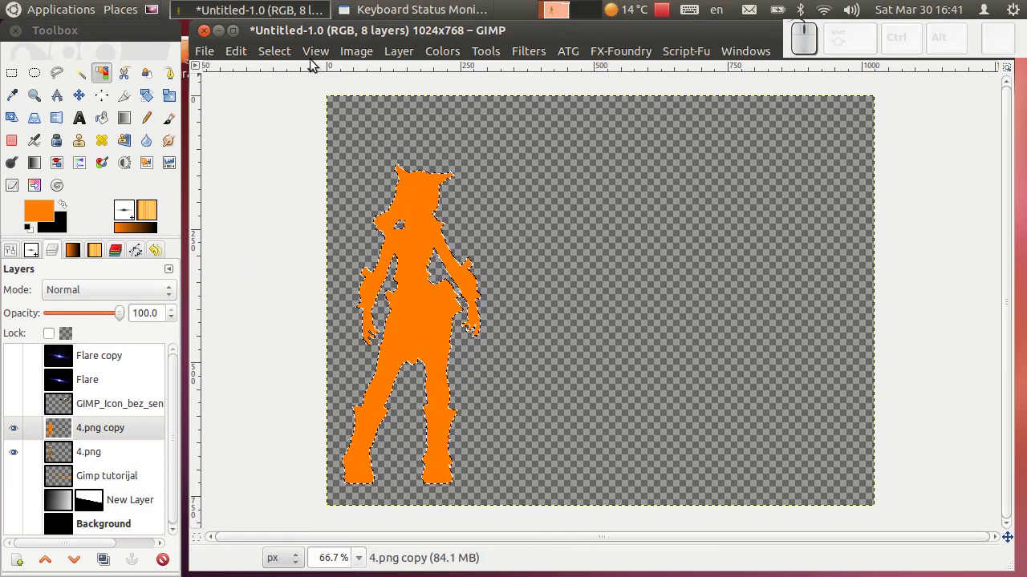
pyautogui.click(289, 55)
pyautogui.click(287, 91)
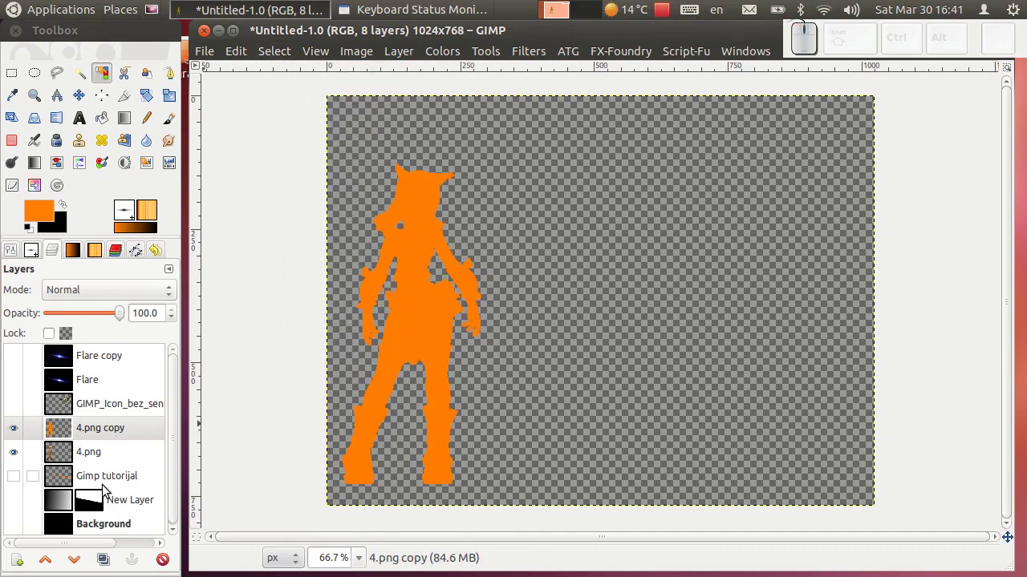
pyautogui.click(536, 53)
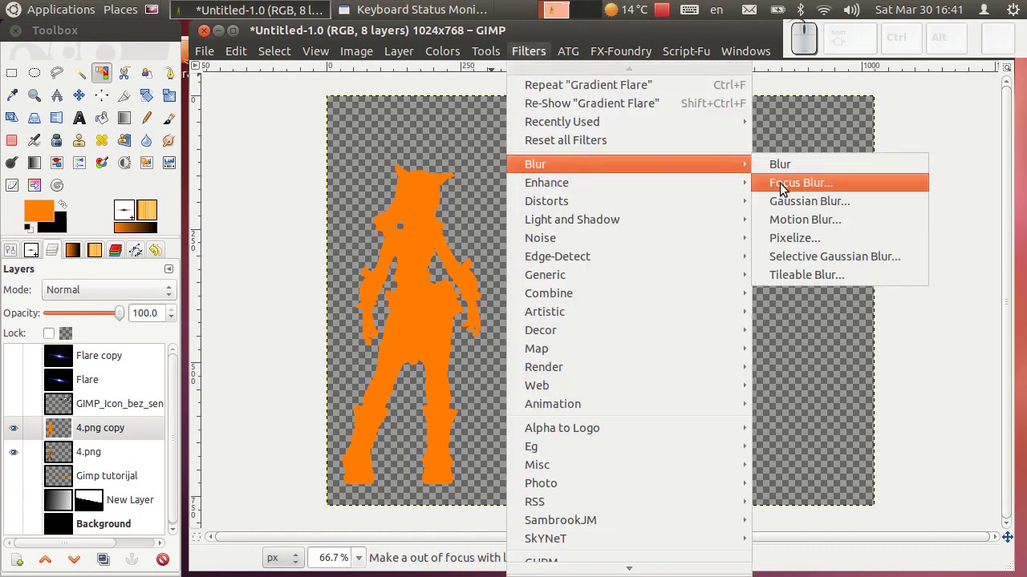
# - Gaussian-blur the orange silhouette at radius 9 and lower it below 4.png as a glow
pyautogui.click(787, 198)
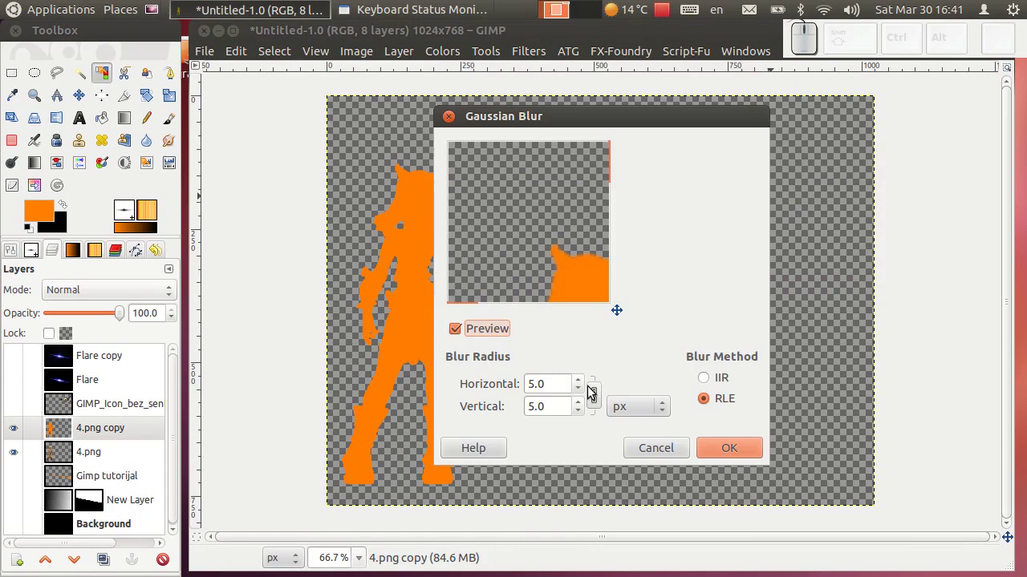
pyautogui.click(584, 385)
pyautogui.click(584, 390)
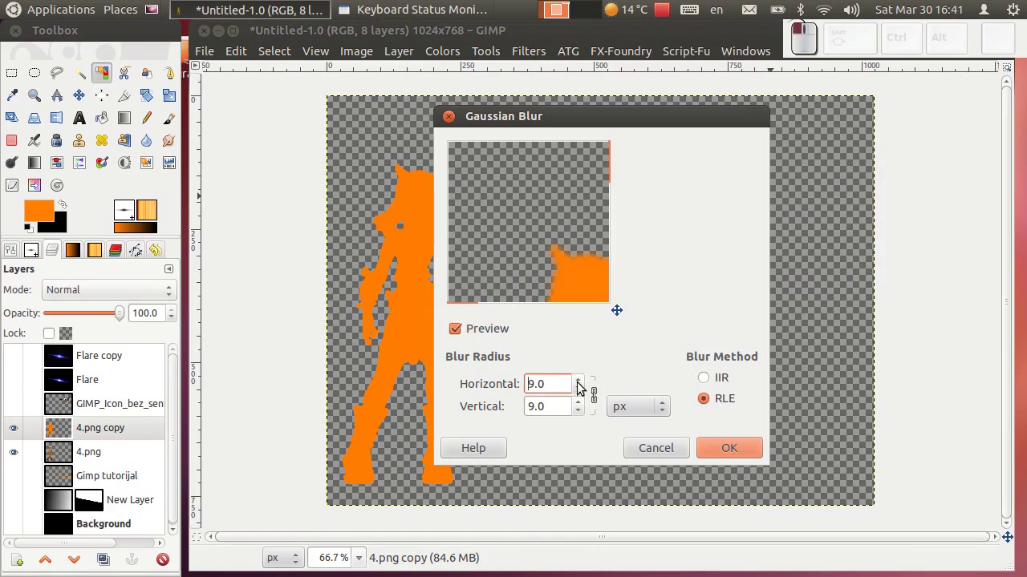
pyautogui.click(750, 458)
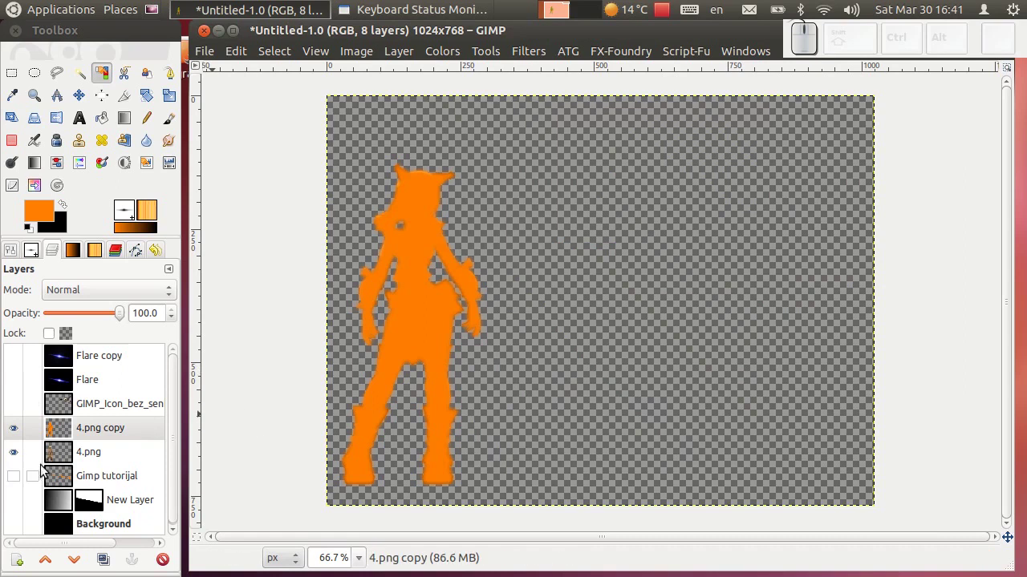
pyautogui.click(80, 561)
# - Zoom in to check the character's glow, then hide both 4.png layers and select the Wilber icon layer
pyautogui.scroll(3)
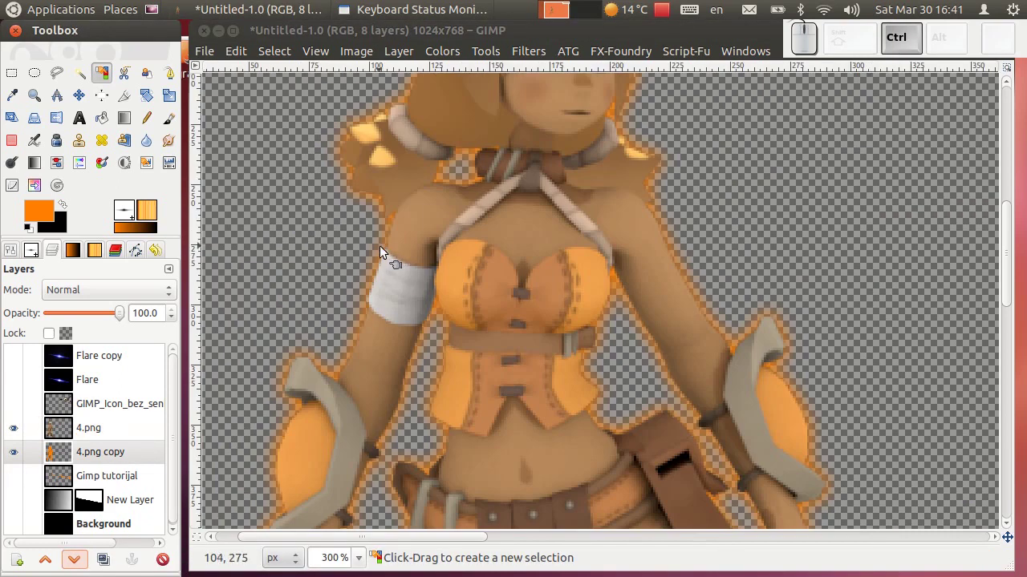
pyautogui.middleClick(662, 405)
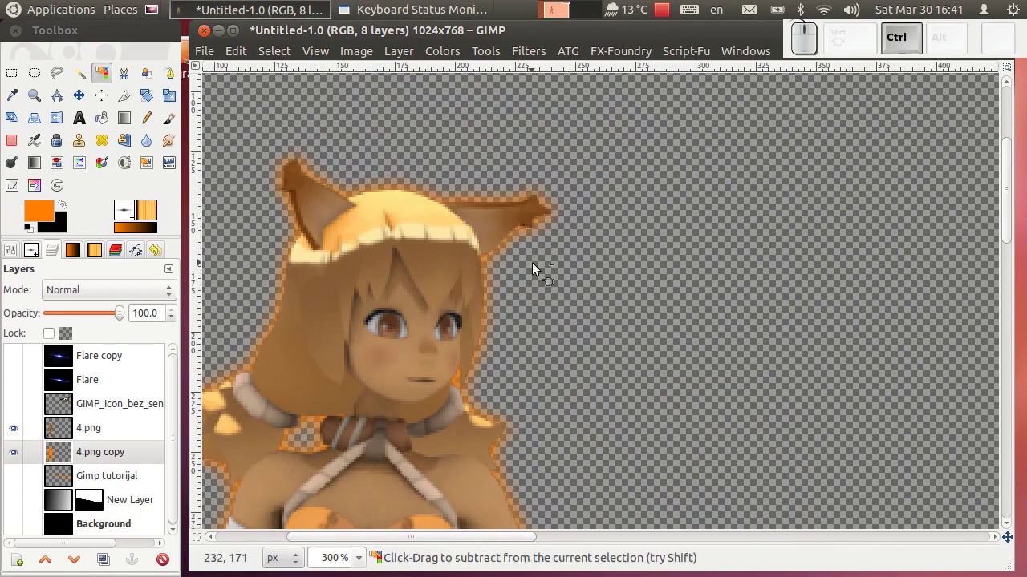
pyautogui.scroll(-3)
pyautogui.scroll(-3)
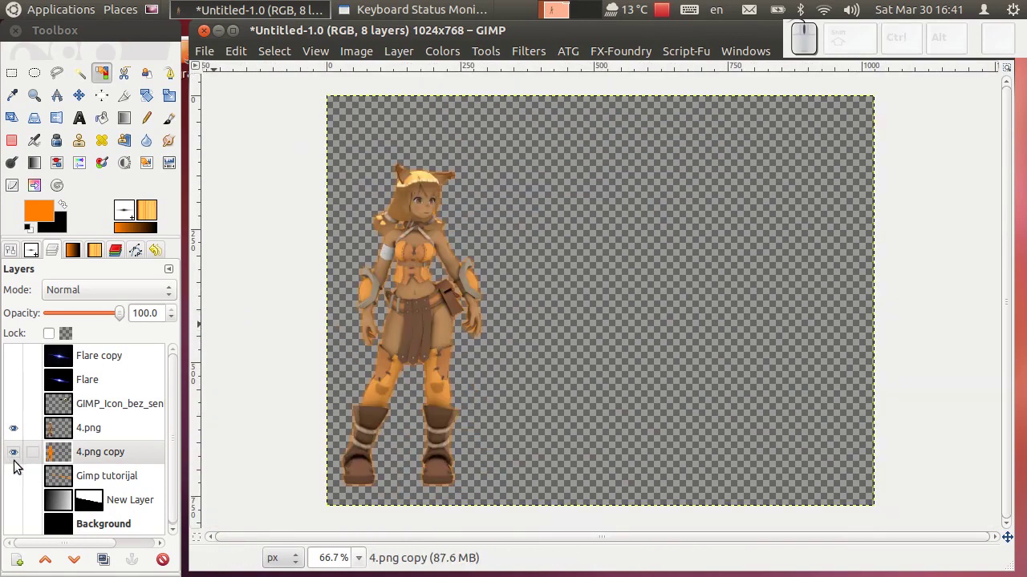
pyautogui.moveTo(18, 435); pyautogui.dragTo(21, 457)
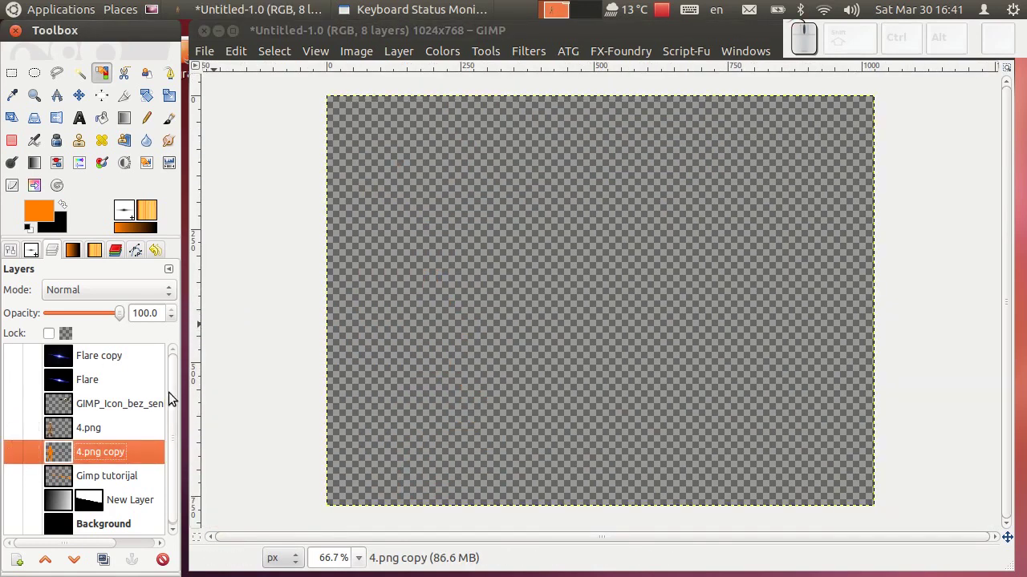
pyautogui.click(139, 406)
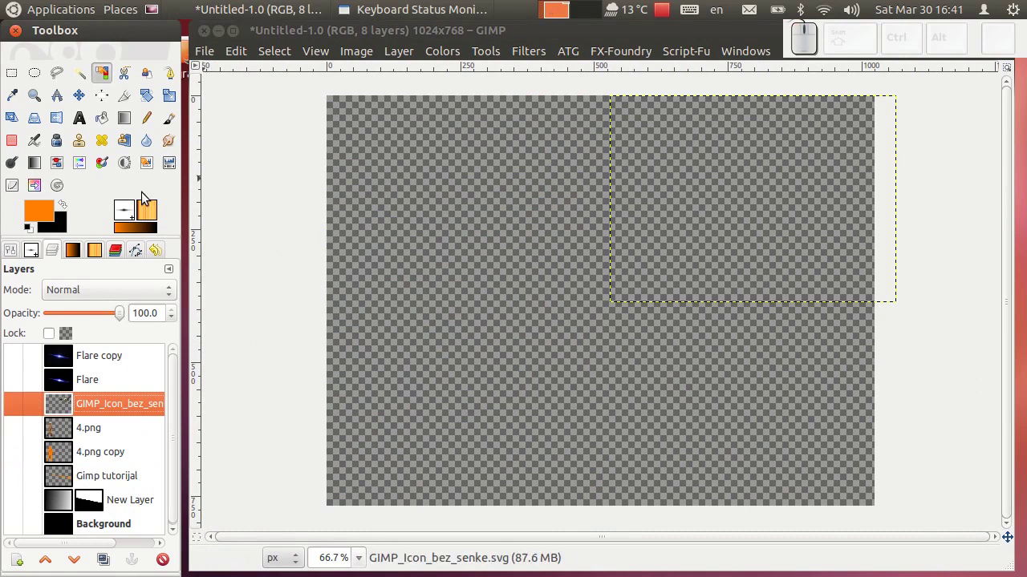
# - Duplicate the Wilber icon layer, select its alpha shape, fill it orange and clear the selection
pyautogui.click(20, 410)
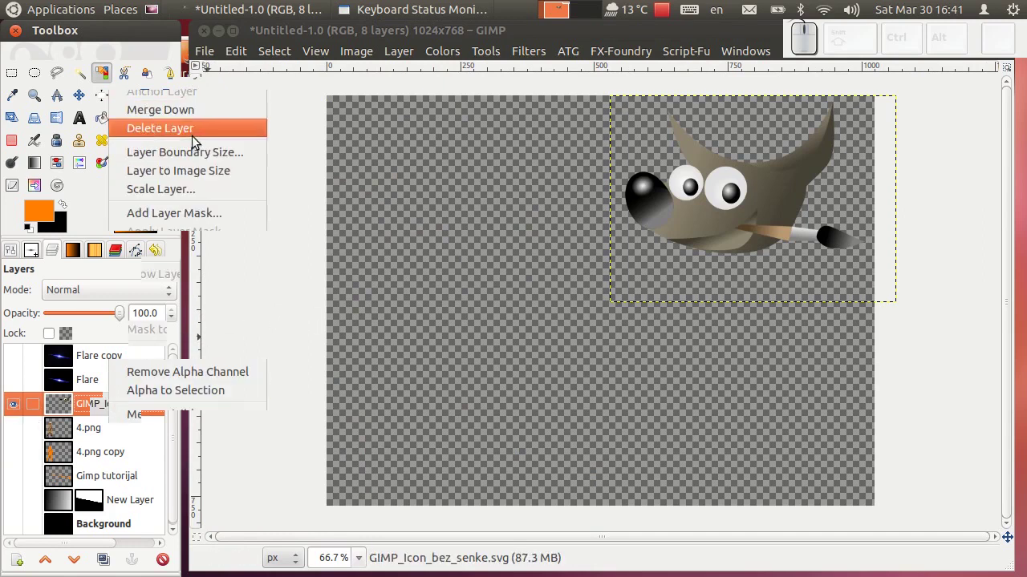
pyautogui.click(211, 180)
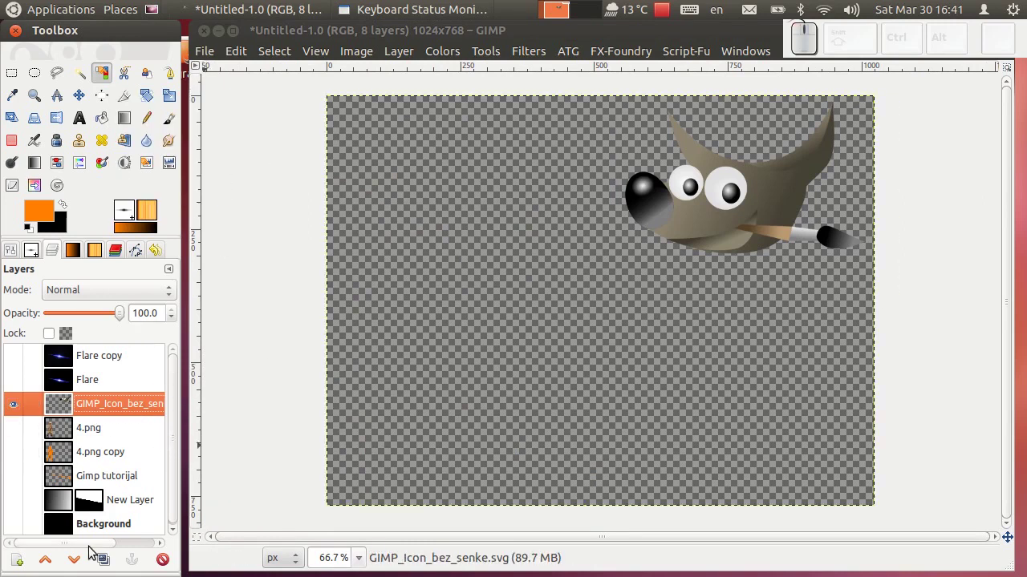
pyautogui.click(99, 563)
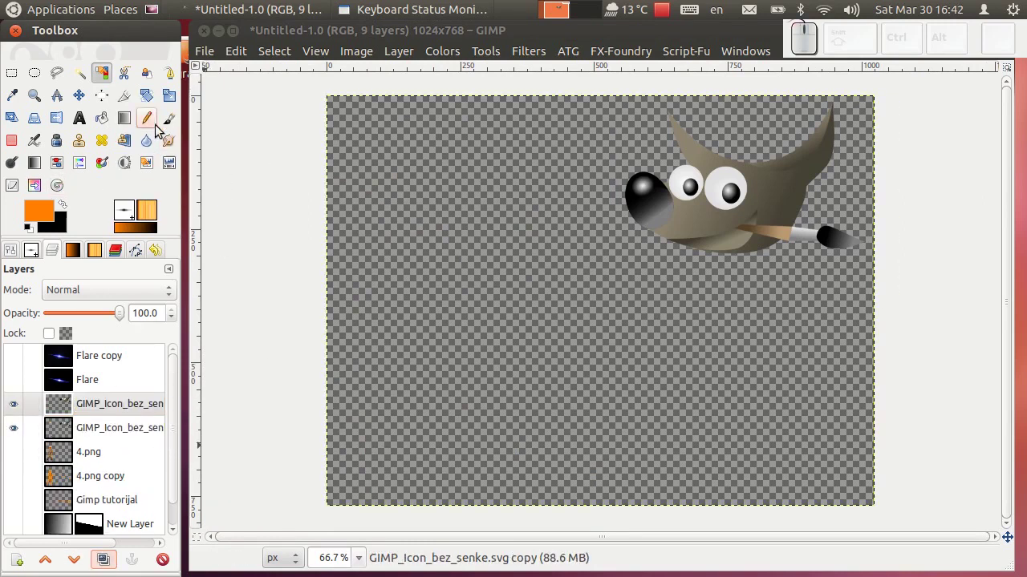
pyautogui.click(589, 185)
pyautogui.click(290, 56)
pyautogui.click(321, 114)
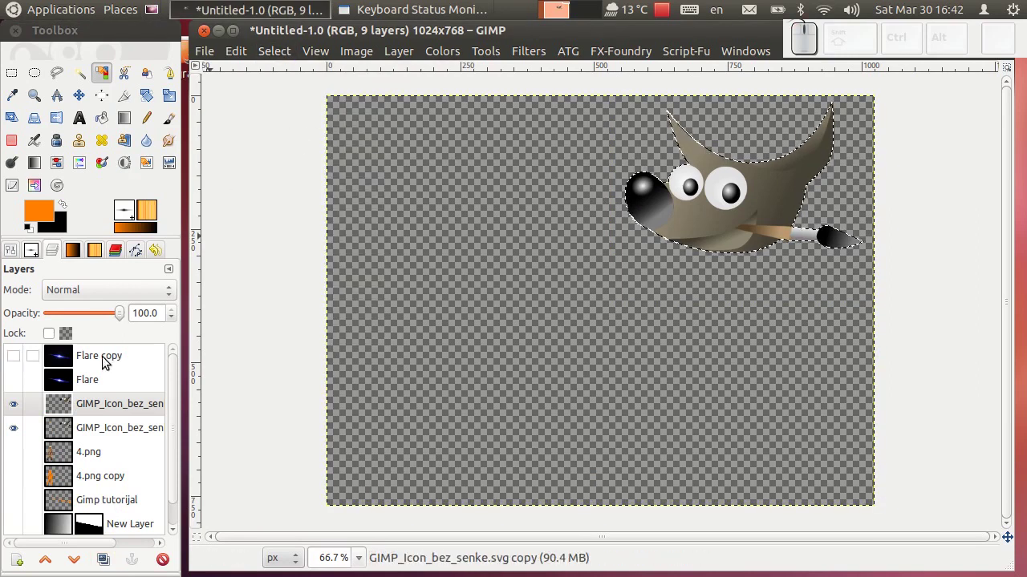
pyautogui.click(56, 218)
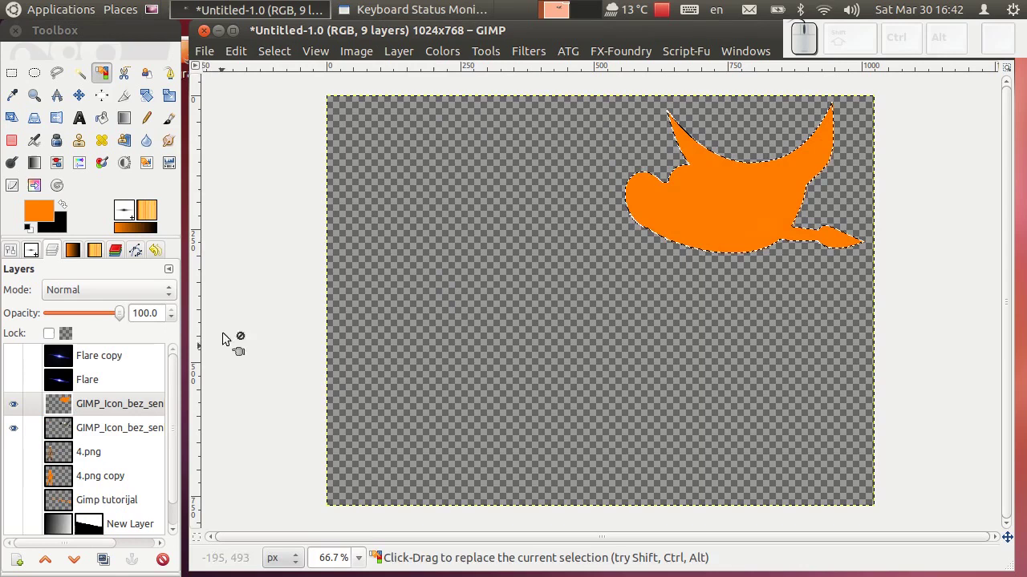
pyautogui.click(284, 57)
pyautogui.click(308, 112)
pyautogui.click(253, 52)
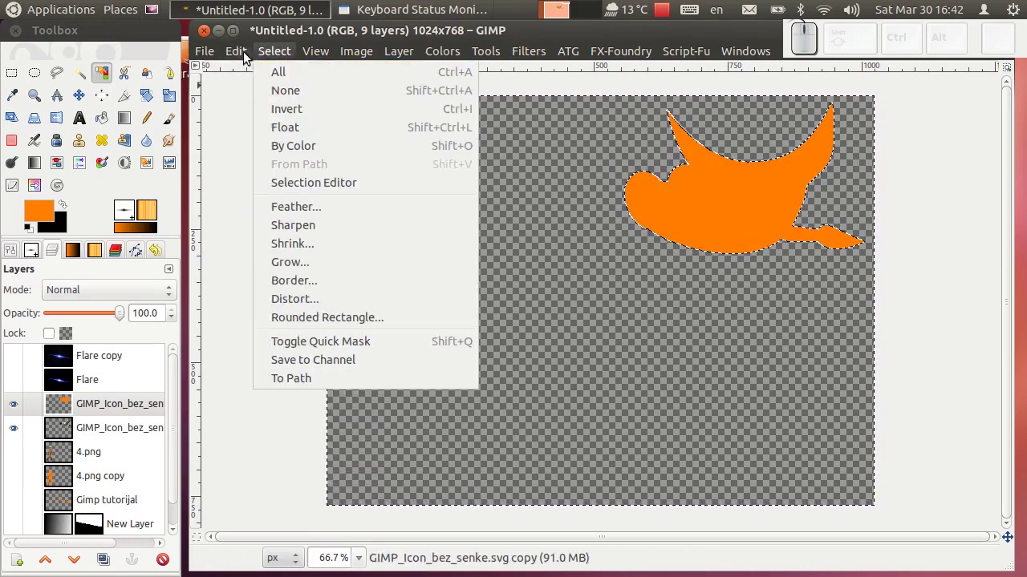
pyautogui.click(302, 95)
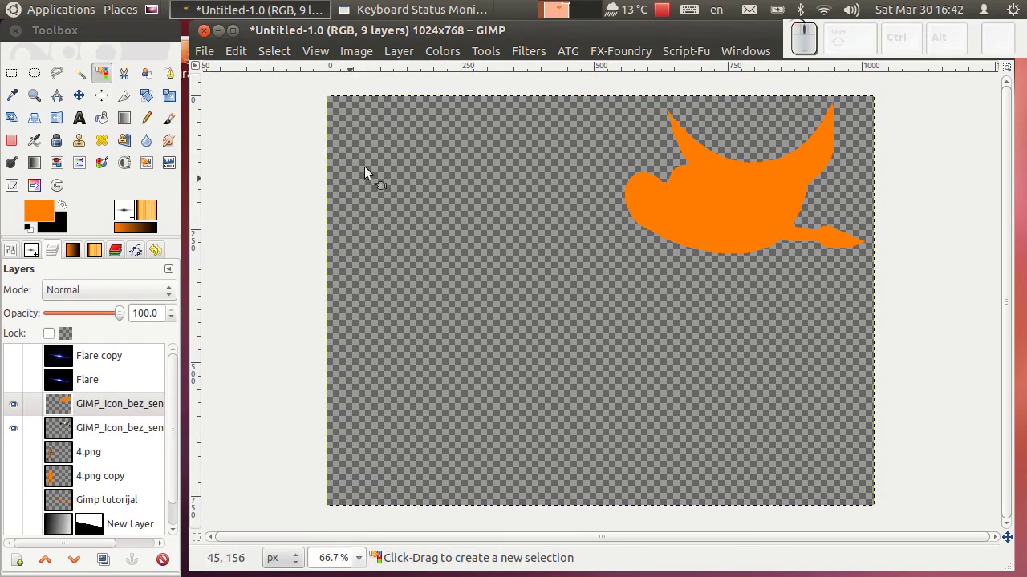
# - Blur the orange icon copy, lower it beneath the icon, show all layers and inspect the glowing edge
pyautogui.click(543, 62)
pyautogui.click(554, 89)
pyautogui.click(85, 561)
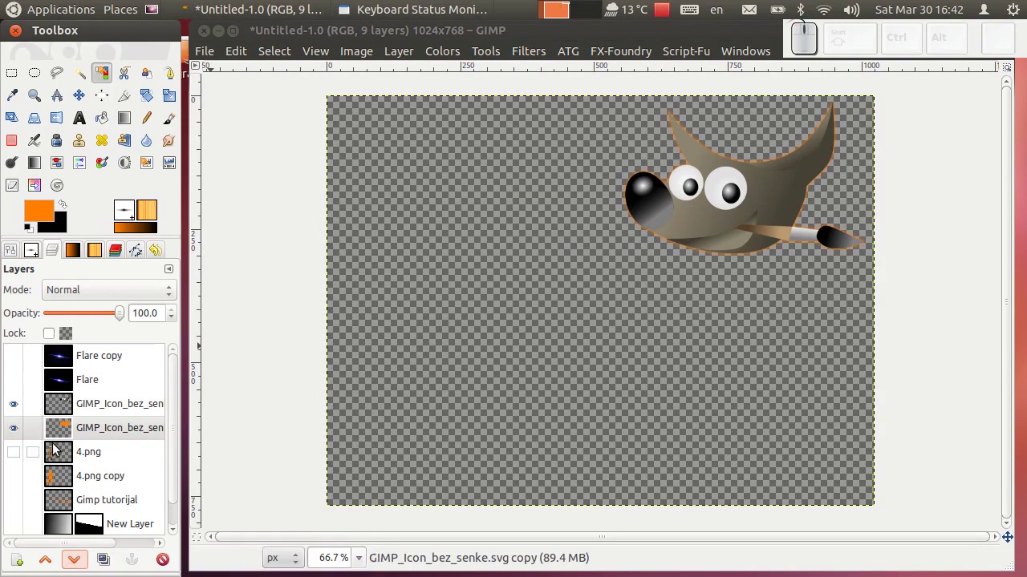
pyautogui.click(22, 458)
pyautogui.click(16, 475)
pyautogui.scroll(3)
pyautogui.moveTo(787, 154); pyautogui.dragTo(652, 185)
pyautogui.middleClick(719, 159)
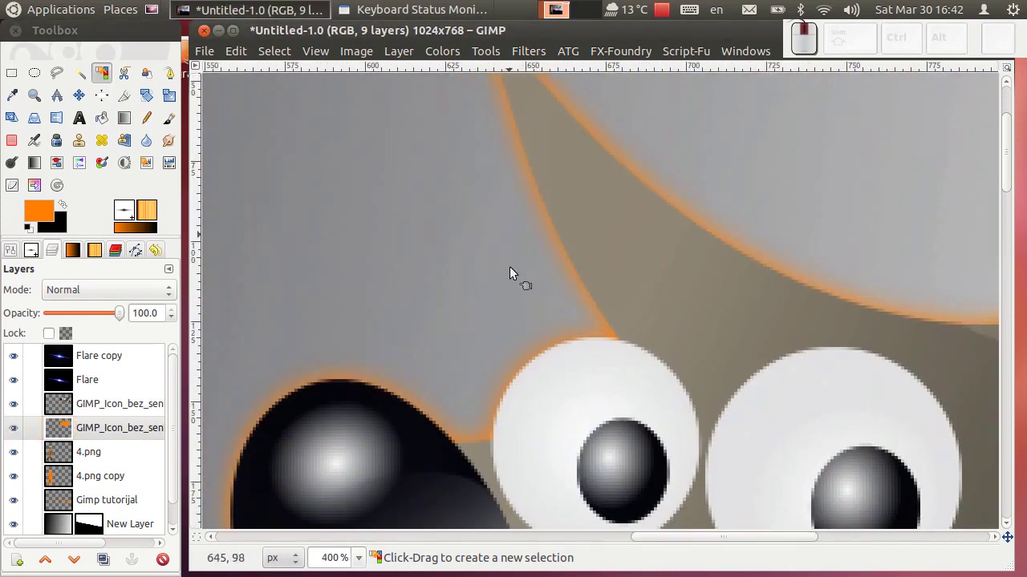
pyautogui.middleClick(776, 219)
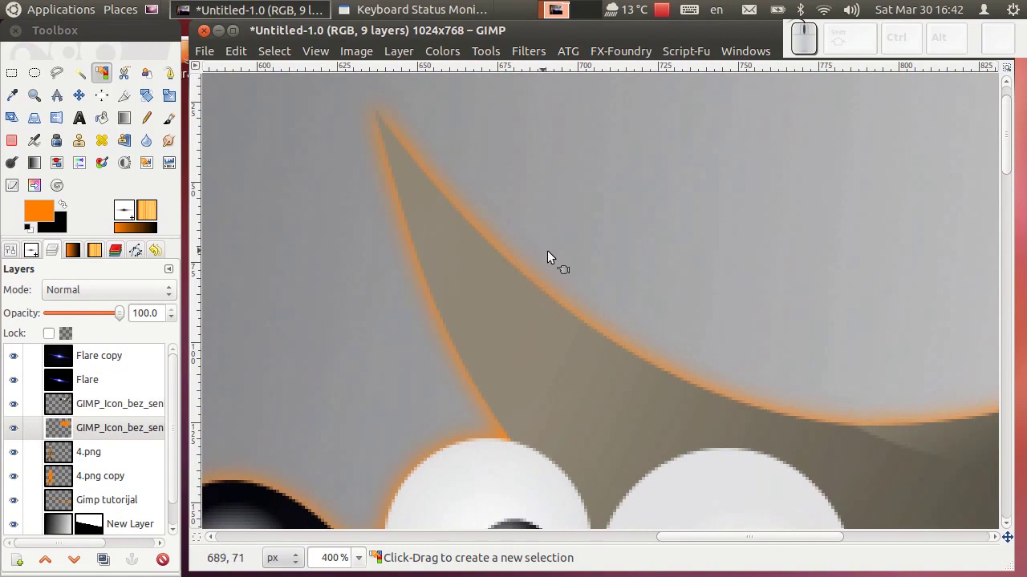
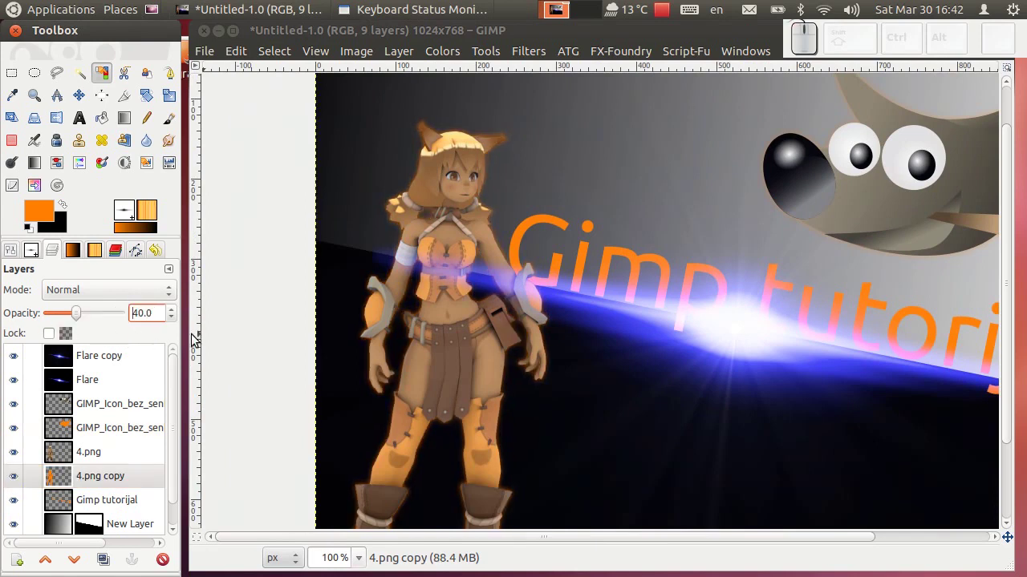
# - Lower the character glow layer to 40% opacity and the icon glow layer to 50%
pyautogui.scroll(3)
pyautogui.scroll(3)
pyautogui.scroll(3)
pyautogui.scroll(-3)
pyautogui.scroll(-3)
pyautogui.scroll(-3)
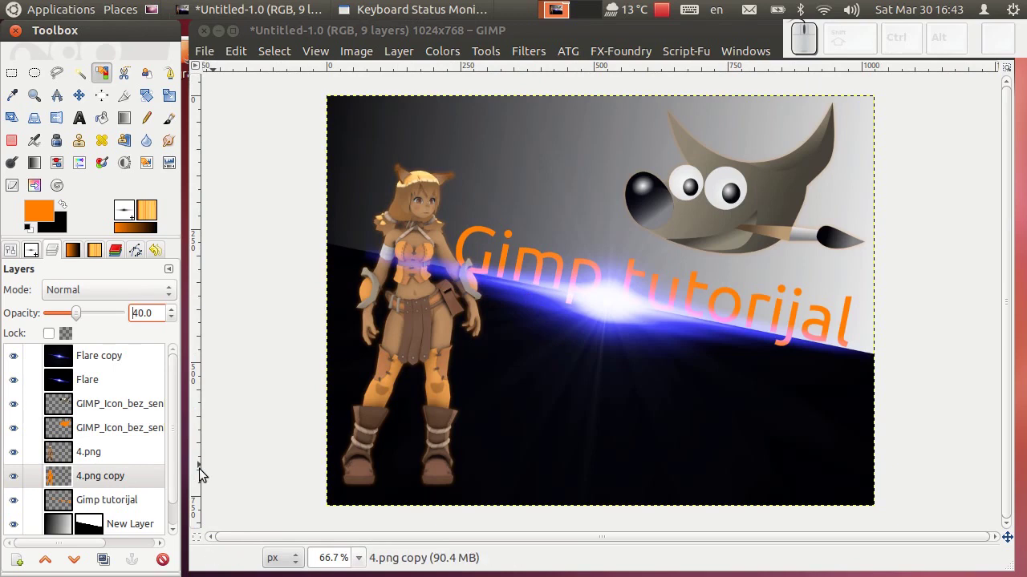
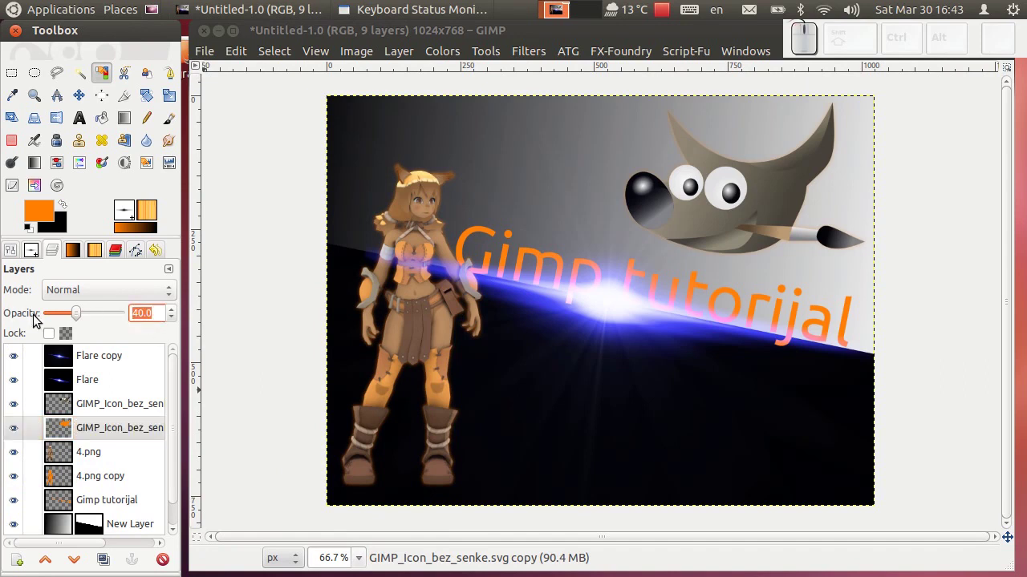
pyautogui.press('KP_Enter')
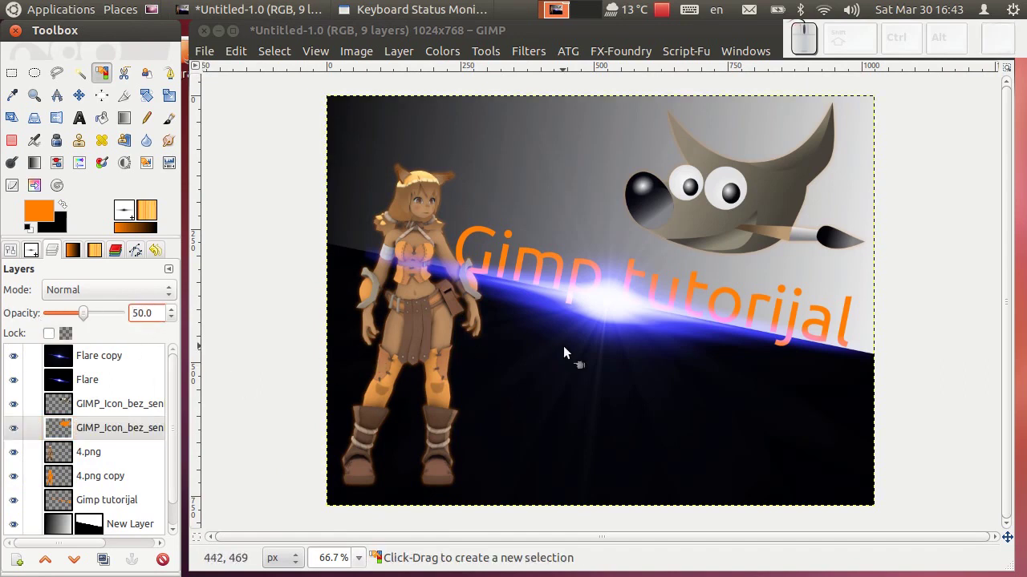
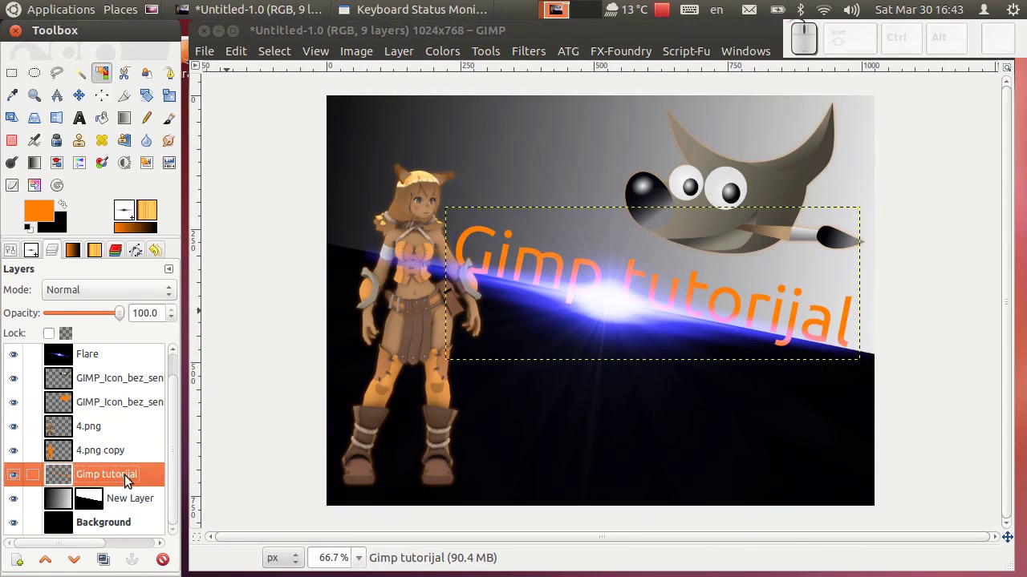
pyautogui.rightClick(132, 480)
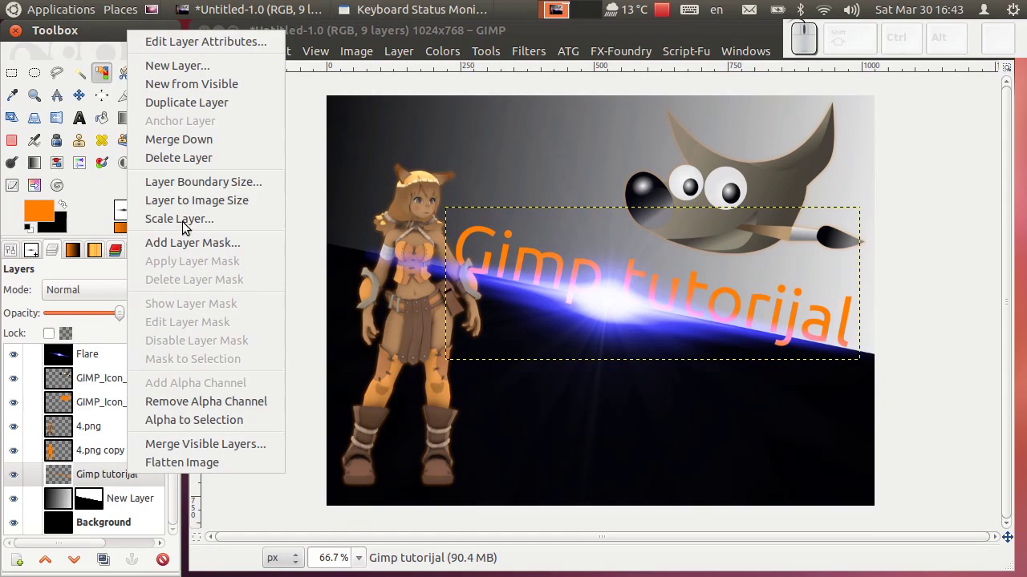
pyautogui.click(208, 204)
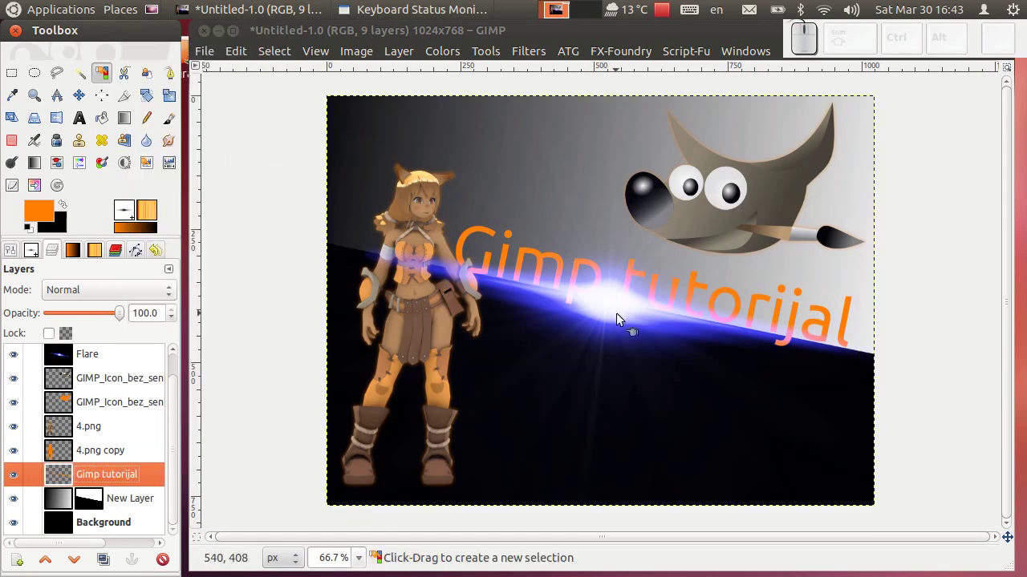
pyautogui.scroll(3)
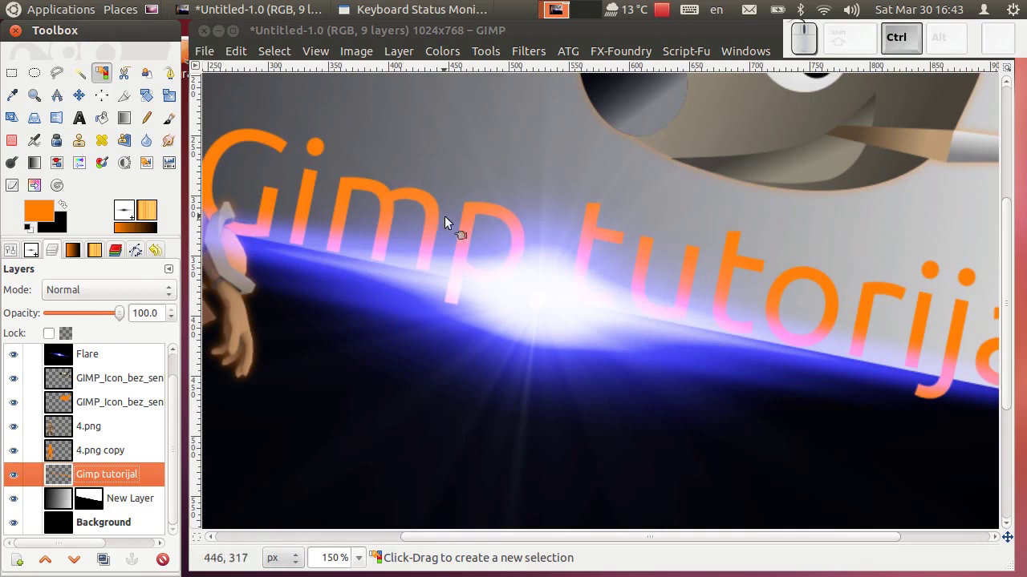
pyautogui.scroll(-3)
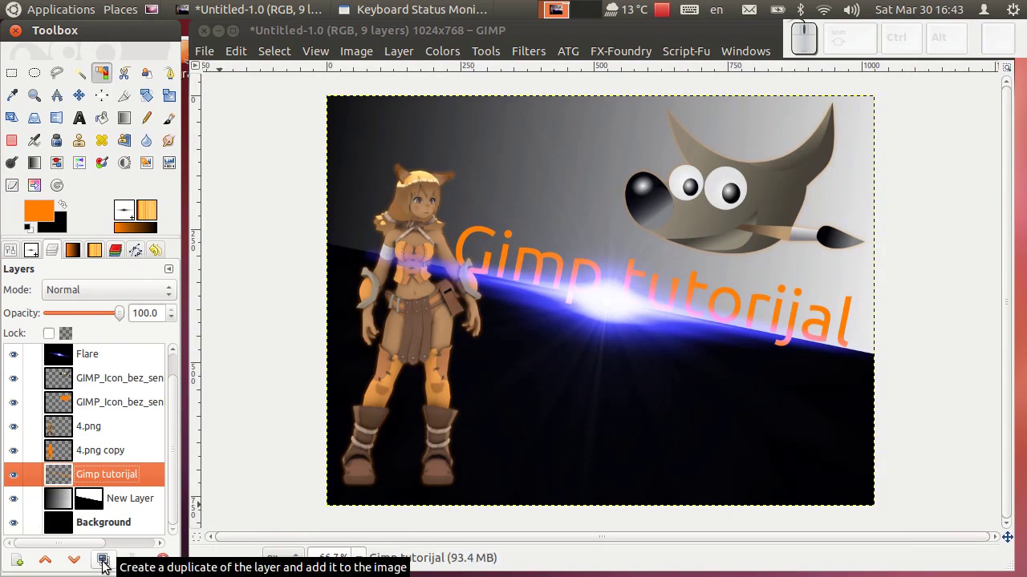
# - Duplicate the 'Gimp tutorijal' text layer alone, select its letters, fill them black and deselect
pyautogui.click(106, 567)
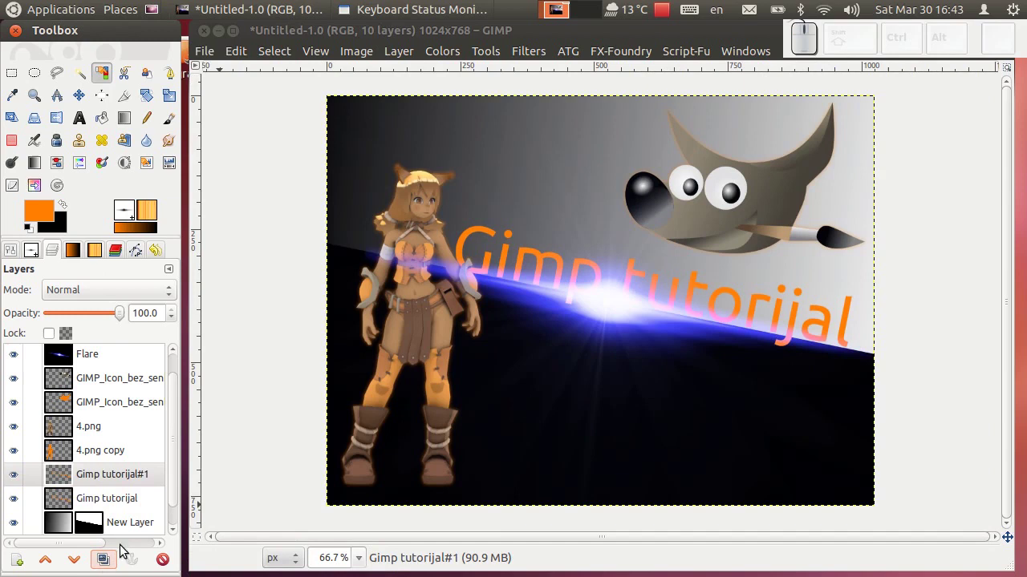
pyautogui.click(17, 481)
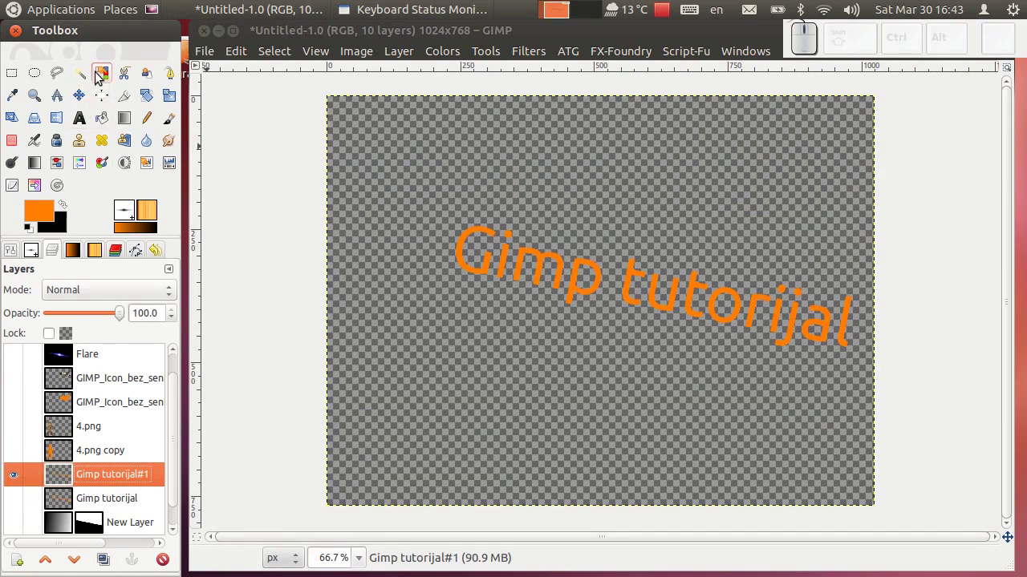
pyautogui.click(394, 242)
pyautogui.click(290, 55)
pyautogui.click(294, 111)
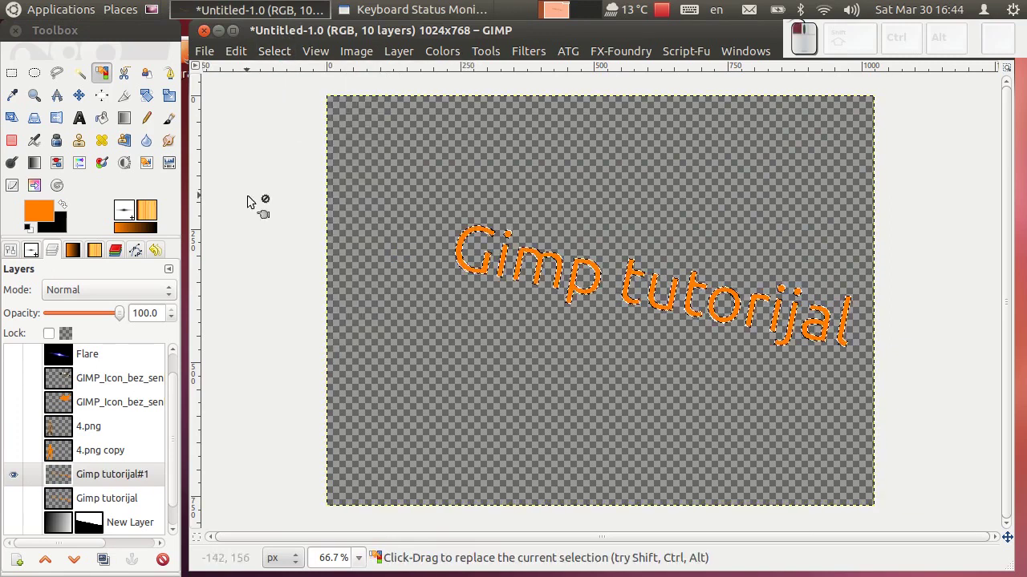
pyautogui.moveTo(69, 214); pyautogui.dragTo(371, 296)
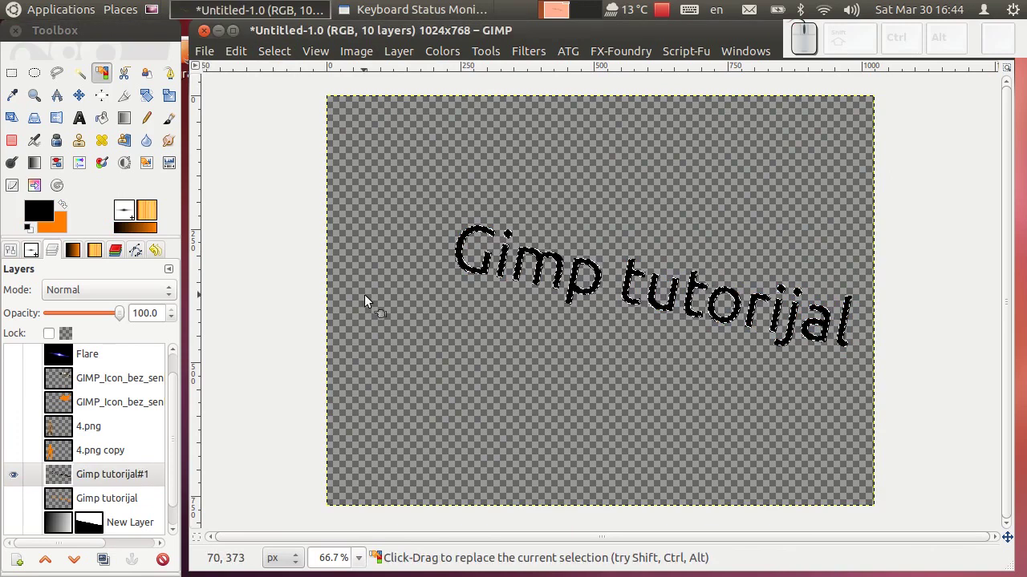
pyautogui.click(271, 54)
pyautogui.click(289, 97)
# - Gaussian-blur the black copy, lower it below the orange text and make all layers visible
pyautogui.click(542, 54)
pyautogui.click(552, 89)
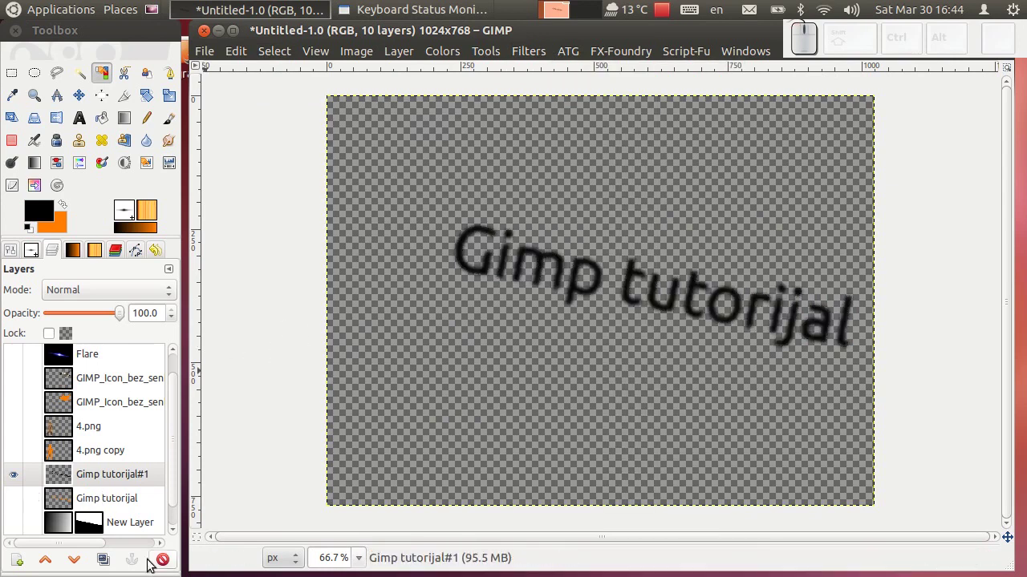
pyautogui.click(81, 561)
pyautogui.click(13, 489)
pyautogui.scroll(3)
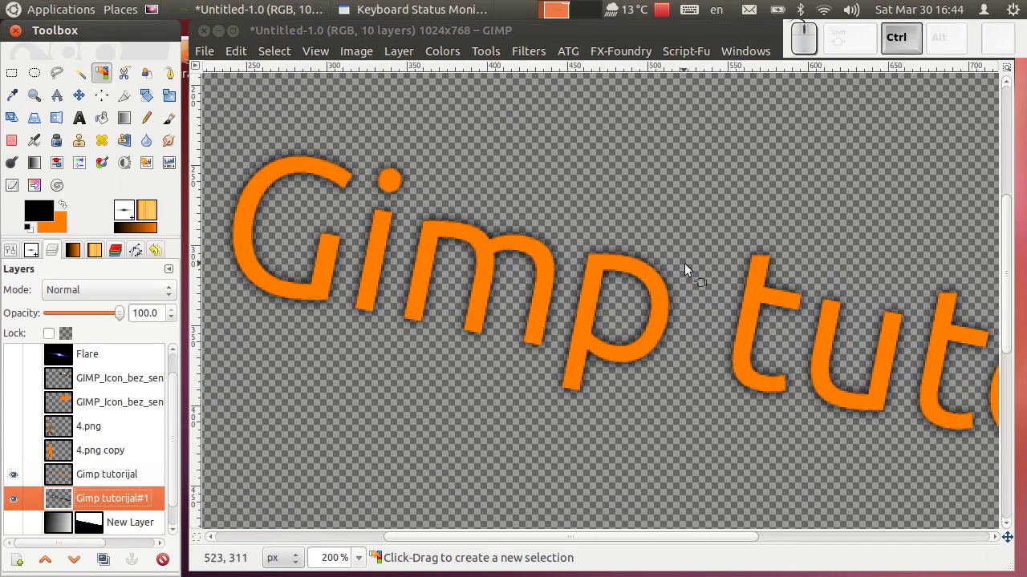
pyautogui.scroll(-3)
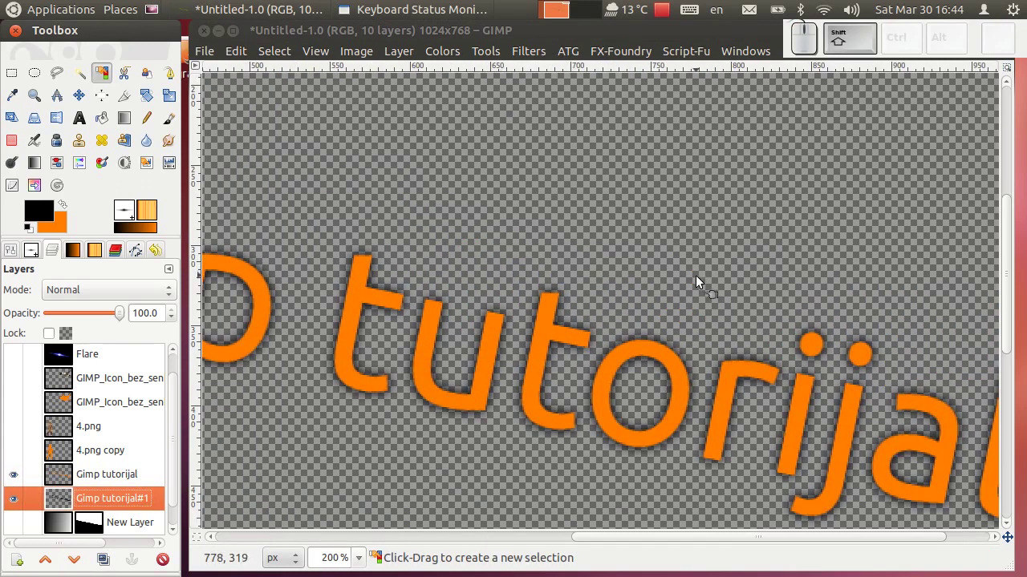
pyautogui.click(16, 506)
pyautogui.scroll(3)
pyautogui.scroll(-3)
pyautogui.scroll(3)
pyautogui.scroll(3)
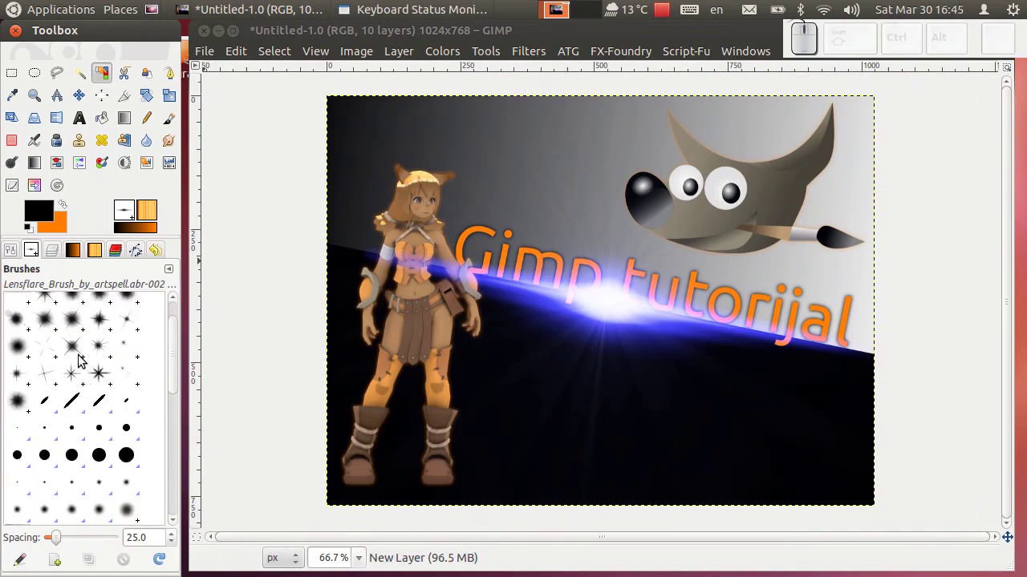
# - Choose a star sparkle brush with white paint and add a new black-filled layer above the flare
pyautogui.click(78, 379)
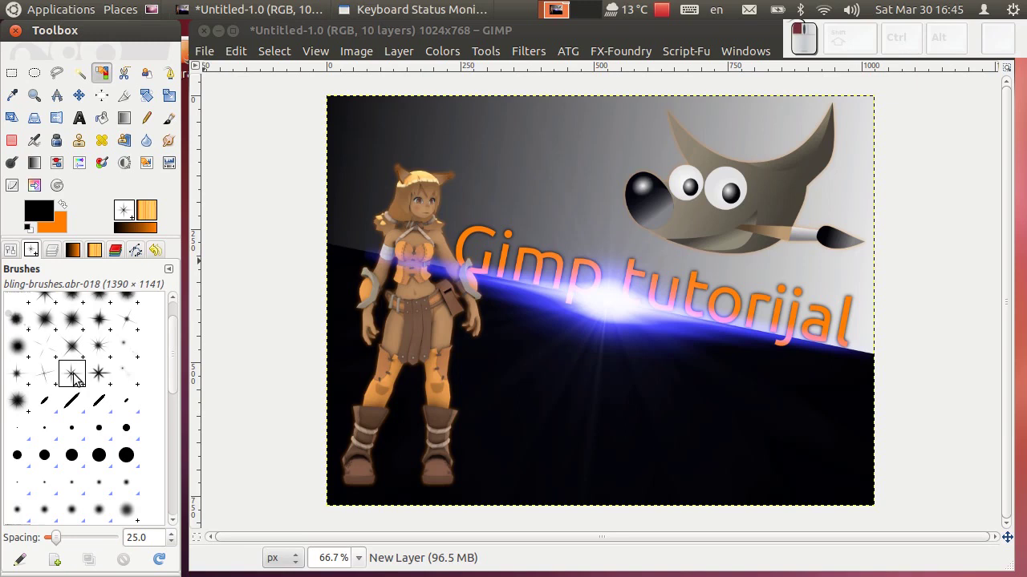
pyautogui.click(174, 120)
pyautogui.click(56, 260)
pyautogui.click(101, 362)
pyautogui.click(37, 235)
pyautogui.click(68, 208)
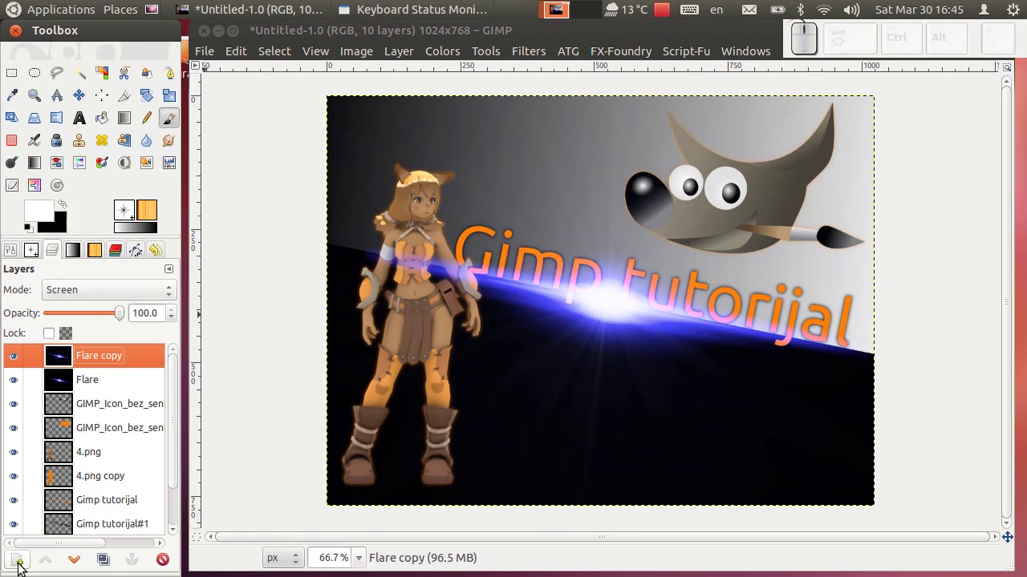
pyautogui.click(21, 567)
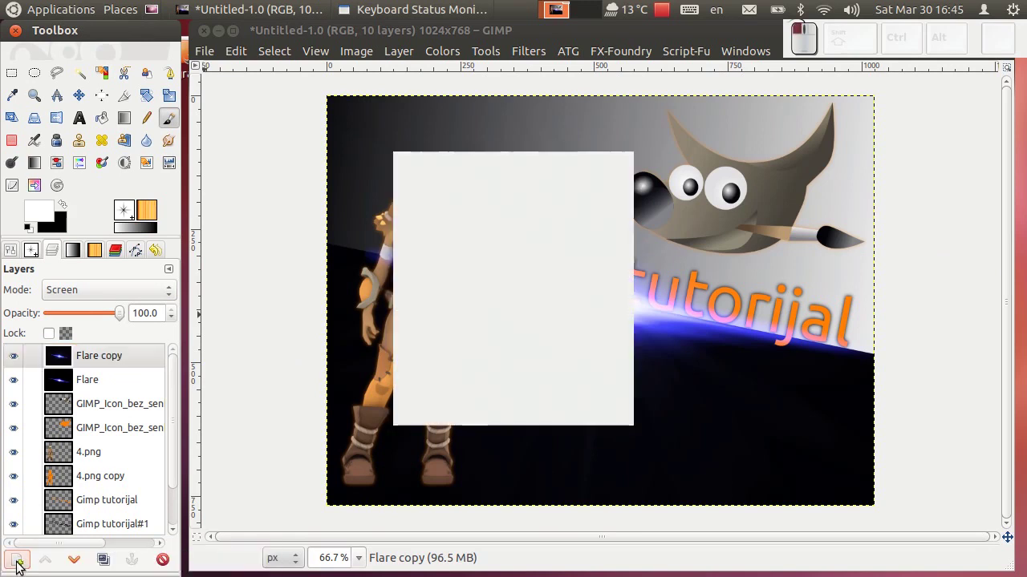
pyautogui.click(610, 415)
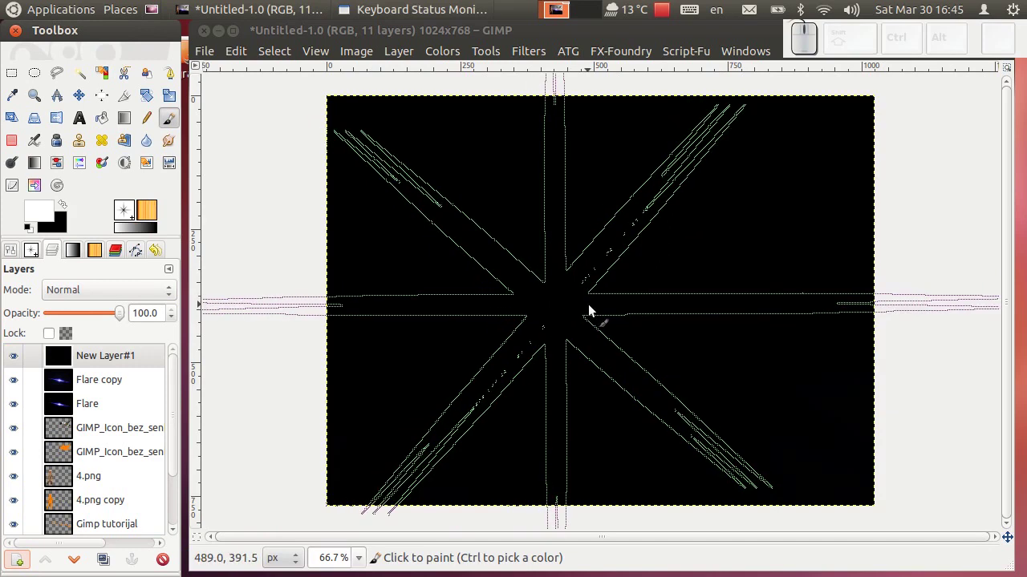
# - Stamp the white star at the flare's centre and set the layer mode to Screen
pyautogui.press('[')
pyautogui.click(110, 288)
pyautogui.moveTo(96, 400); pyautogui.dragTo(623, 300)
pyautogui.press('[')
pyautogui.click(620, 305)
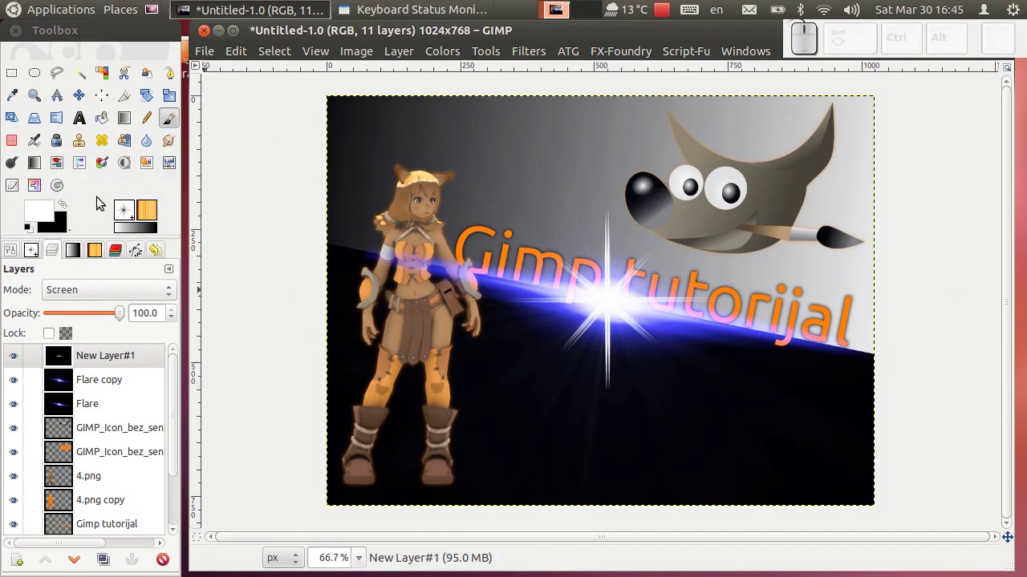
# - Colorize the star sparkle with Hue about 258 and Saturation about 62 for a purple tint
pyautogui.click(103, 167)
pyautogui.click(612, 297)
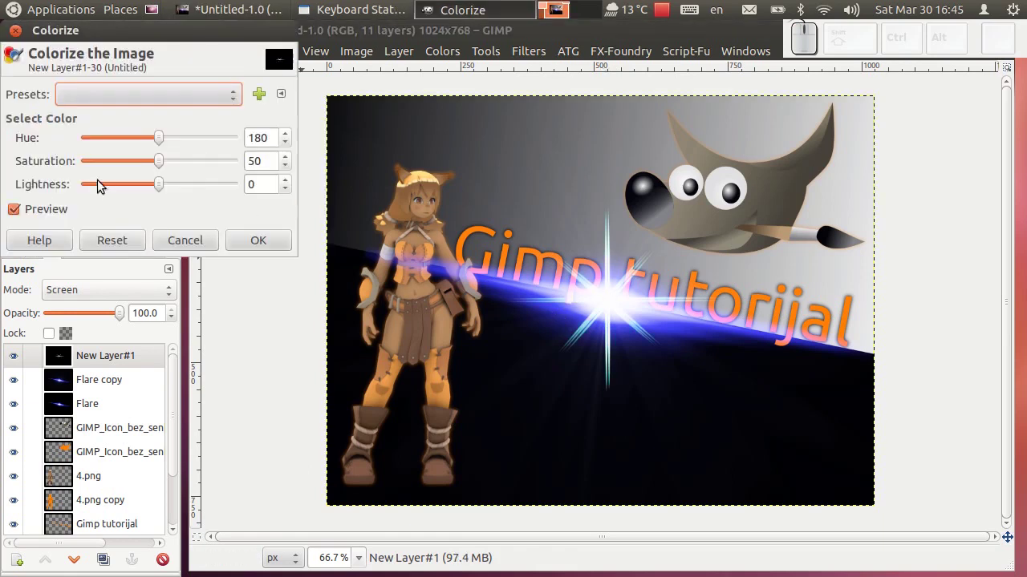
pyautogui.moveTo(164, 137); pyautogui.dragTo(171, 165)
pyautogui.moveTo(165, 161); pyautogui.dragTo(212, 143)
pyautogui.moveTo(210, 141); pyautogui.dragTo(198, 171)
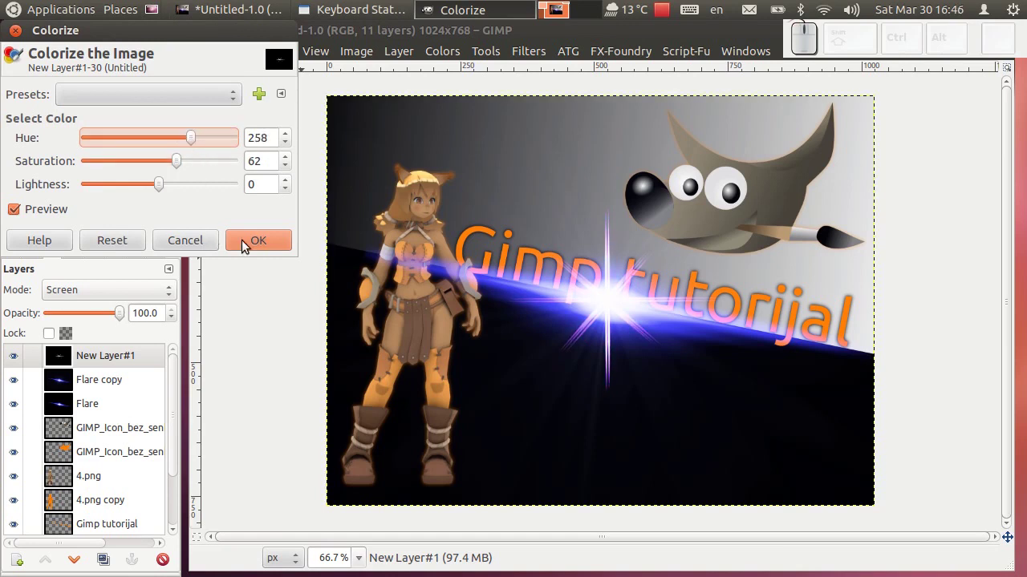
pyautogui.click(248, 240)
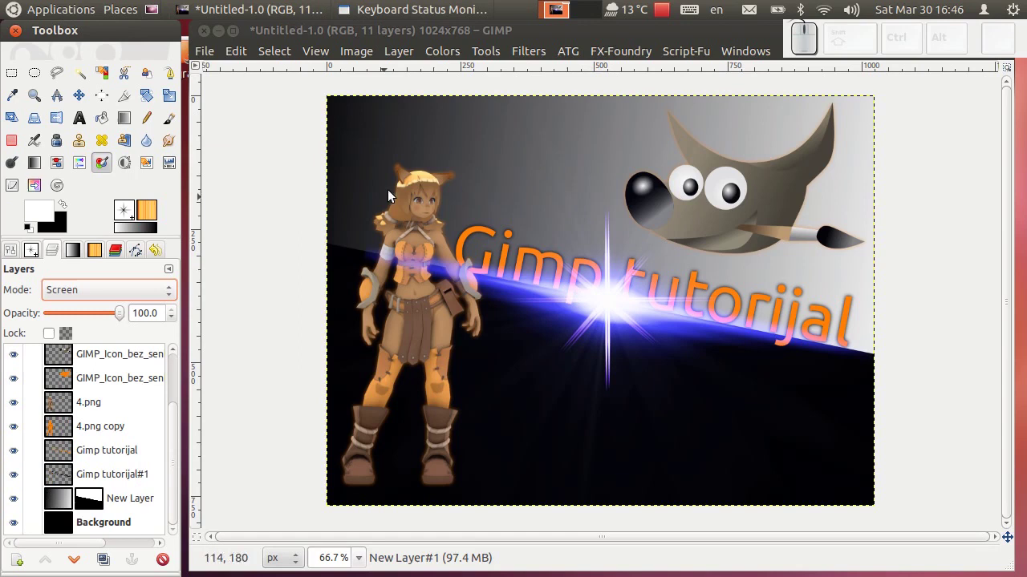
# - Select the gradient background layer and set the Blend tool to a Radial shape
pyautogui.click(136, 506)
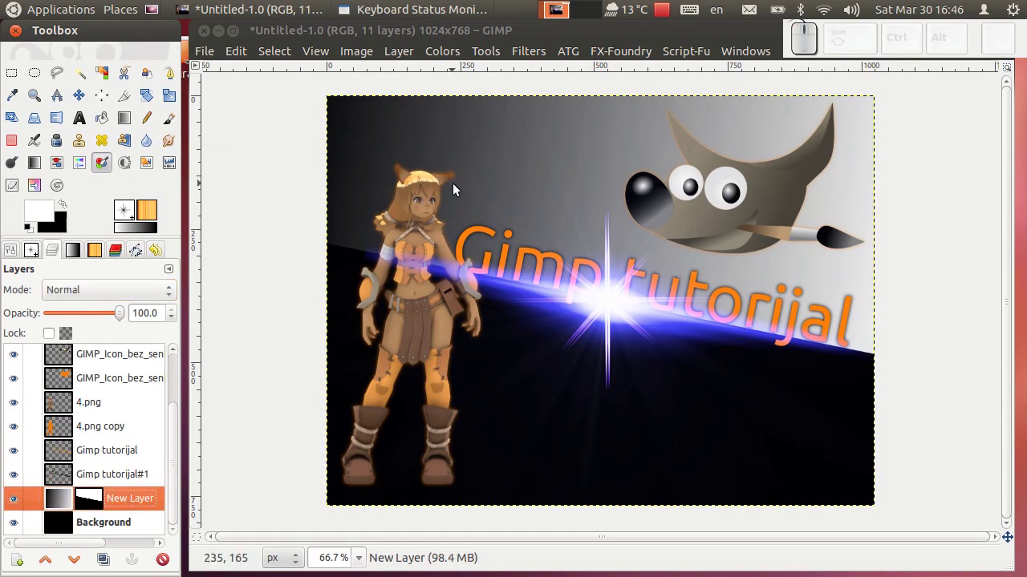
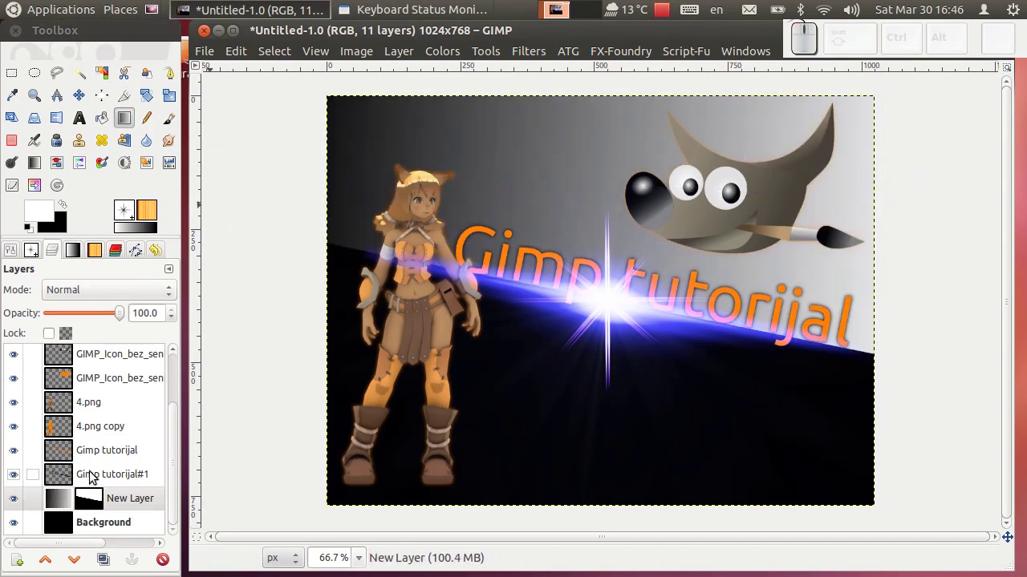
pyautogui.click(129, 128)
pyautogui.click(129, 129)
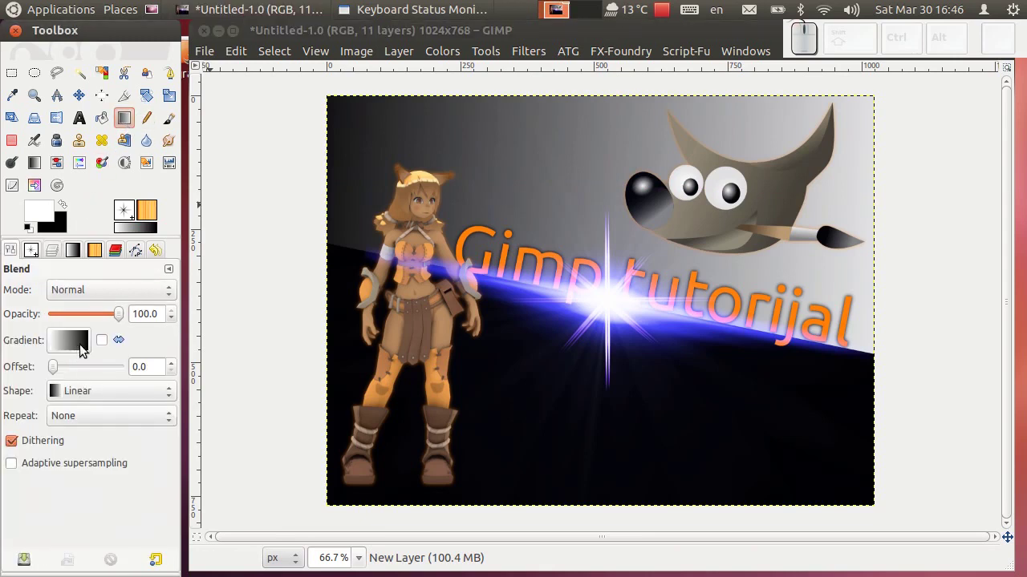
pyautogui.click(89, 391)
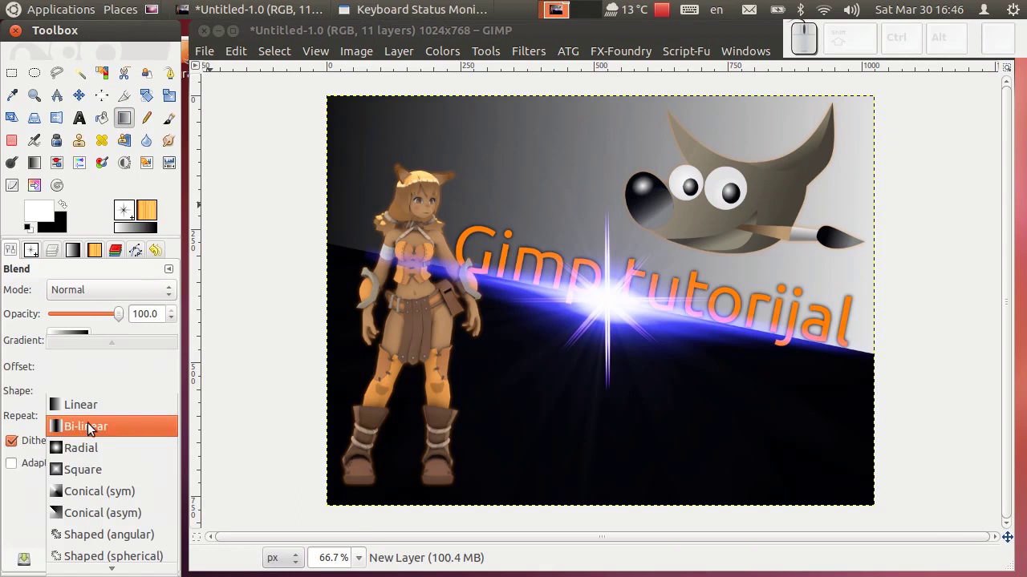
pyautogui.moveTo(102, 457); pyautogui.dragTo(645, 254)
# - Draw the radial glow on the background, re-centring it until it sits behind the text and Wilber
pyautogui.moveTo(678, 187); pyautogui.dragTo(414, 286)
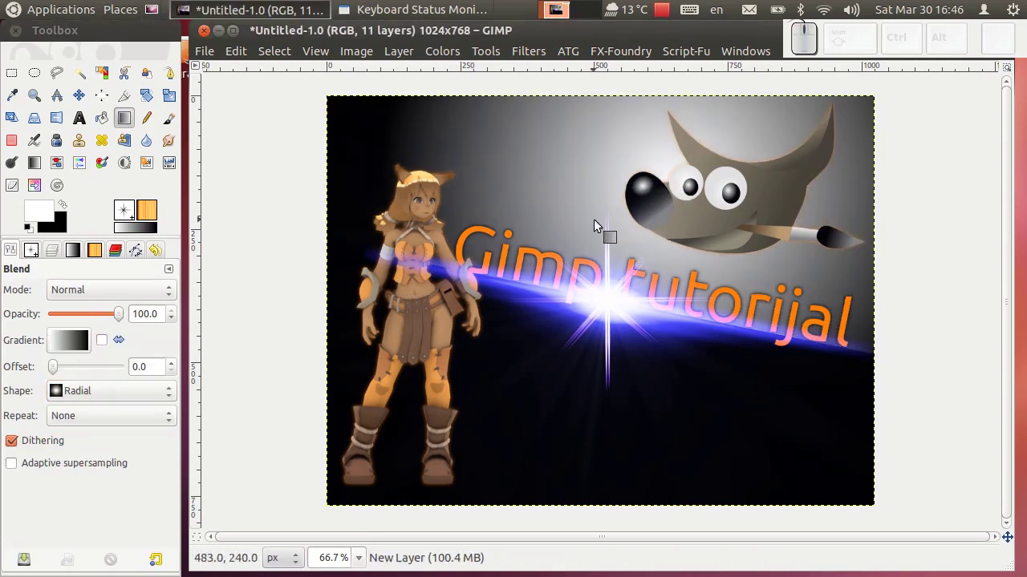
pyautogui.moveTo(721, 209); pyautogui.dragTo(847, 91)
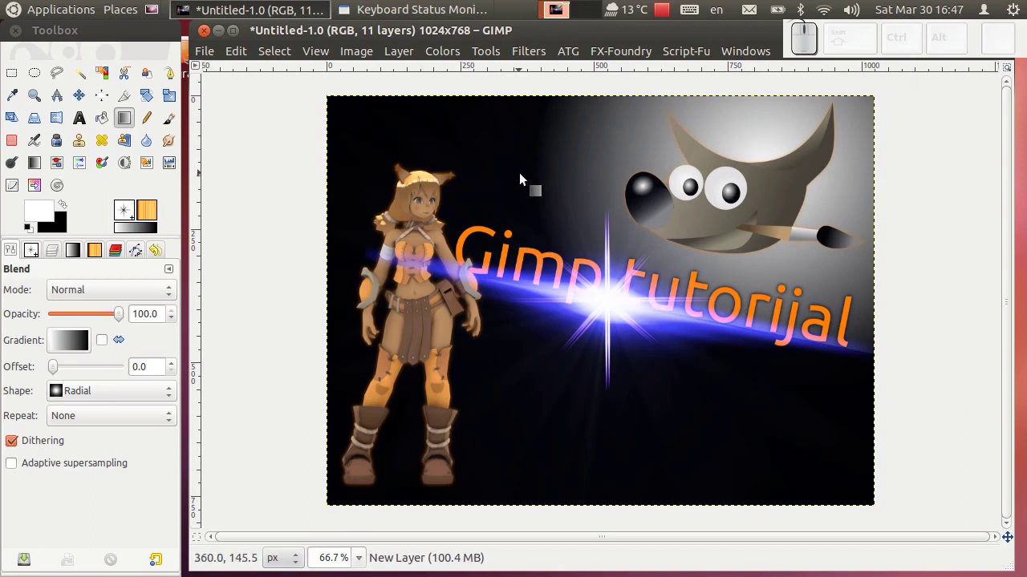
pyautogui.moveTo(525, 229); pyautogui.dragTo(648, 280)
pyautogui.moveTo(641, 259); pyautogui.dragTo(671, 127)
pyautogui.moveTo(615, 306); pyautogui.dragTo(692, 89)
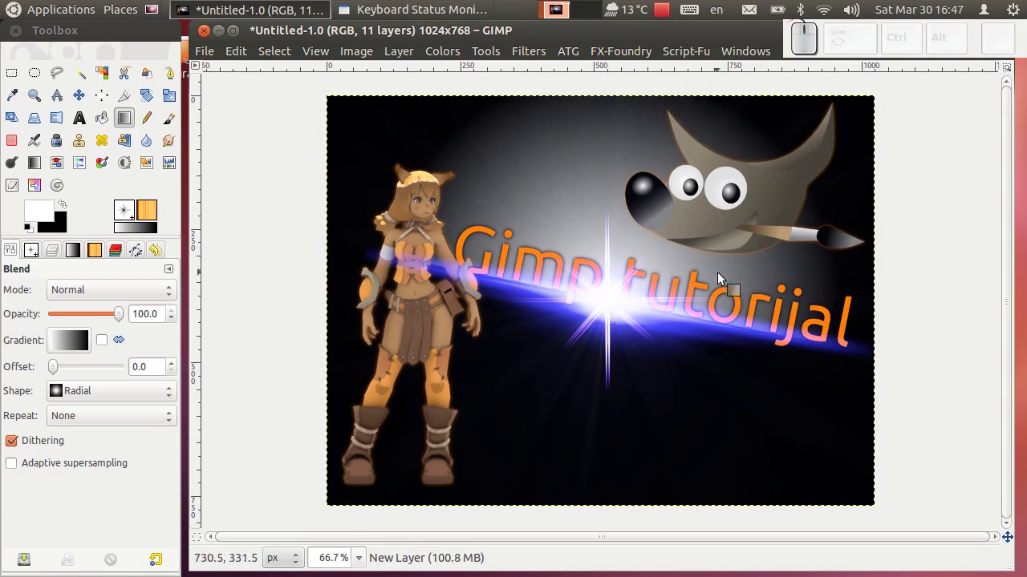
pyautogui.scroll(-3)
pyautogui.moveTo(614, 302); pyautogui.dragTo(675, 104)
pyautogui.scroll(3)
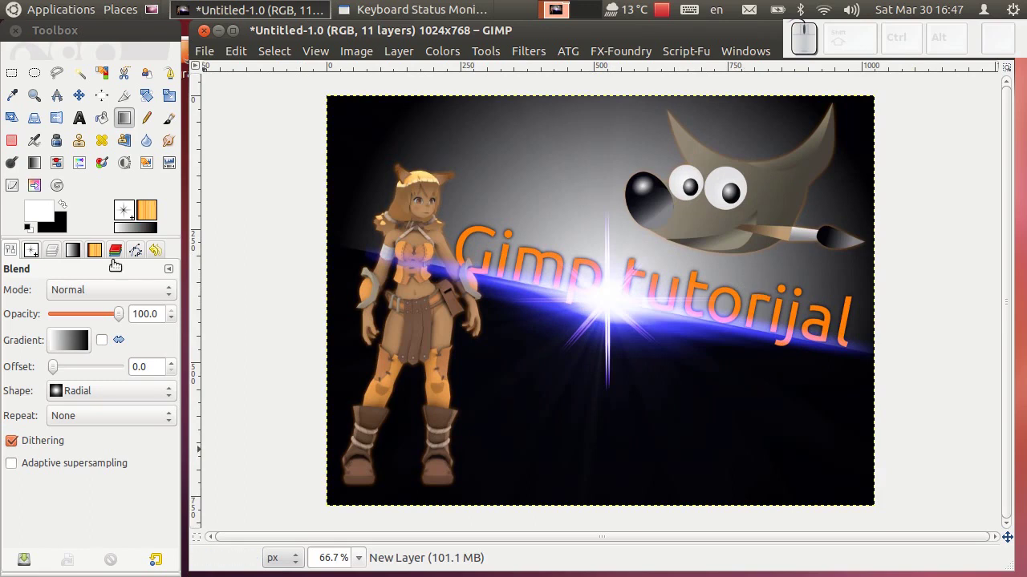
# - Return to the Layers list and inspect the finished banner close-up
pyautogui.click(54, 250)
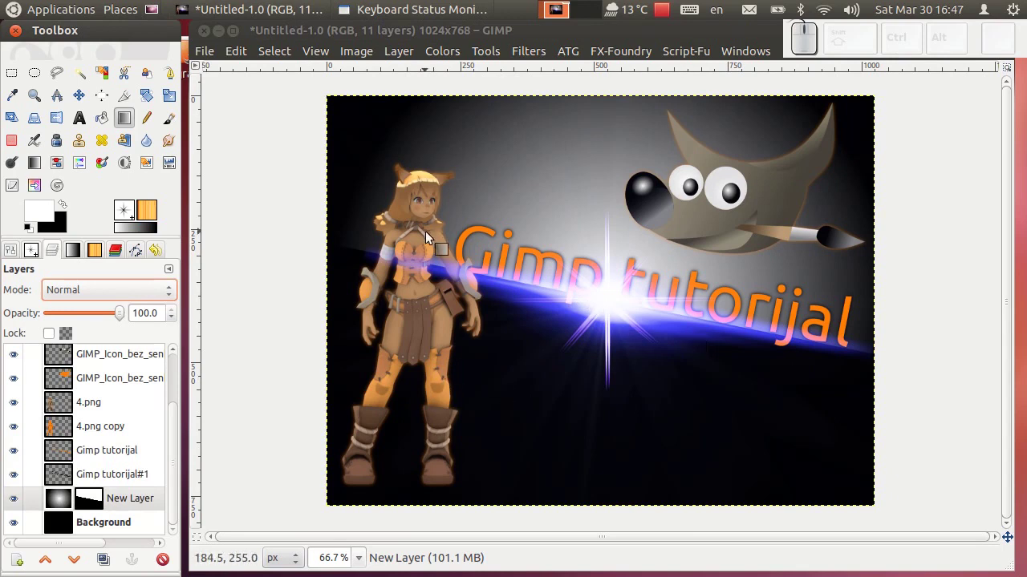
pyautogui.scroll(3)
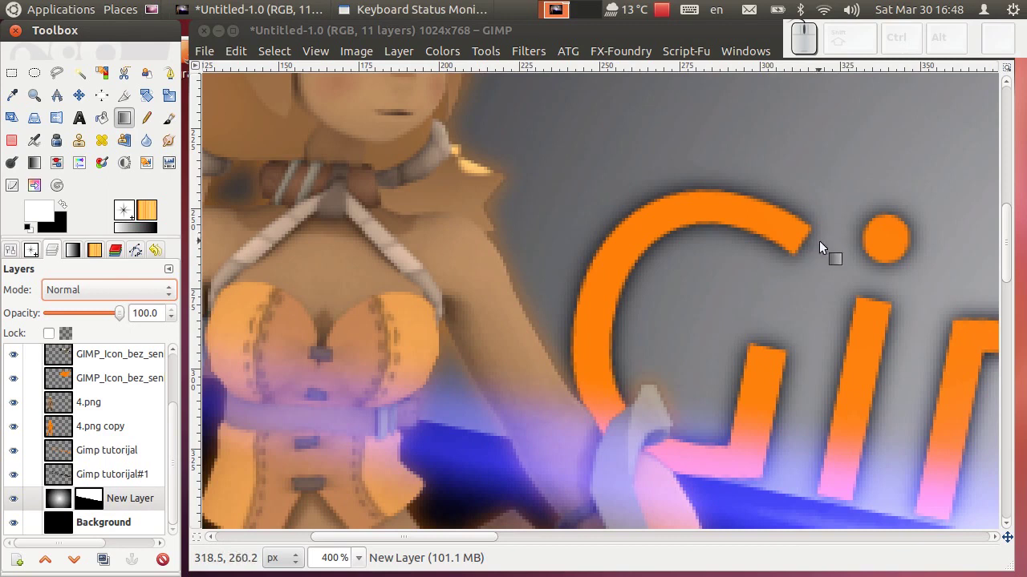
pyautogui.scroll(-3)
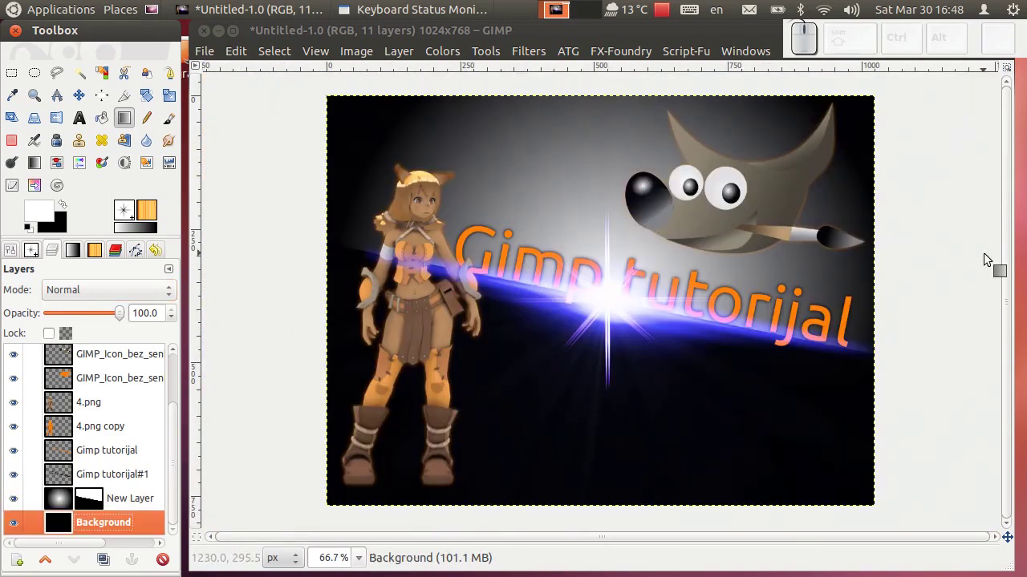